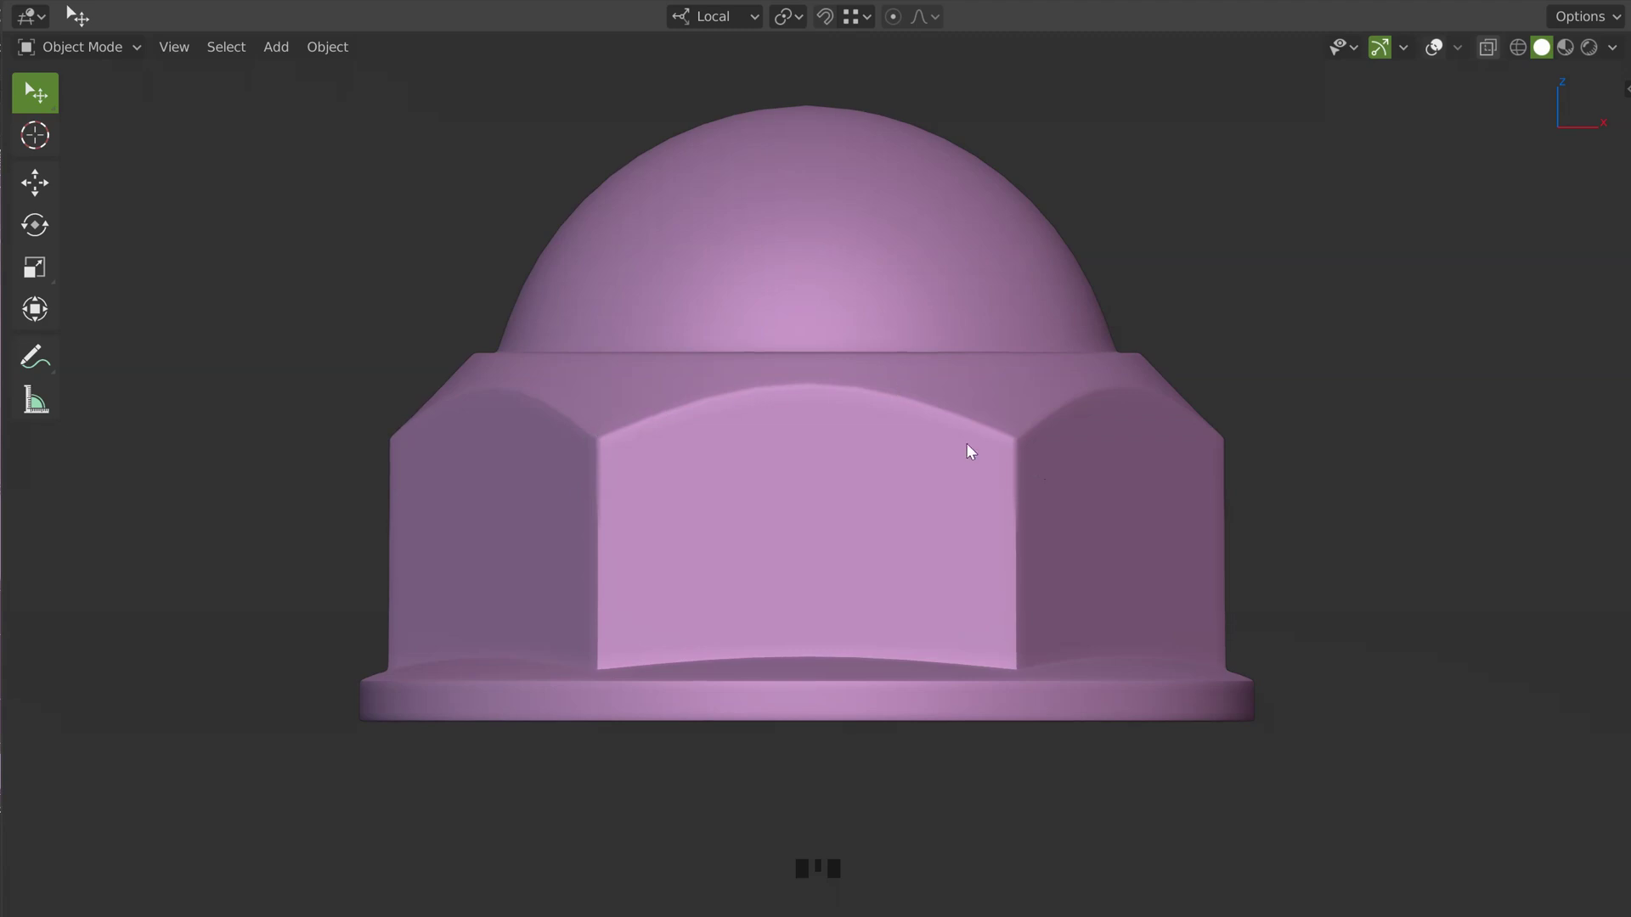
Select the cap nut and hide its modifiers from the Weld downward in Speedflow's visibility modal
{"action": "left_click_drag", "start_coordinate": [847, 301], "coordinate": [1438, 55]}
{"action": "left_click", "coordinate": [1438, 55]}
{"action": "key", "text": "space"}
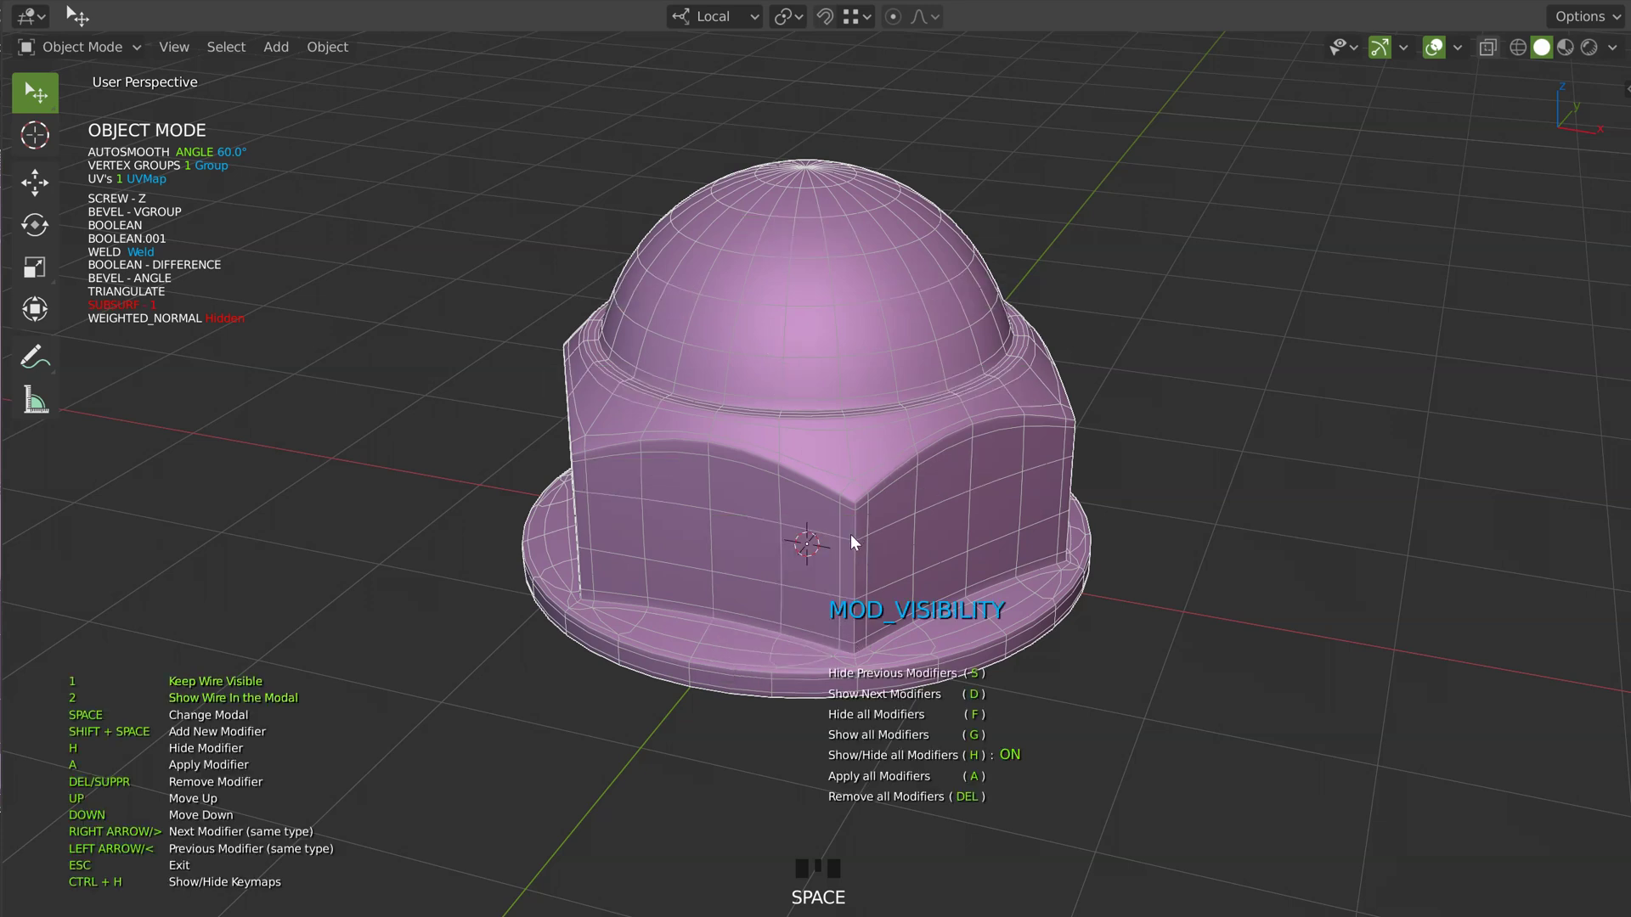
{"action": "left_click_drag", "start_coordinate": [703, 539], "coordinate": [717, 539]}
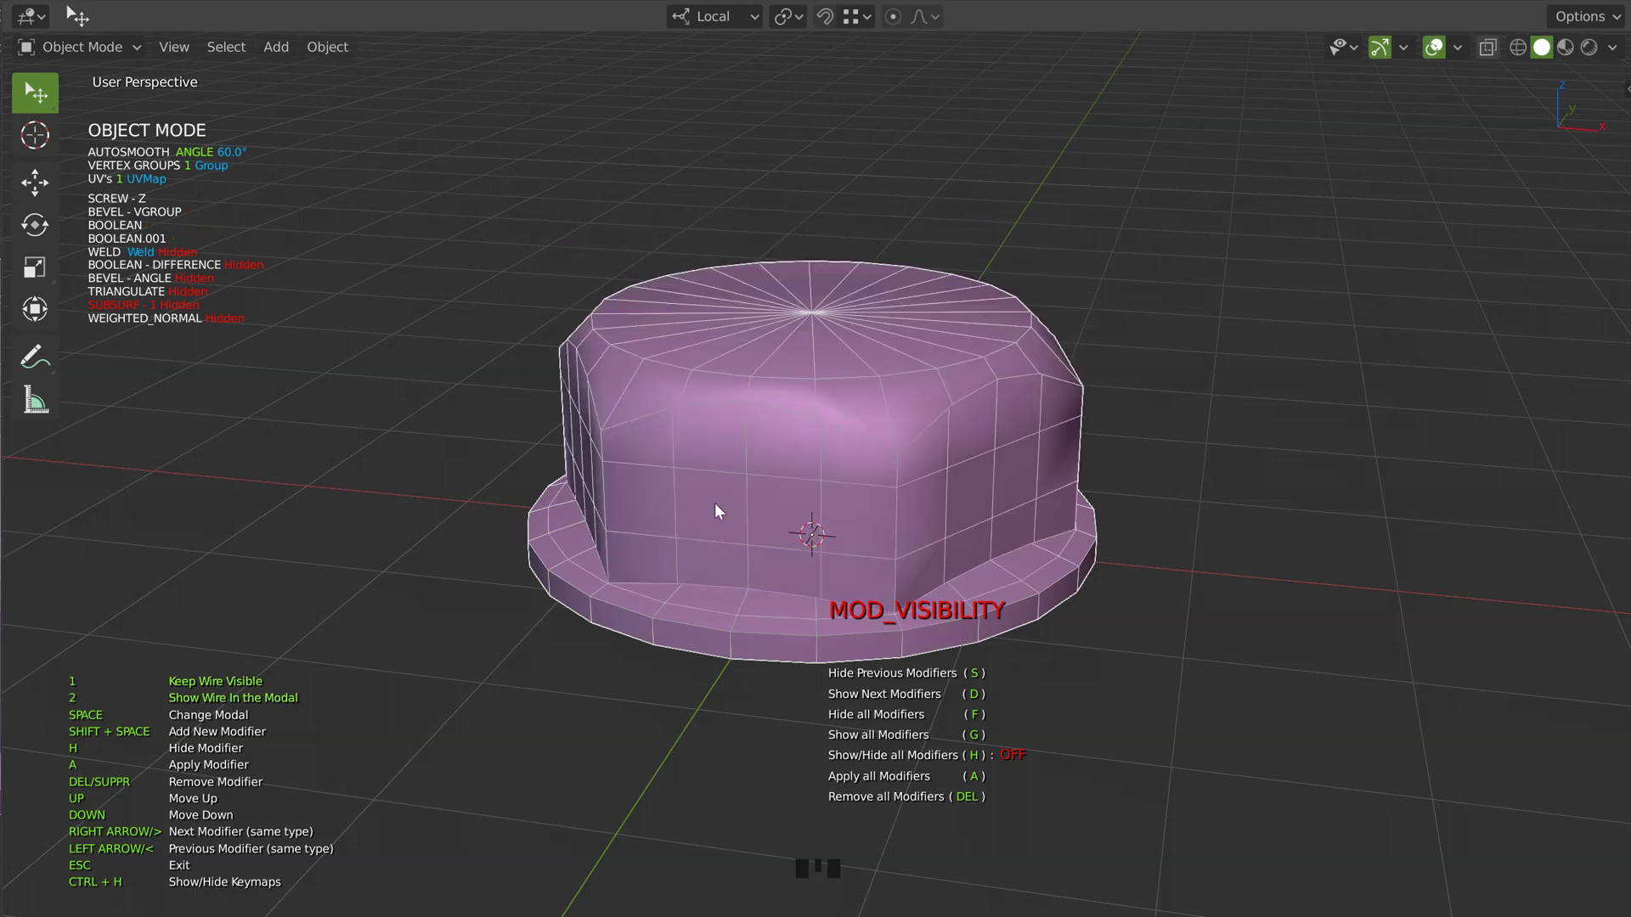
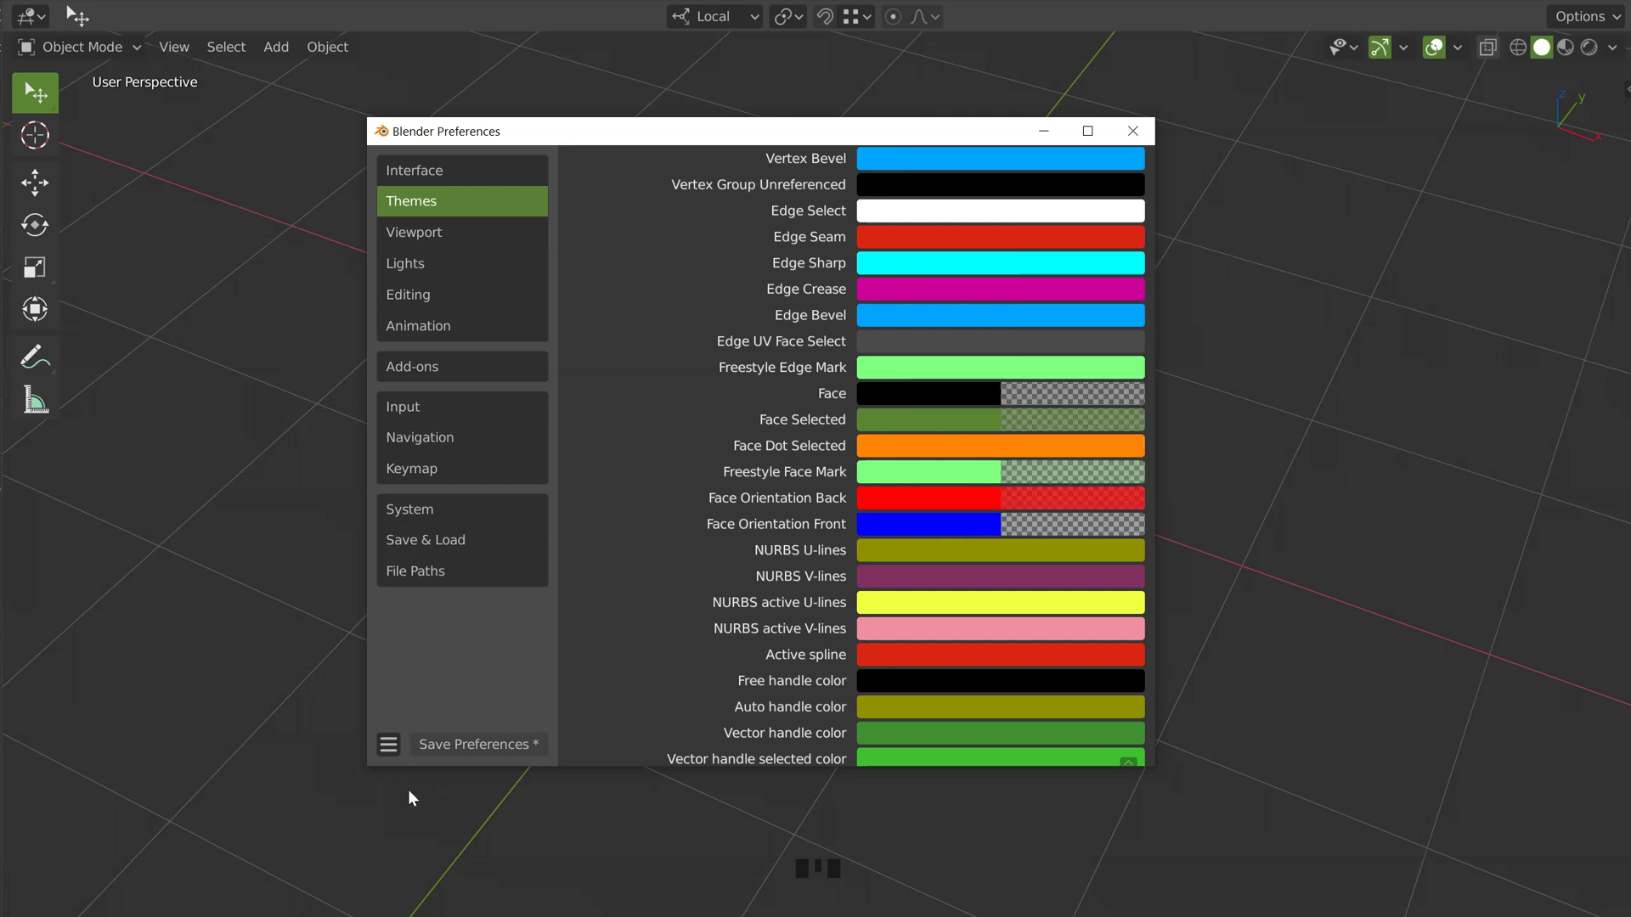
Close the Preferences window and return to the empty grid scene
{"action": "left_click", "coordinate": [1311, 285]}
{"action": "left_click_drag", "start_coordinate": [769, 465], "coordinate": [863, 442]}
Start a new Cutter object from the Speedflow creation pie
{"action": "key", "text": "space"}
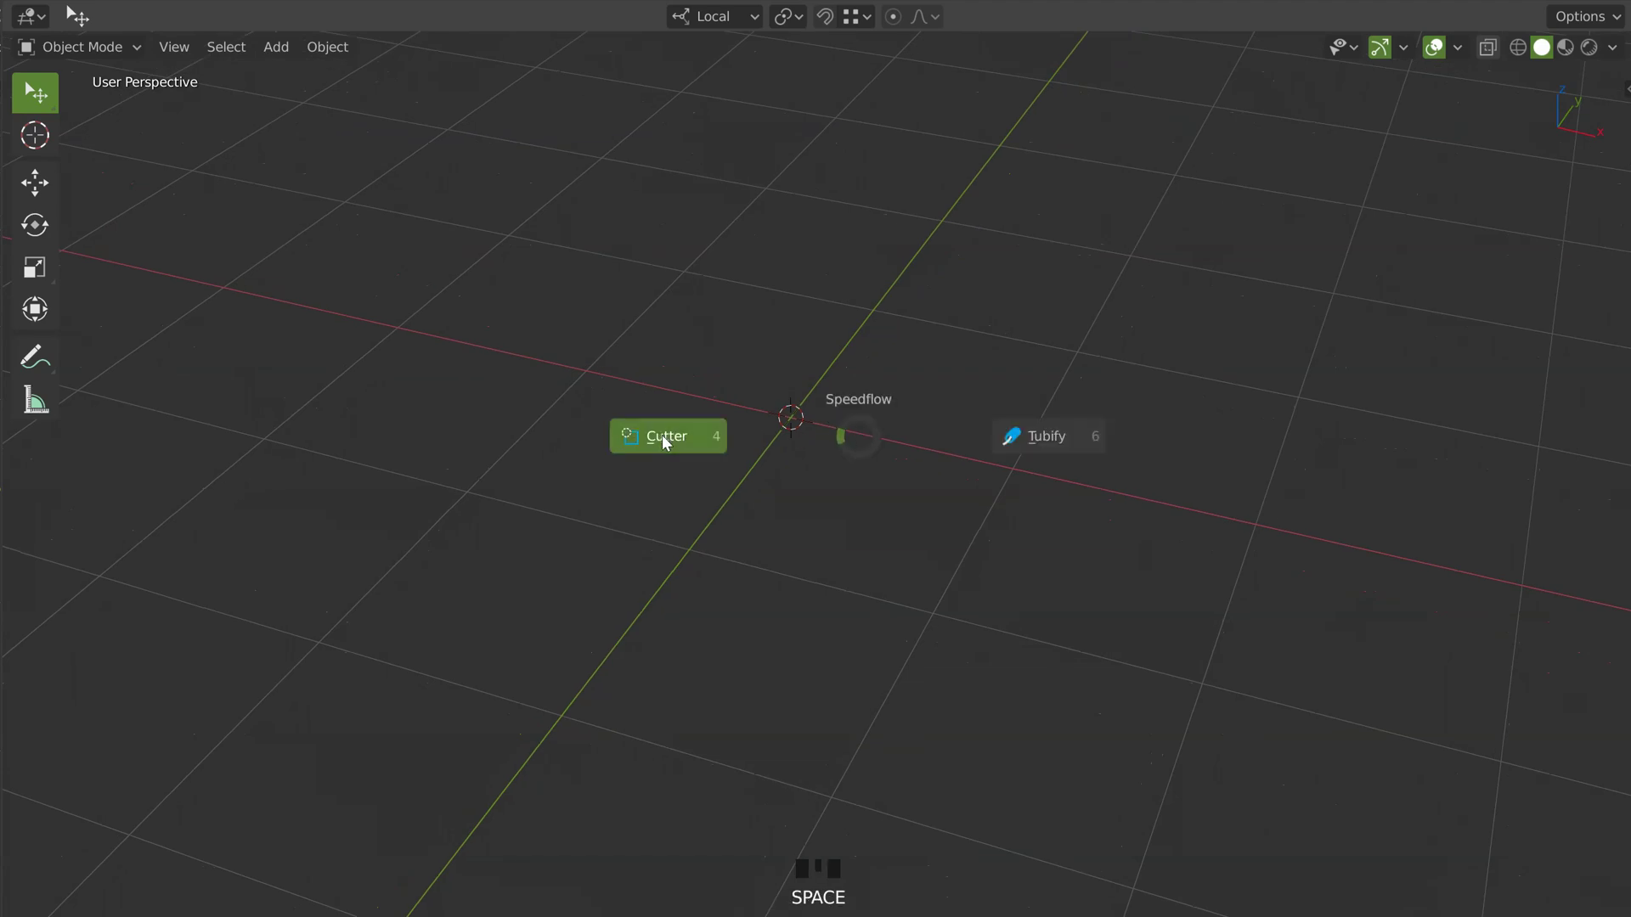
{"action": "left_click_drag", "start_coordinate": [833, 444], "coordinate": [886, 504]}
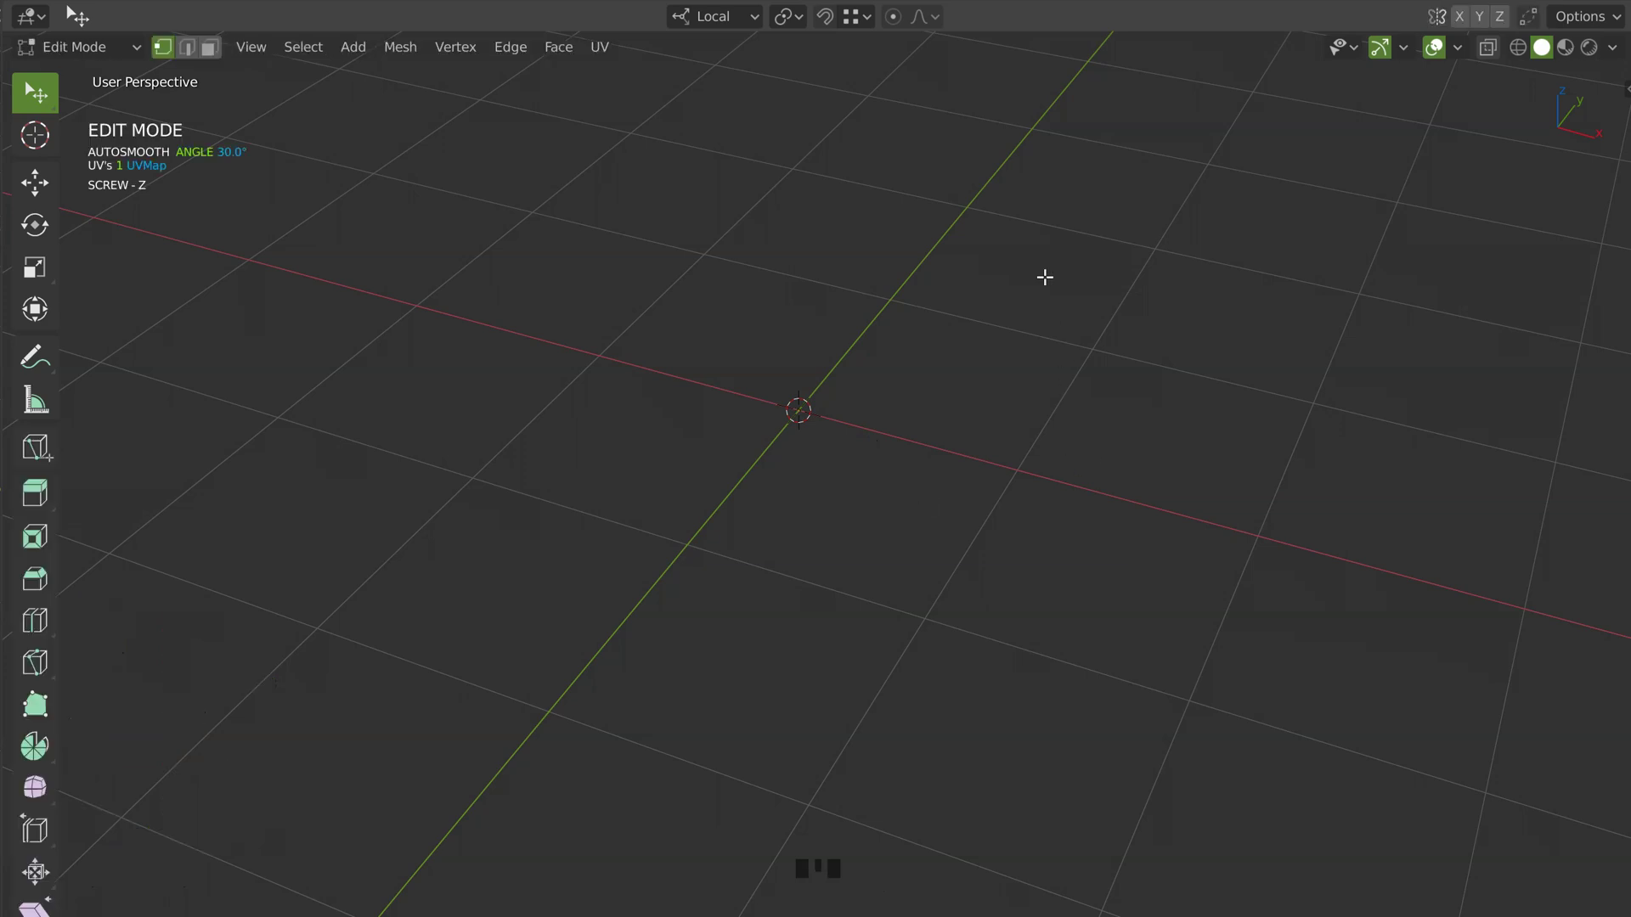
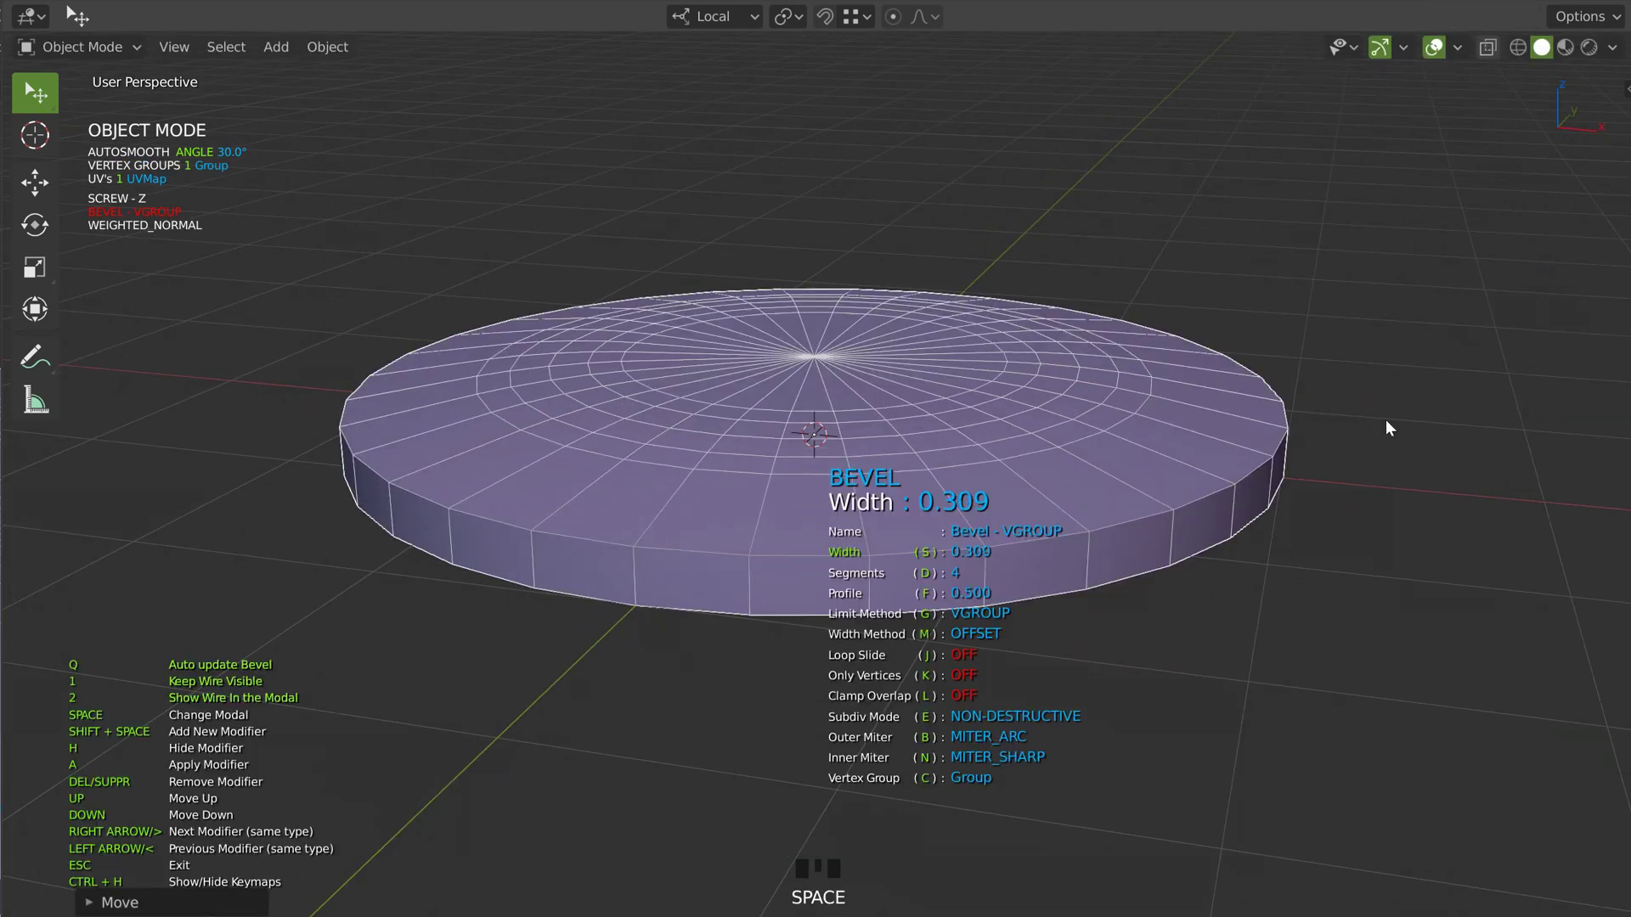
Adjust the bevel width on the disc
{"action": "left_click_drag", "start_coordinate": [1111, 407], "coordinate": [940, 391]}
{"action": "left_click_drag", "start_coordinate": [810, 415], "coordinate": [983, 441]}
Create a hexagonal prism primitive on the disc and set its height and width
{"action": "key", "text": "space"}
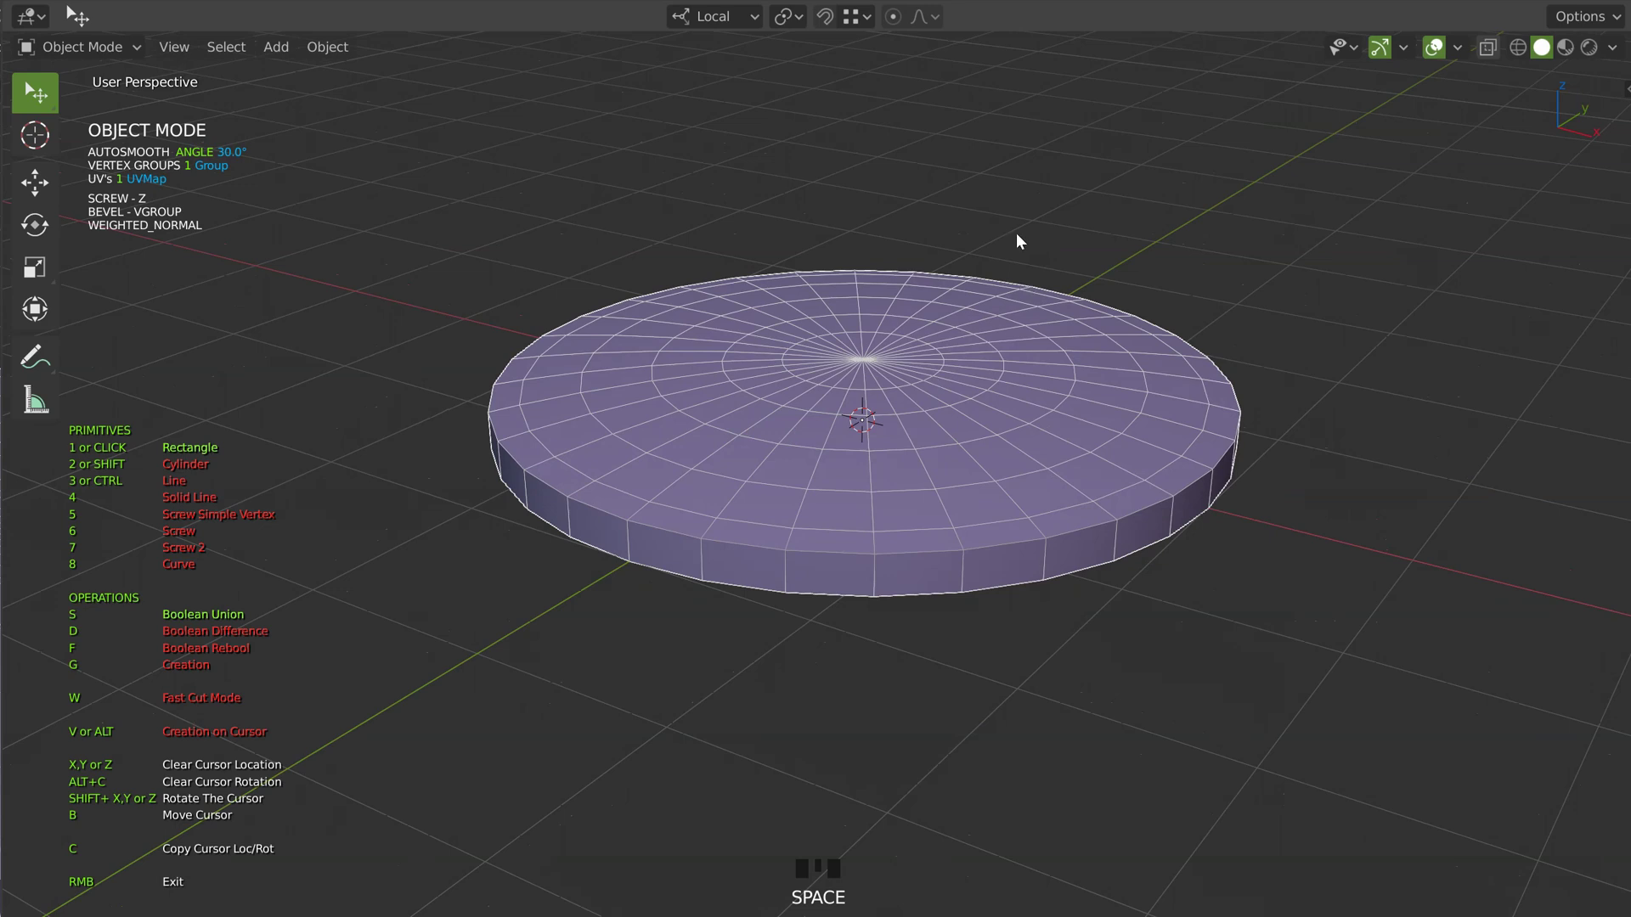
{"action": "left_click_drag", "start_coordinate": [873, 439], "coordinate": [944, 365]}
{"action": "key", "text": "KP_1"}
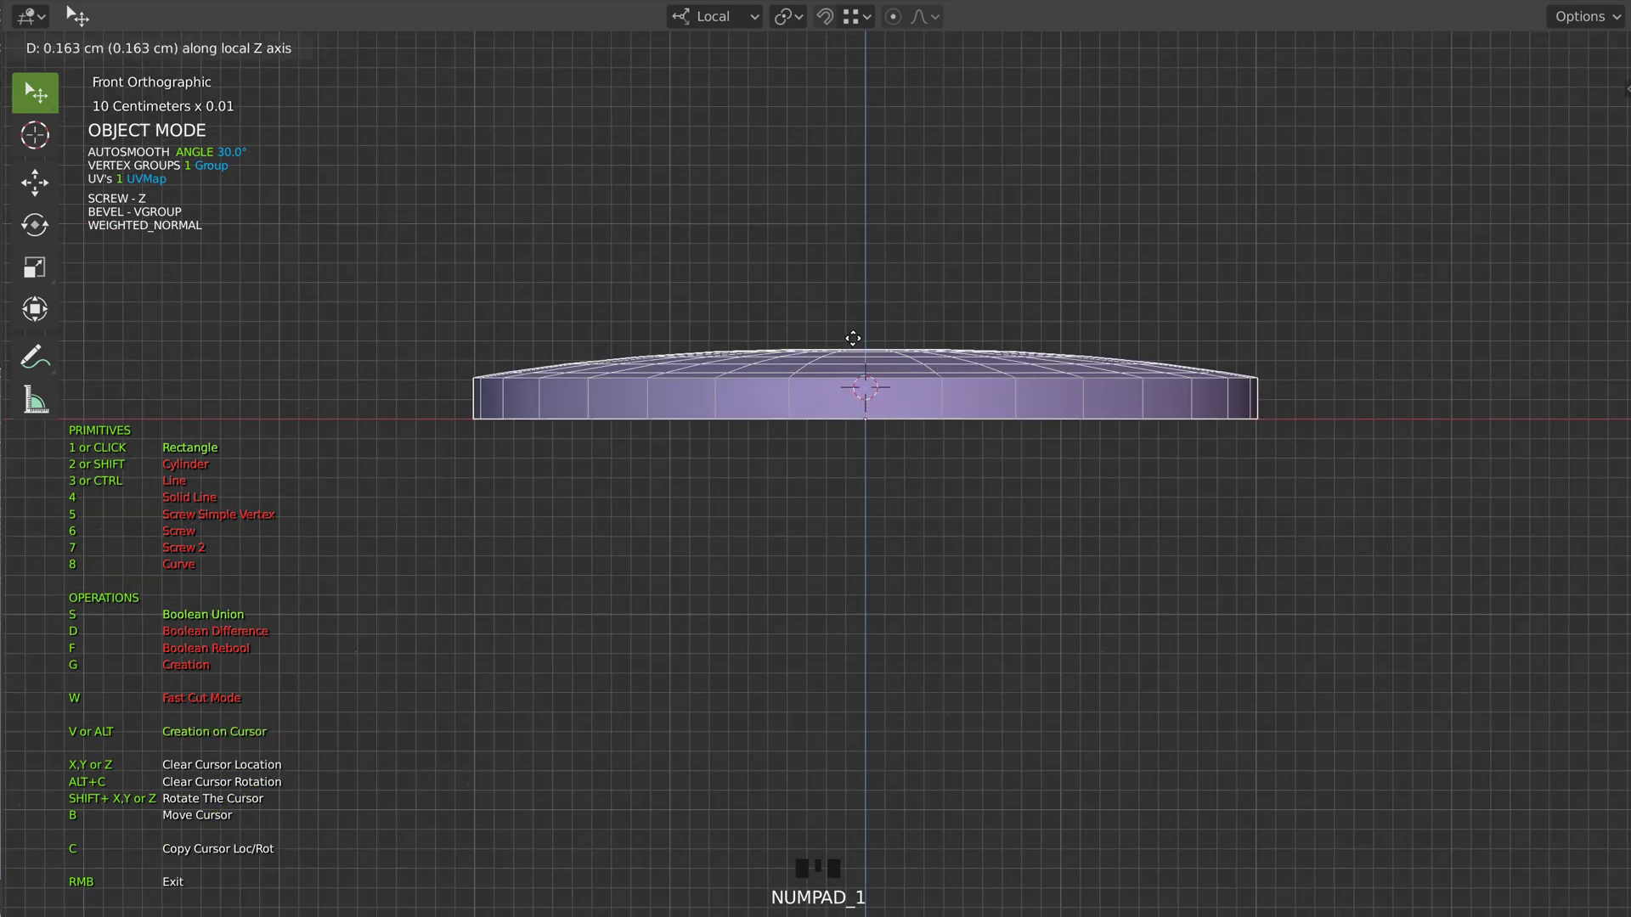
{"action": "left_click_drag", "start_coordinate": [899, 309], "coordinate": [1352, 435]}
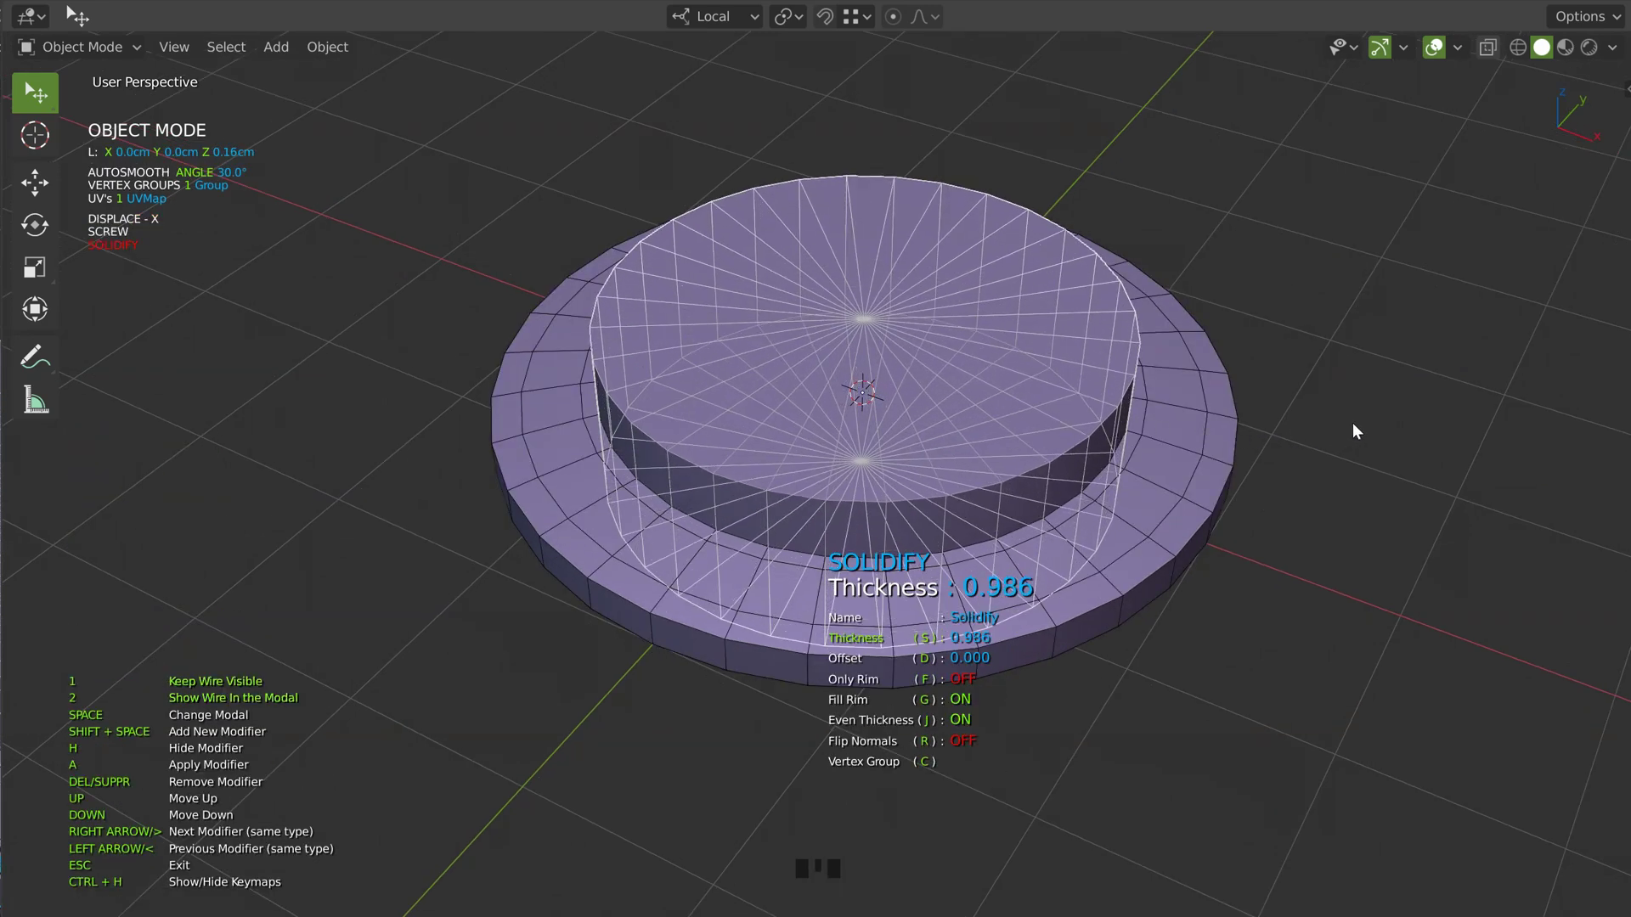
{"action": "left_click_drag", "start_coordinate": [1230, 399], "coordinate": [763, 507]}
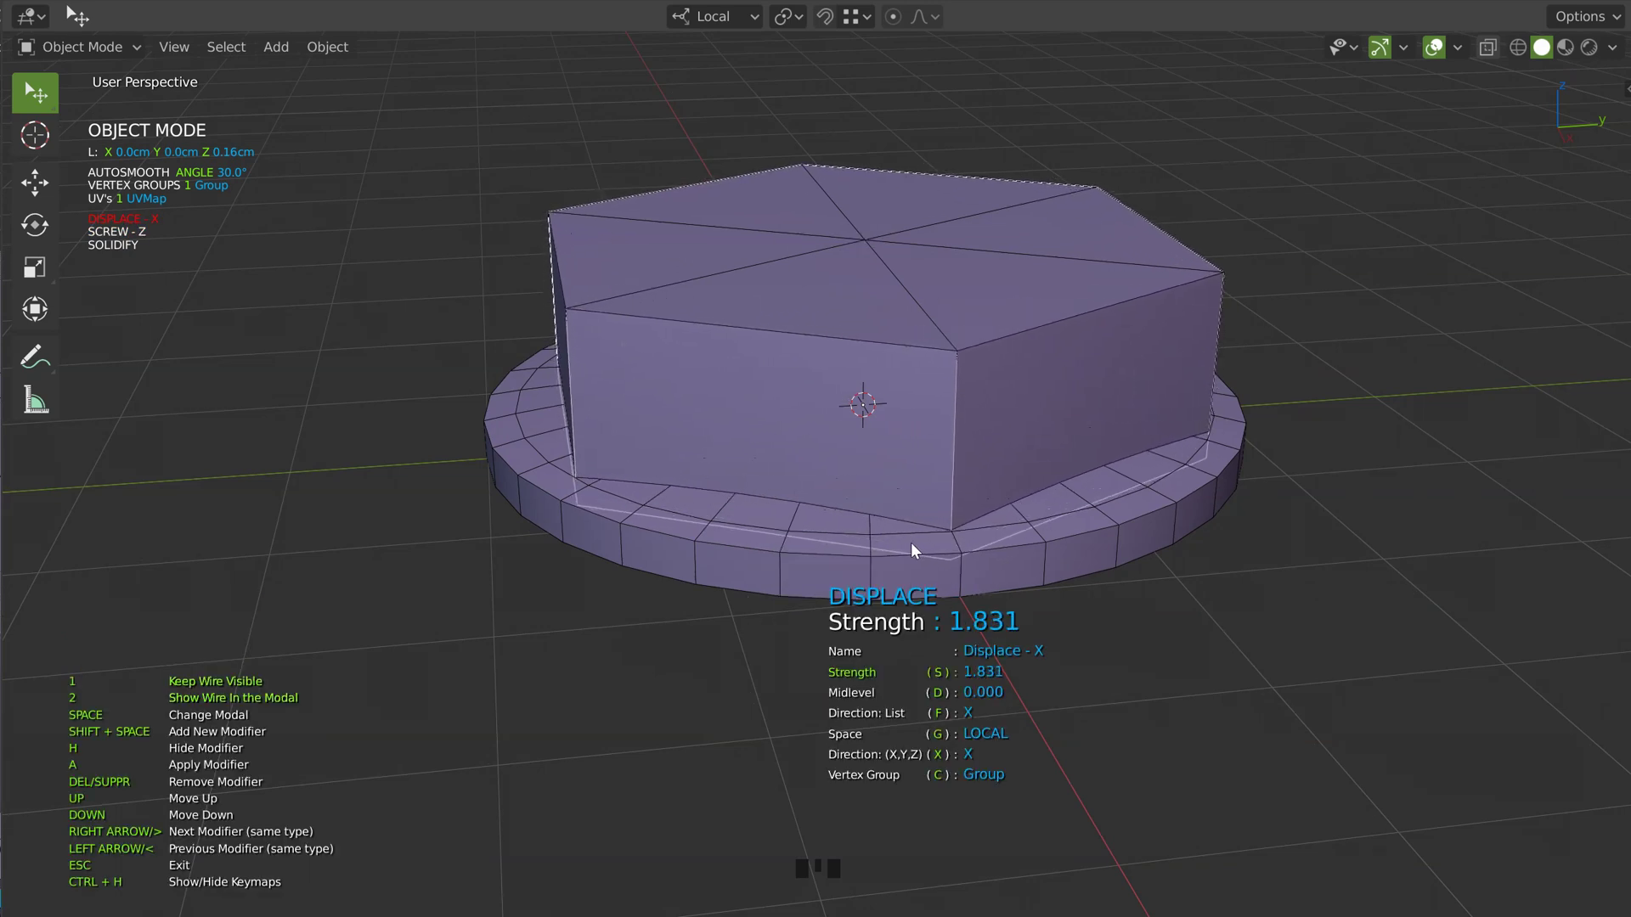
Confirm the hex prism and change its Screw step count
{"action": "left_click", "coordinate": [700, 567]}
{"action": "left_click_drag", "start_coordinate": [689, 543], "coordinate": [919, 446]}
{"action": "key", "text": "space"}
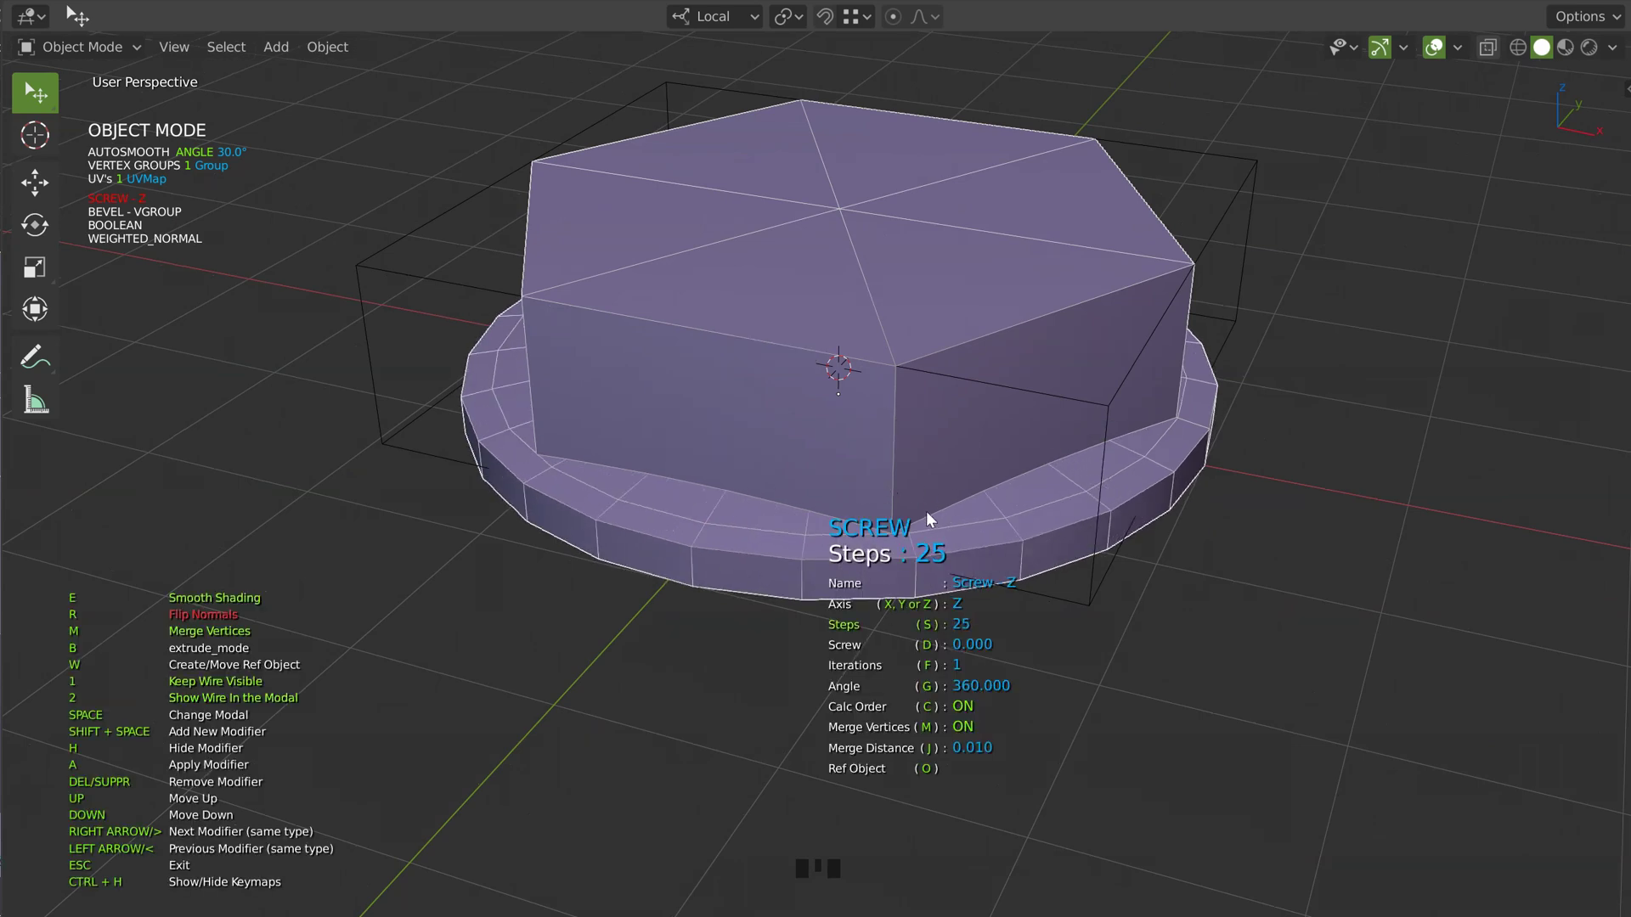
{"action": "left_click_drag", "start_coordinate": [1009, 475], "coordinate": [1168, 375]}
{"action": "left_click", "coordinate": [1283, 305]}
Make the hexagonal body taller through its Solidify settings
{"action": "left_click", "coordinate": [1271, 313]}
{"action": "key", "text": "space"}
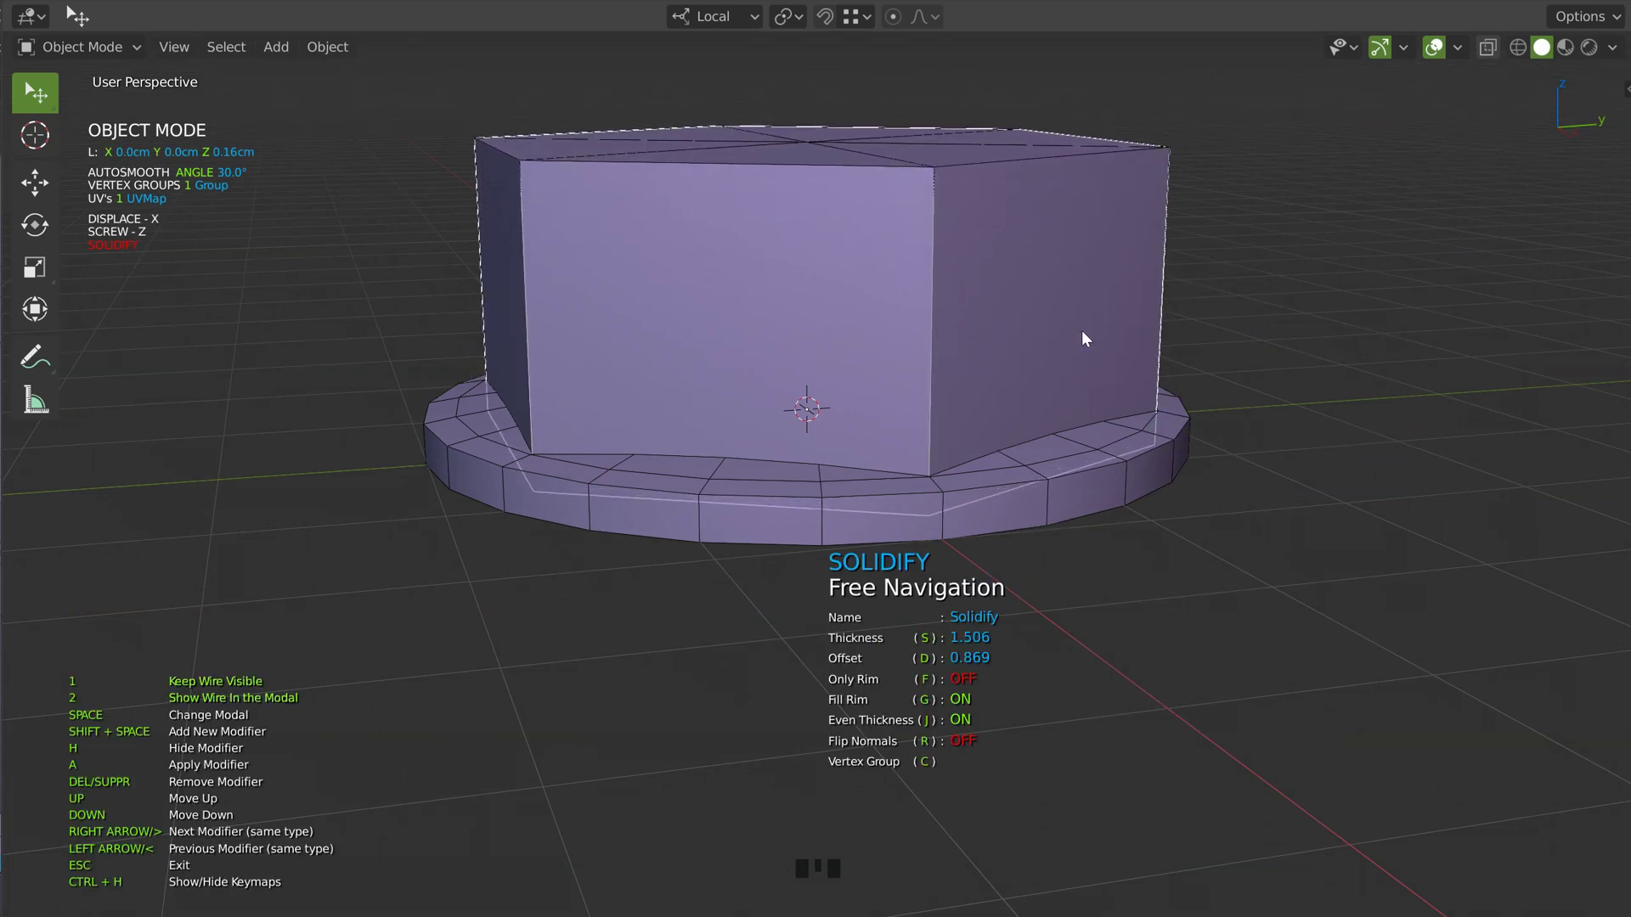
{"action": "left_click_drag", "start_coordinate": [1059, 343], "coordinate": [904, 478]}
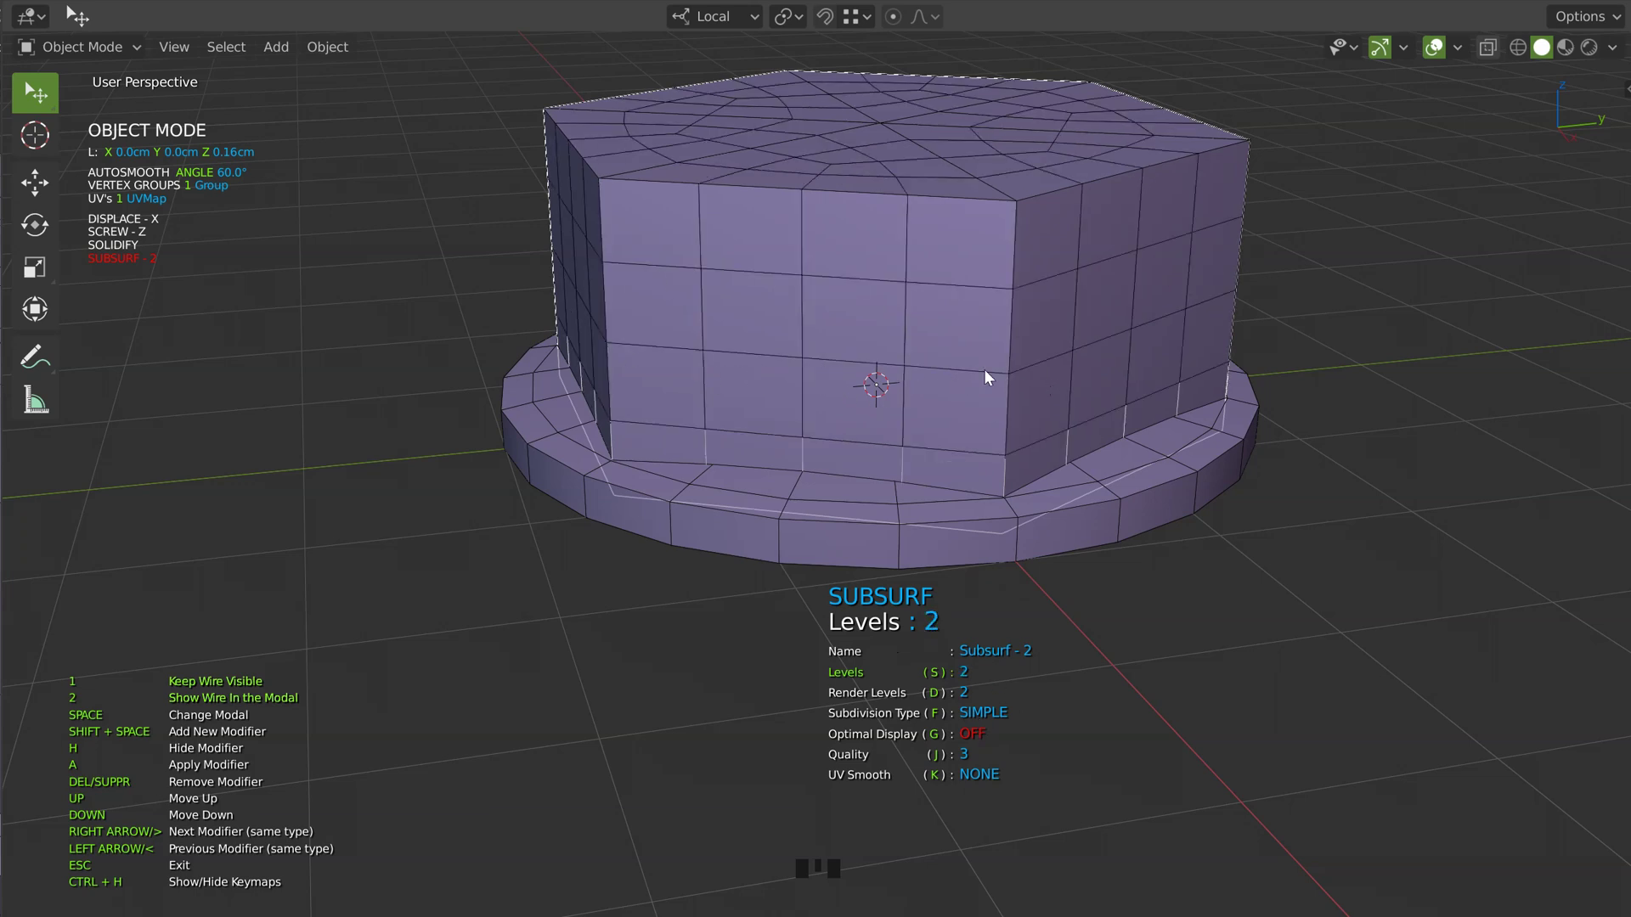
Enter the cutter's mesh in front view and select its profile vertices
{"action": "left_click_drag", "start_coordinate": [862, 372], "coordinate": [1015, 369]}
{"action": "left_click_drag", "start_coordinate": [982, 284], "coordinate": [837, 313]}
{"action": "key", "text": "KP_1"}
{"action": "left_click_drag", "start_coordinate": [933, 347], "coordinate": [953, 426]}
{"action": "left_click", "coordinate": [953, 426]}
{"action": "key", "text": "space"}
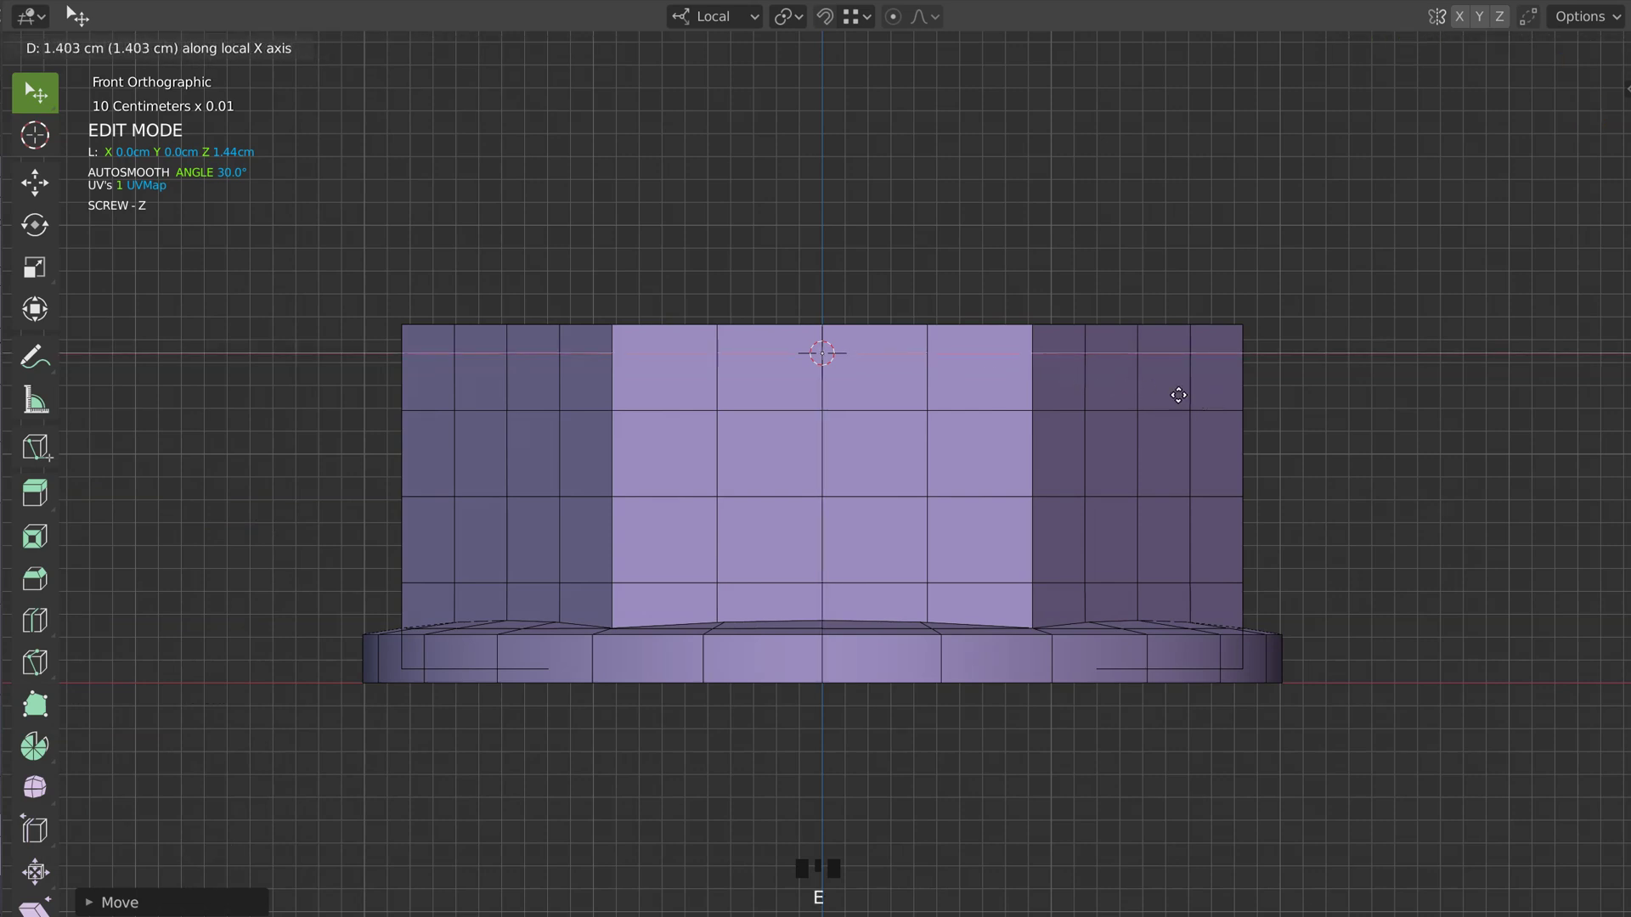
Extrude the profile and move its points sideways to form the chamfer cutter
{"action": "key", "text": "e"}
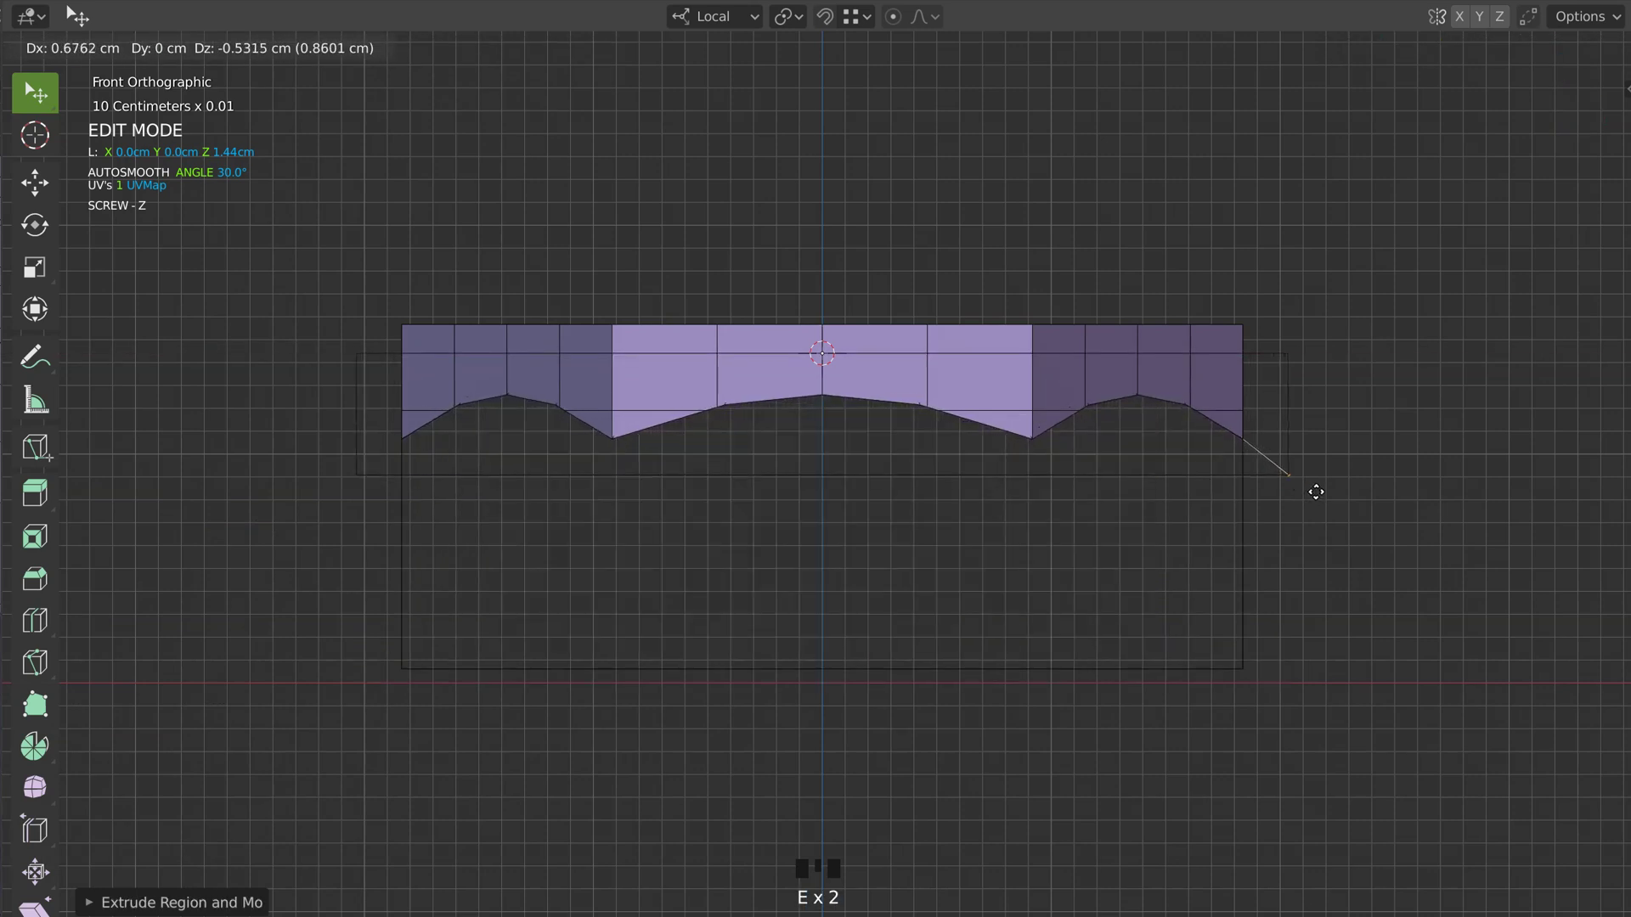
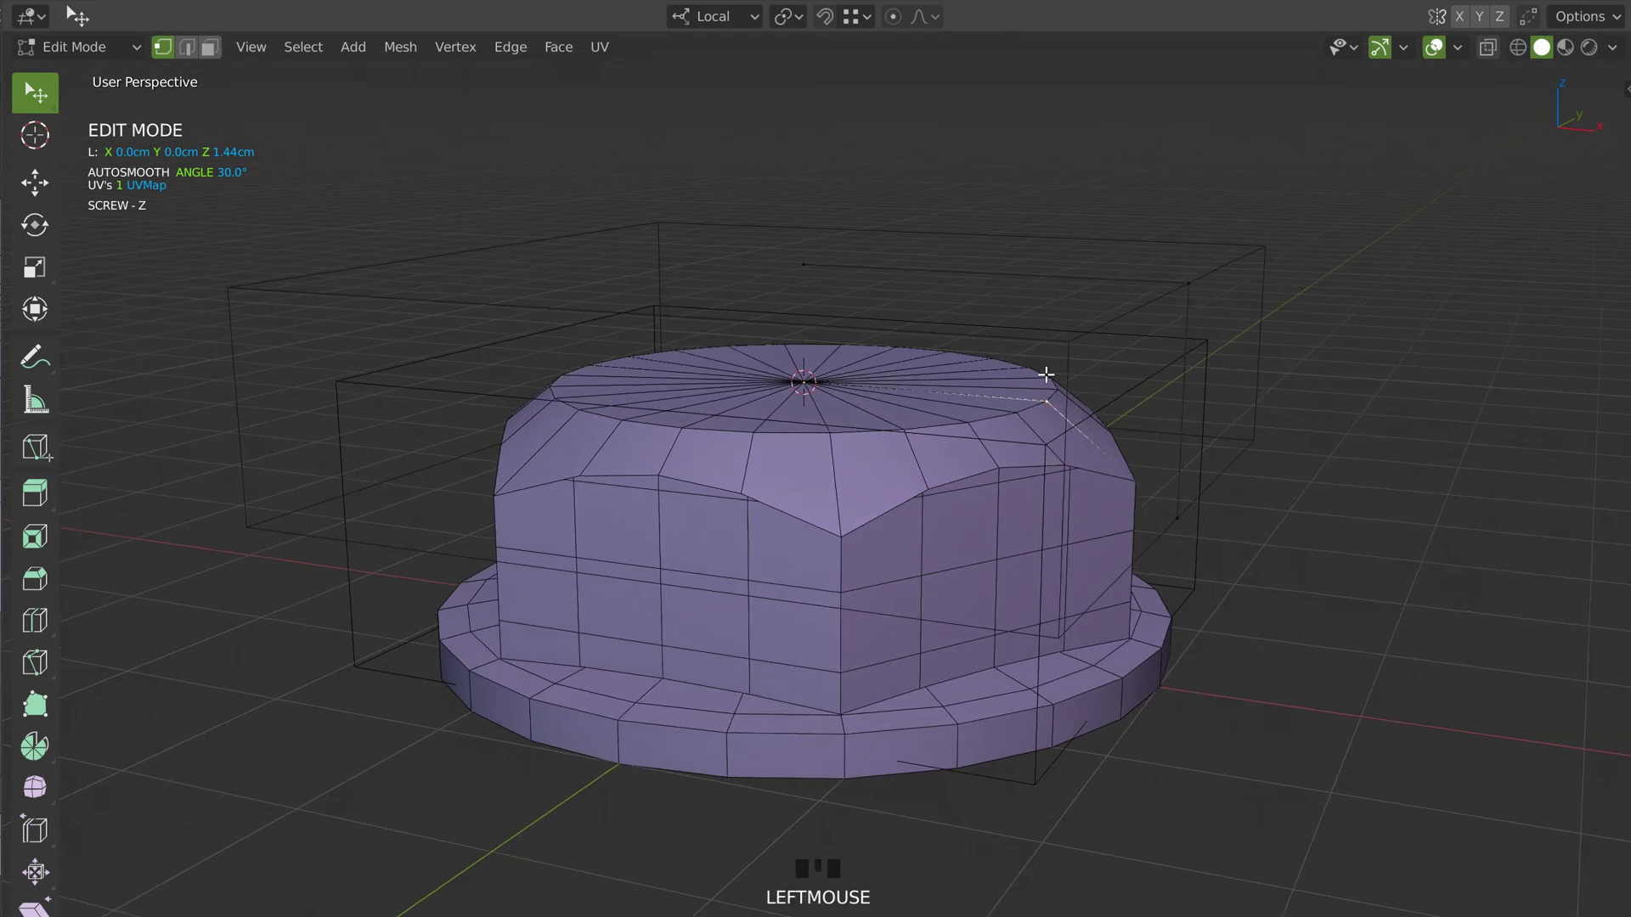
{"action": "key", "text": "g"}
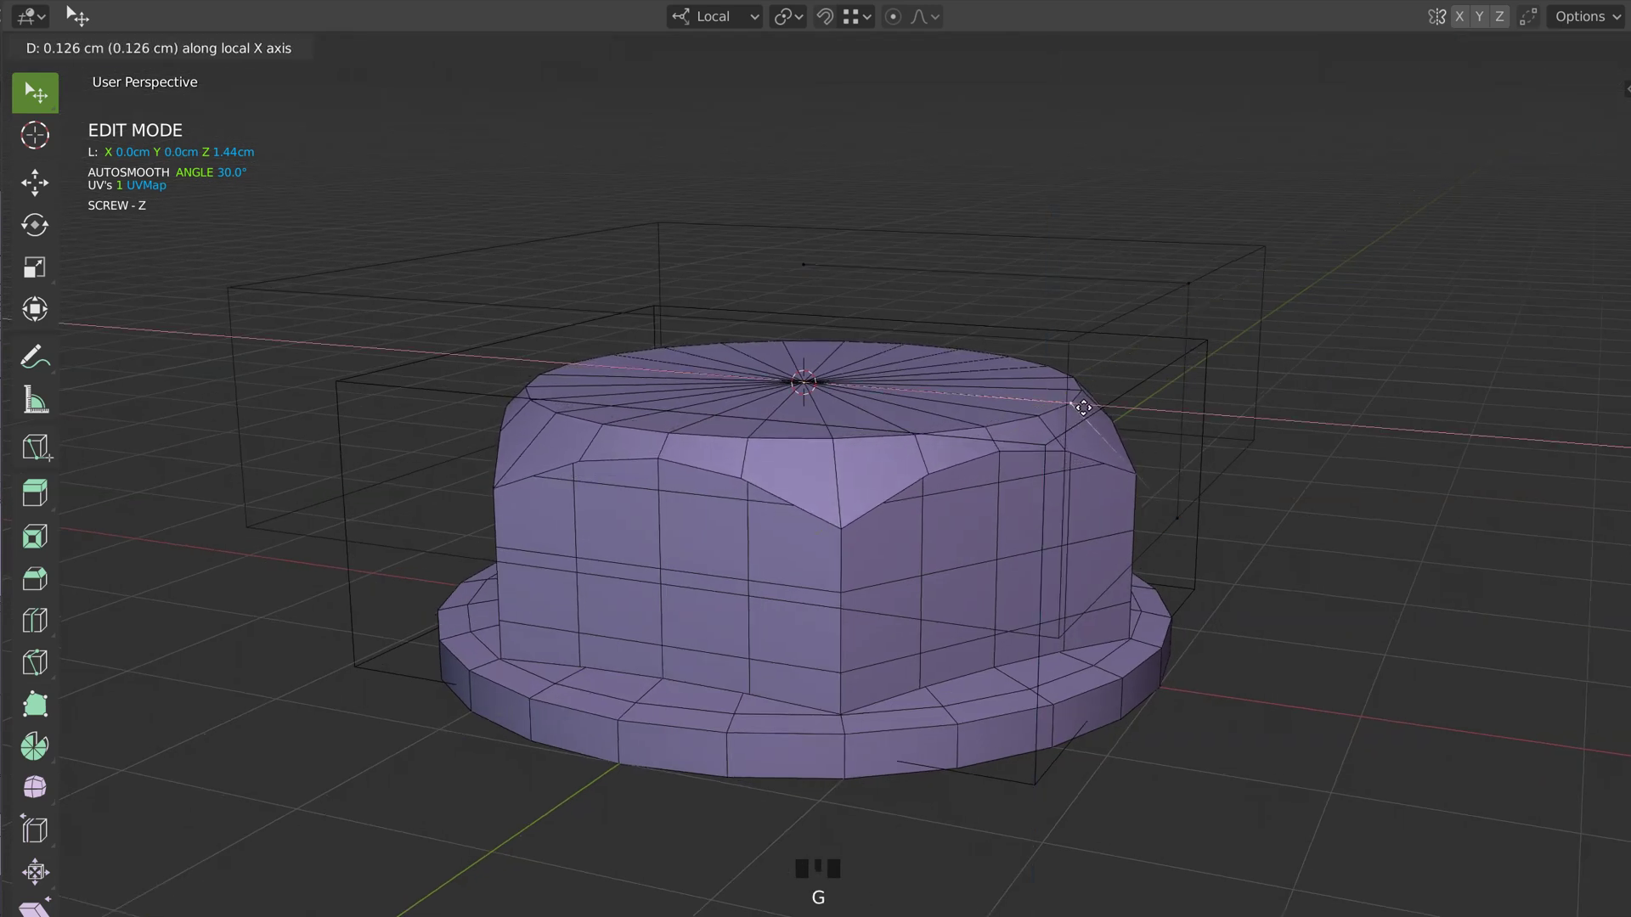
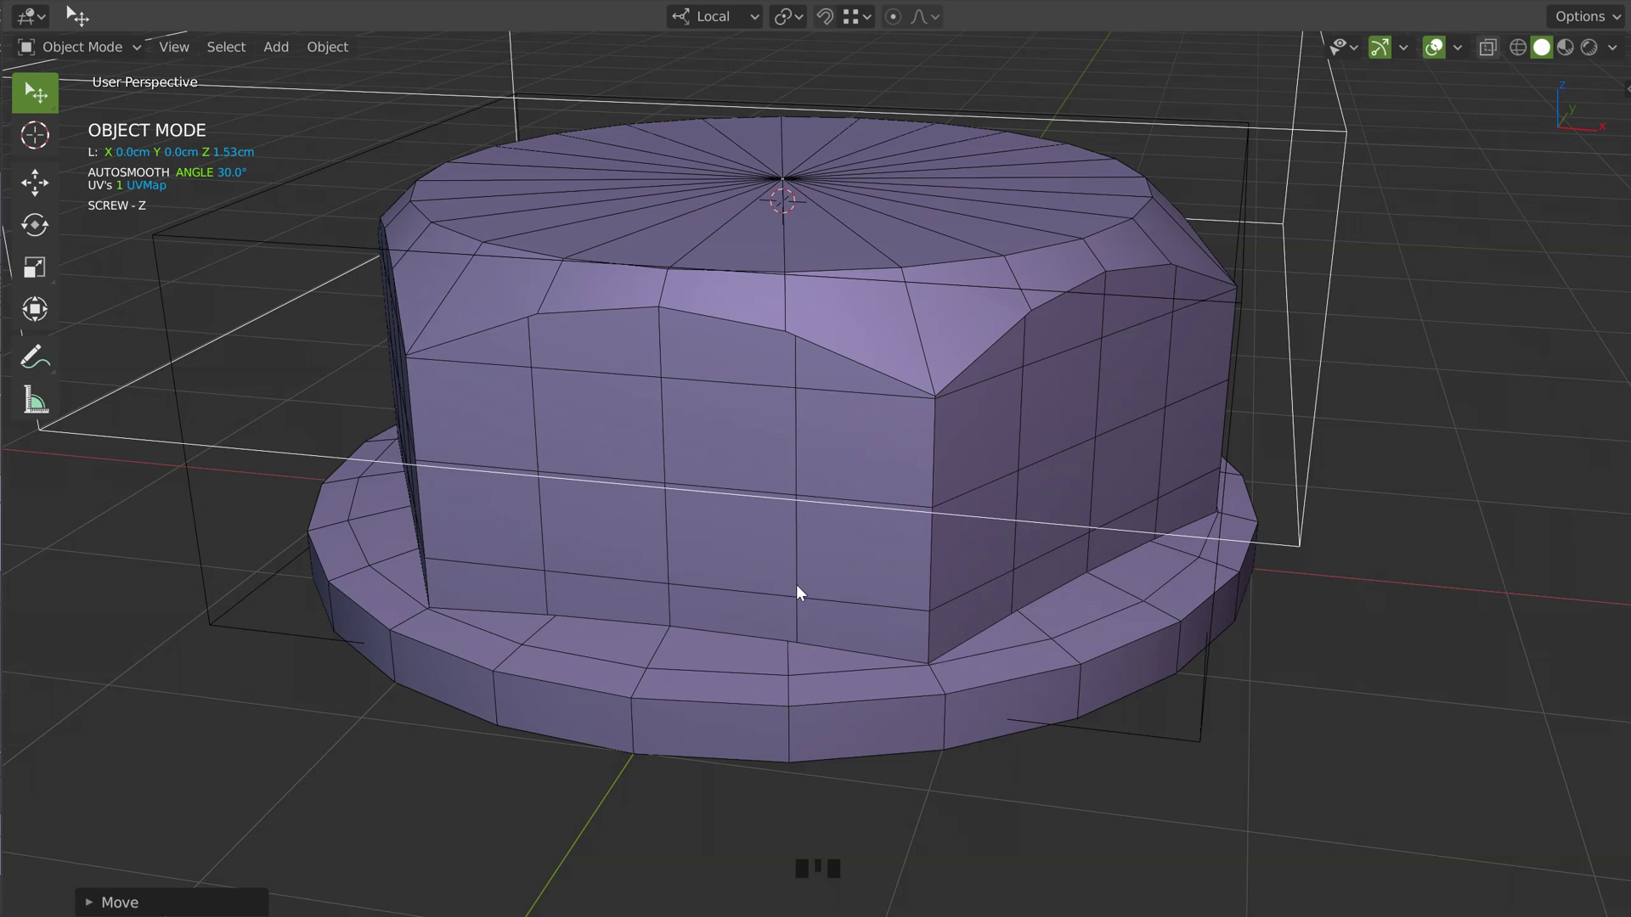
Turn the Weld modifier back on for the hex nut body
{"action": "left_click", "coordinate": [834, 381]}
{"action": "key", "text": "space"}
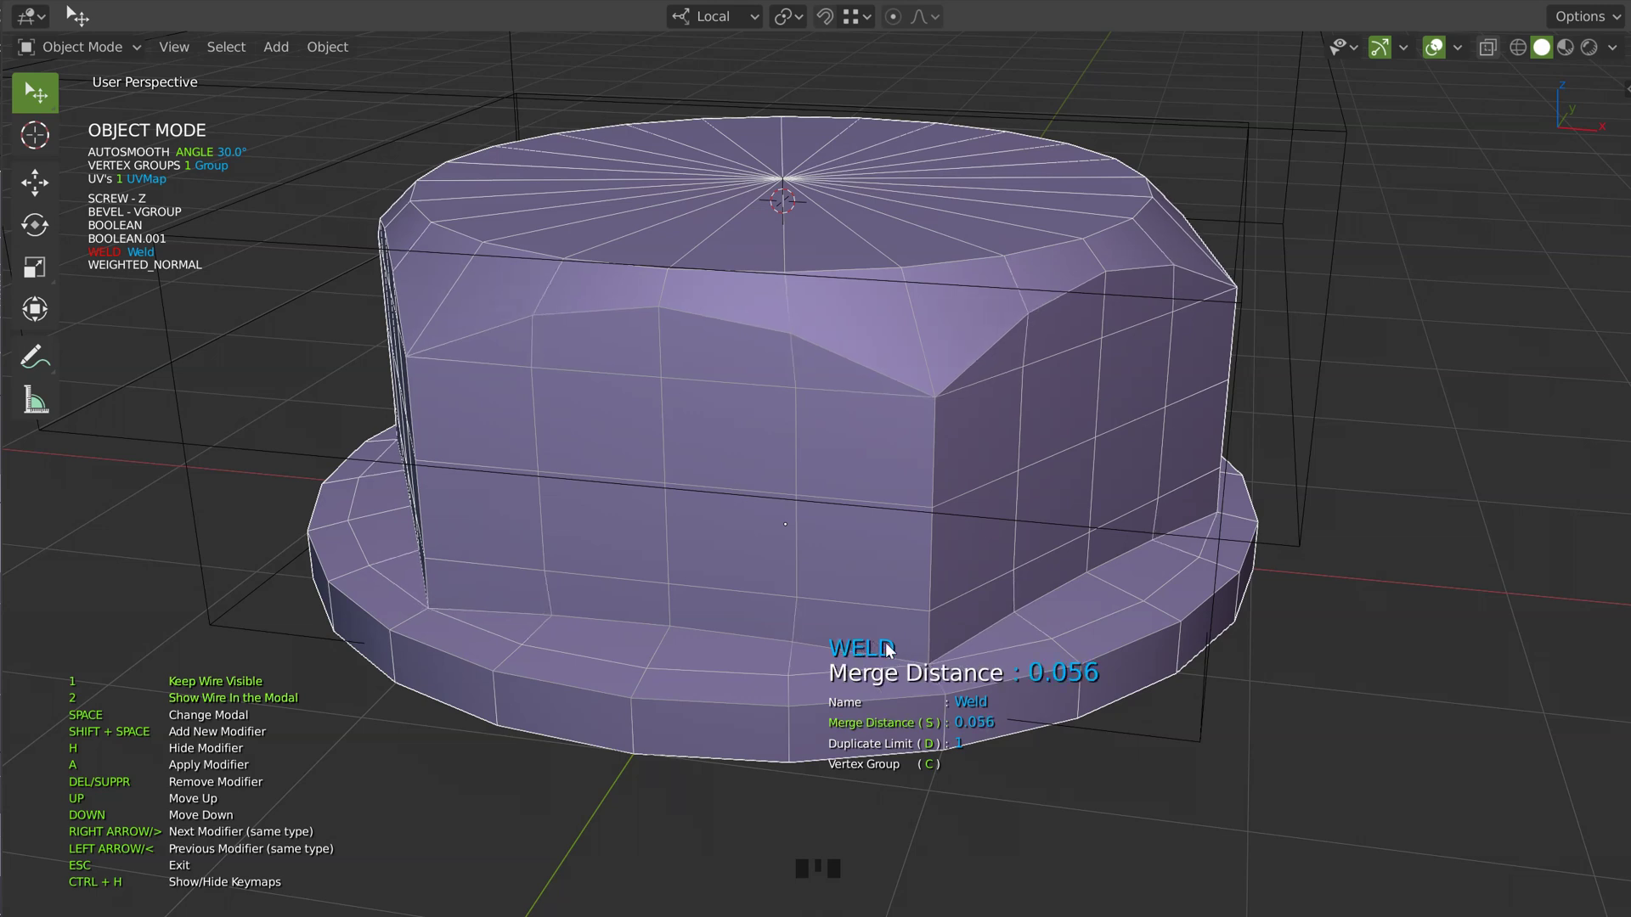
{"action": "left_click_drag", "start_coordinate": [902, 543], "coordinate": [862, 458]}
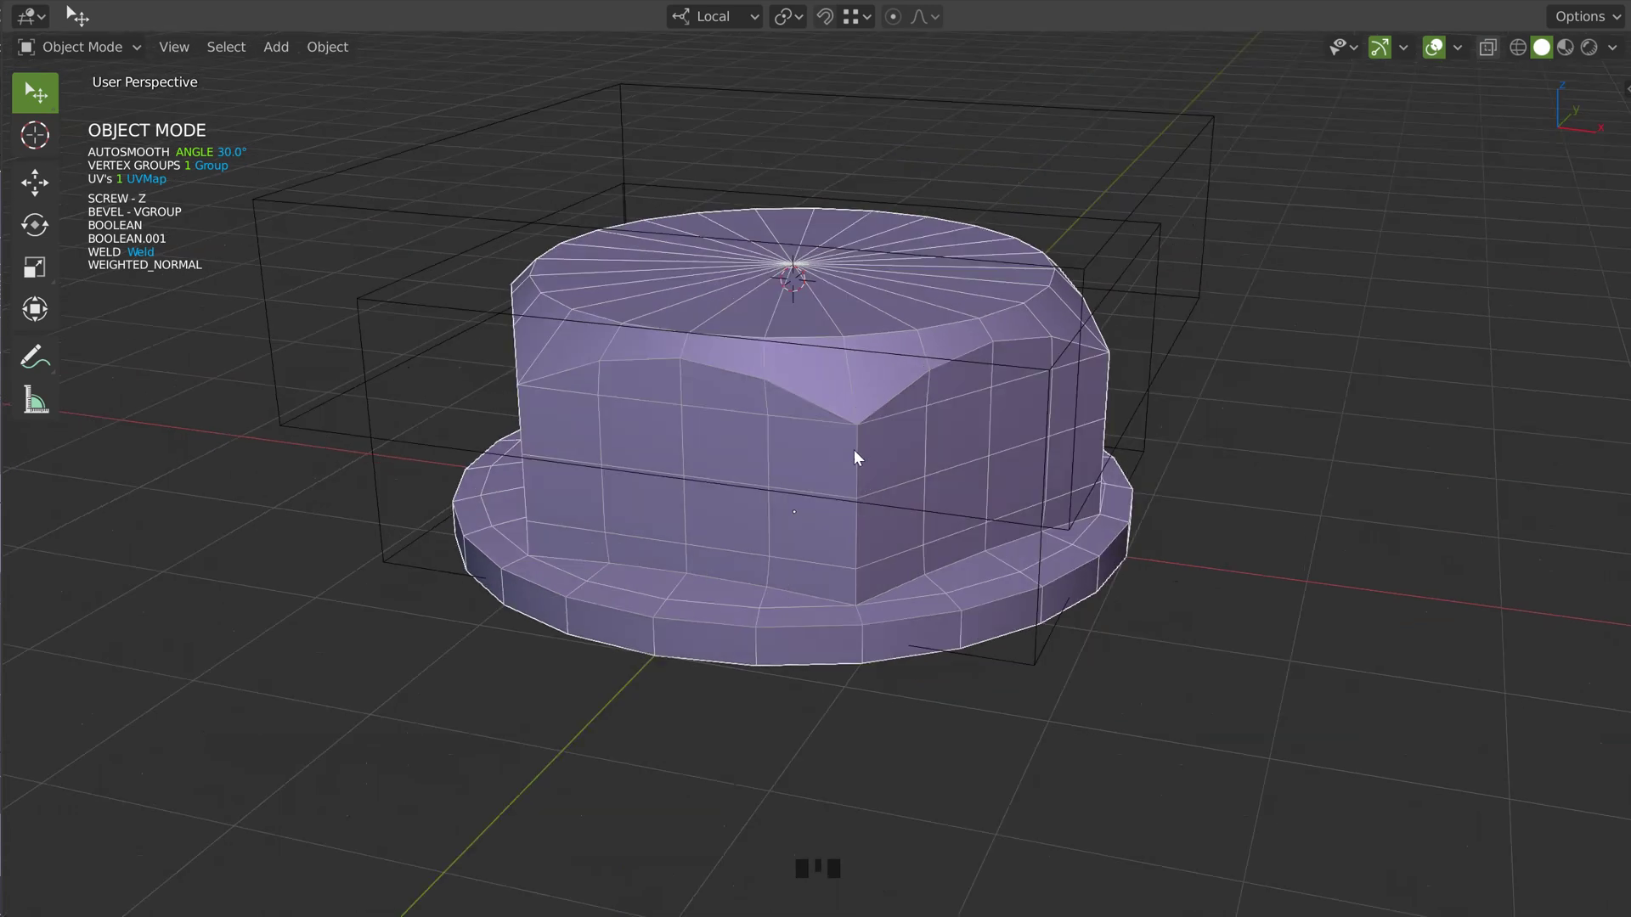
Move a cutter down along the nut's height from the front view
{"action": "left_click_drag", "start_coordinate": [919, 412], "coordinate": [924, 349]}
{"action": "key", "text": "KP_1"}
{"action": "key", "text": "space"}
{"action": "key", "text": "space"}
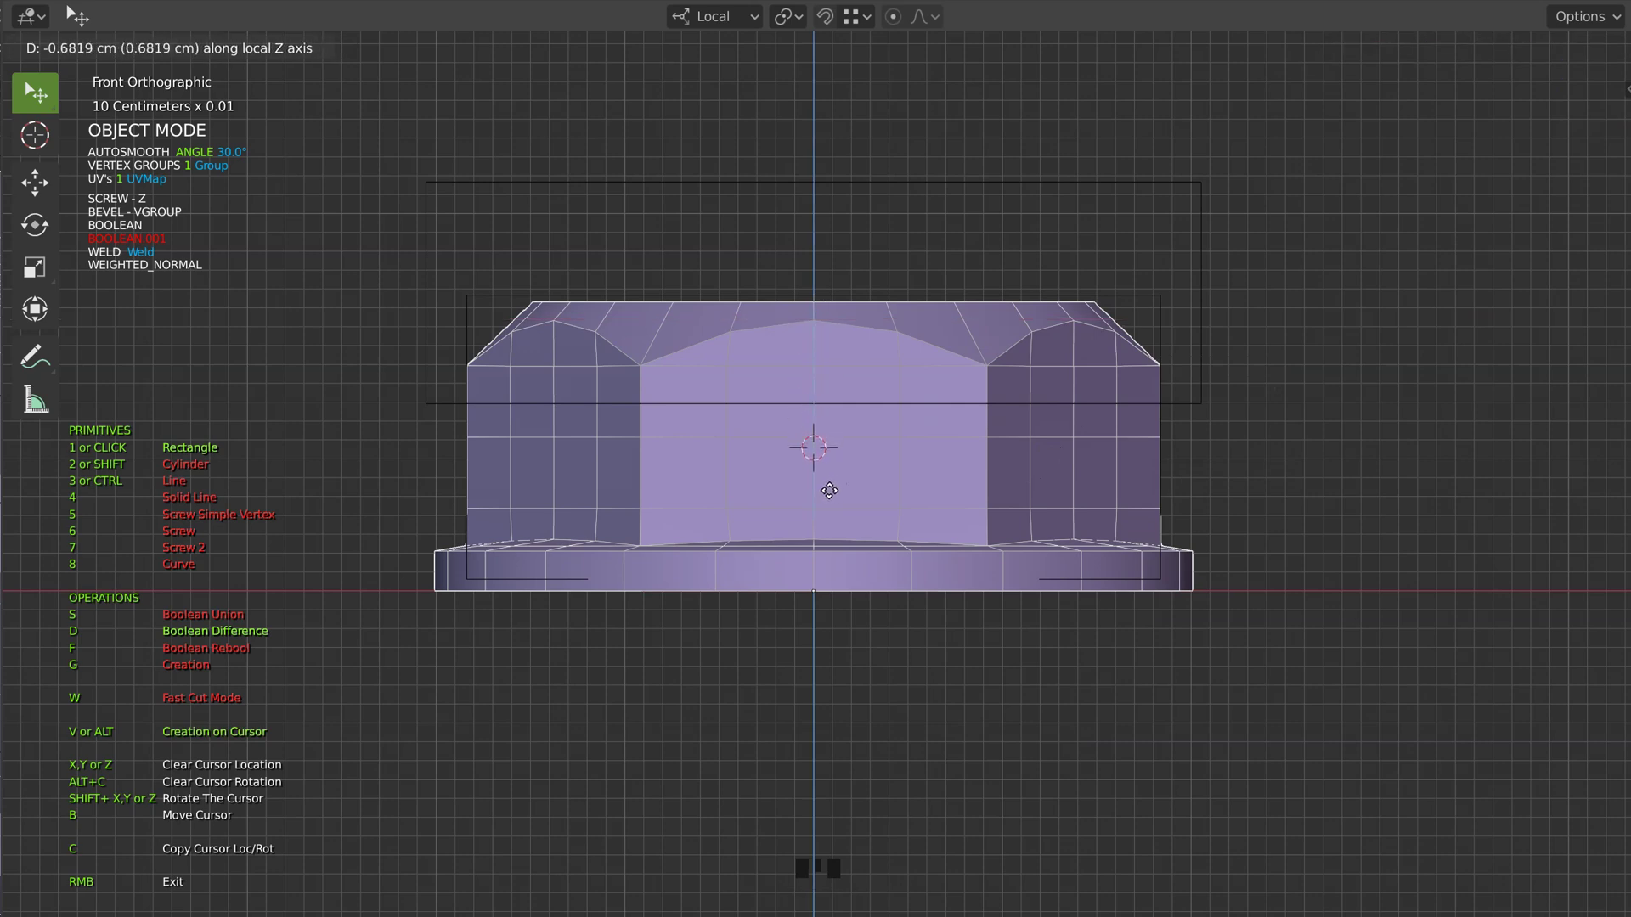
Extrude the nut's inner profile edges along local X to form the bore wall
{"action": "left_click_drag", "start_coordinate": [954, 447], "coordinate": [223, 530]}
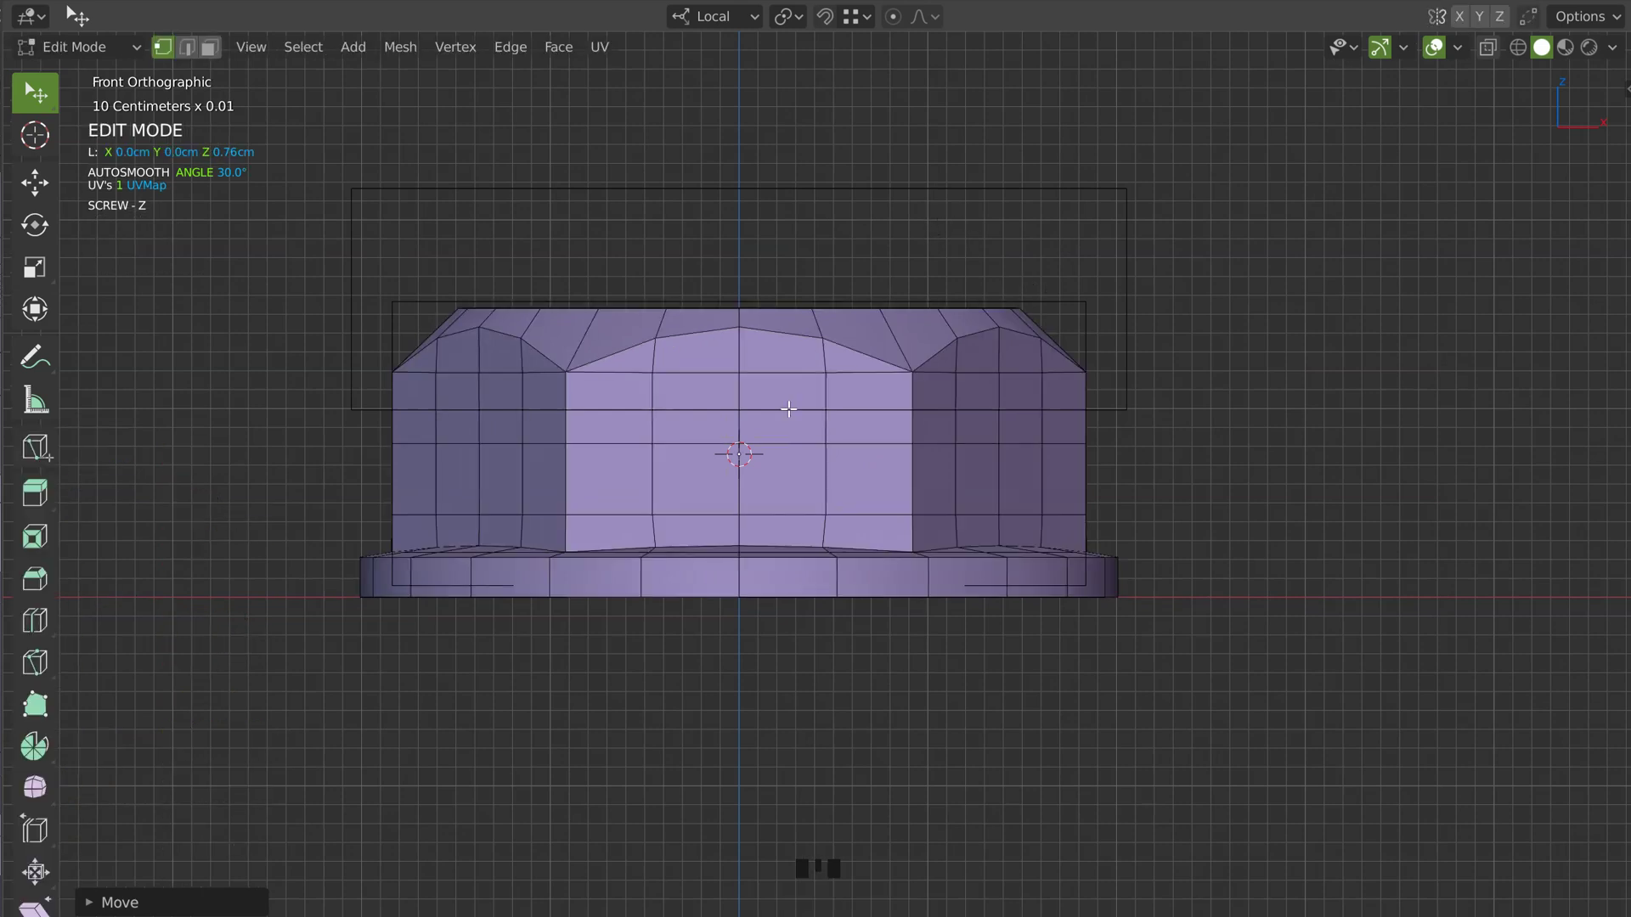
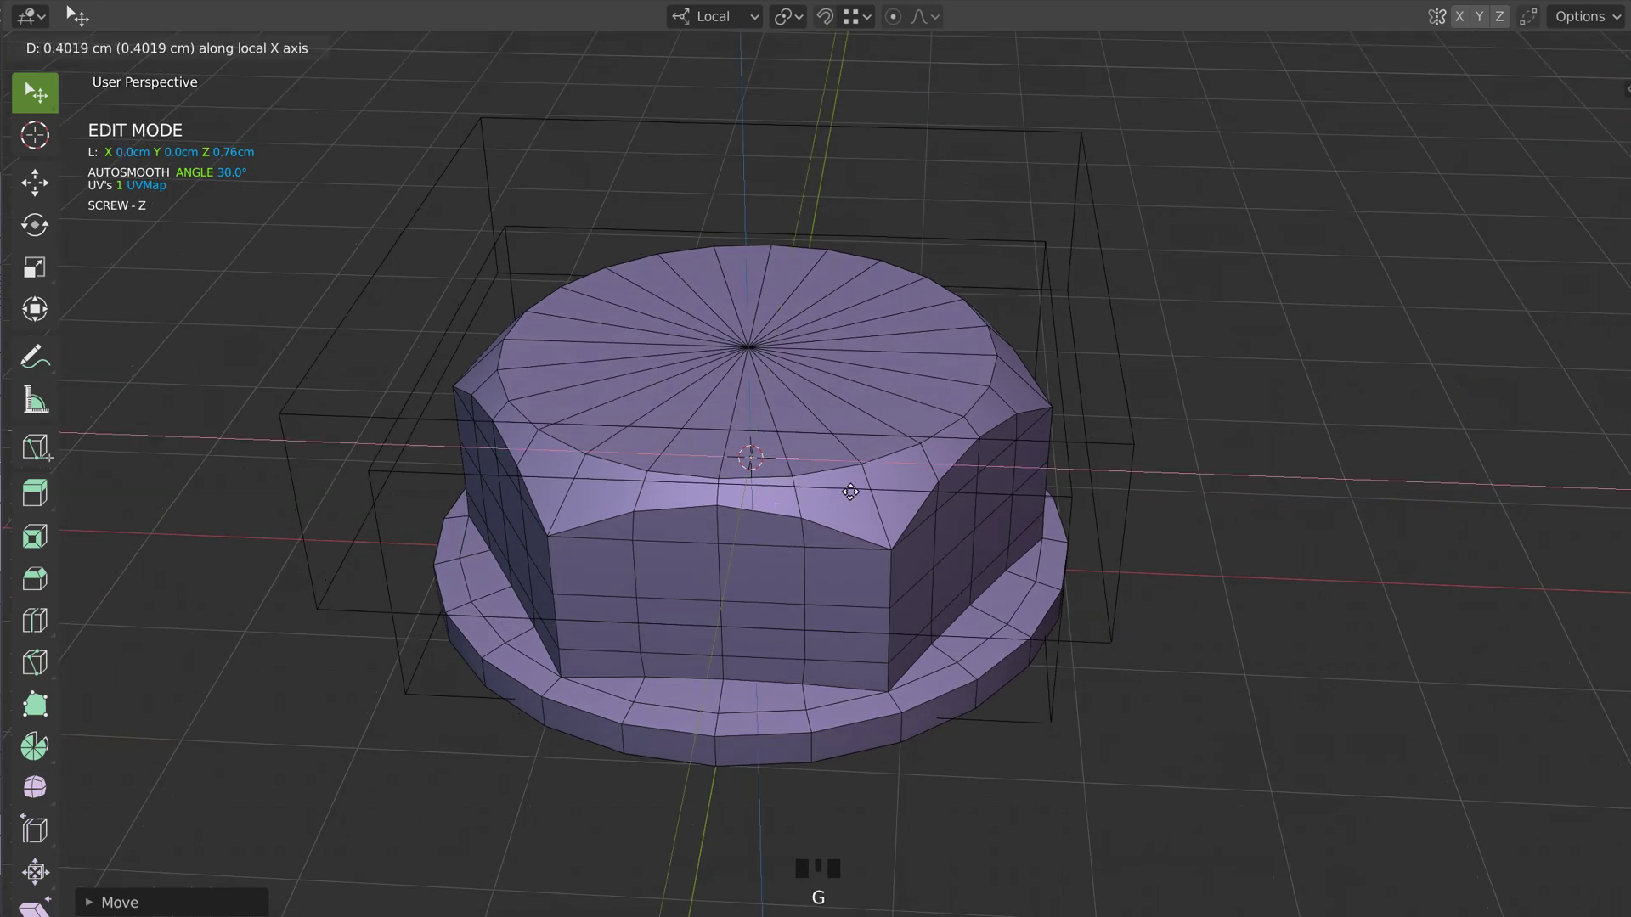
{"action": "key", "text": "Tab"}
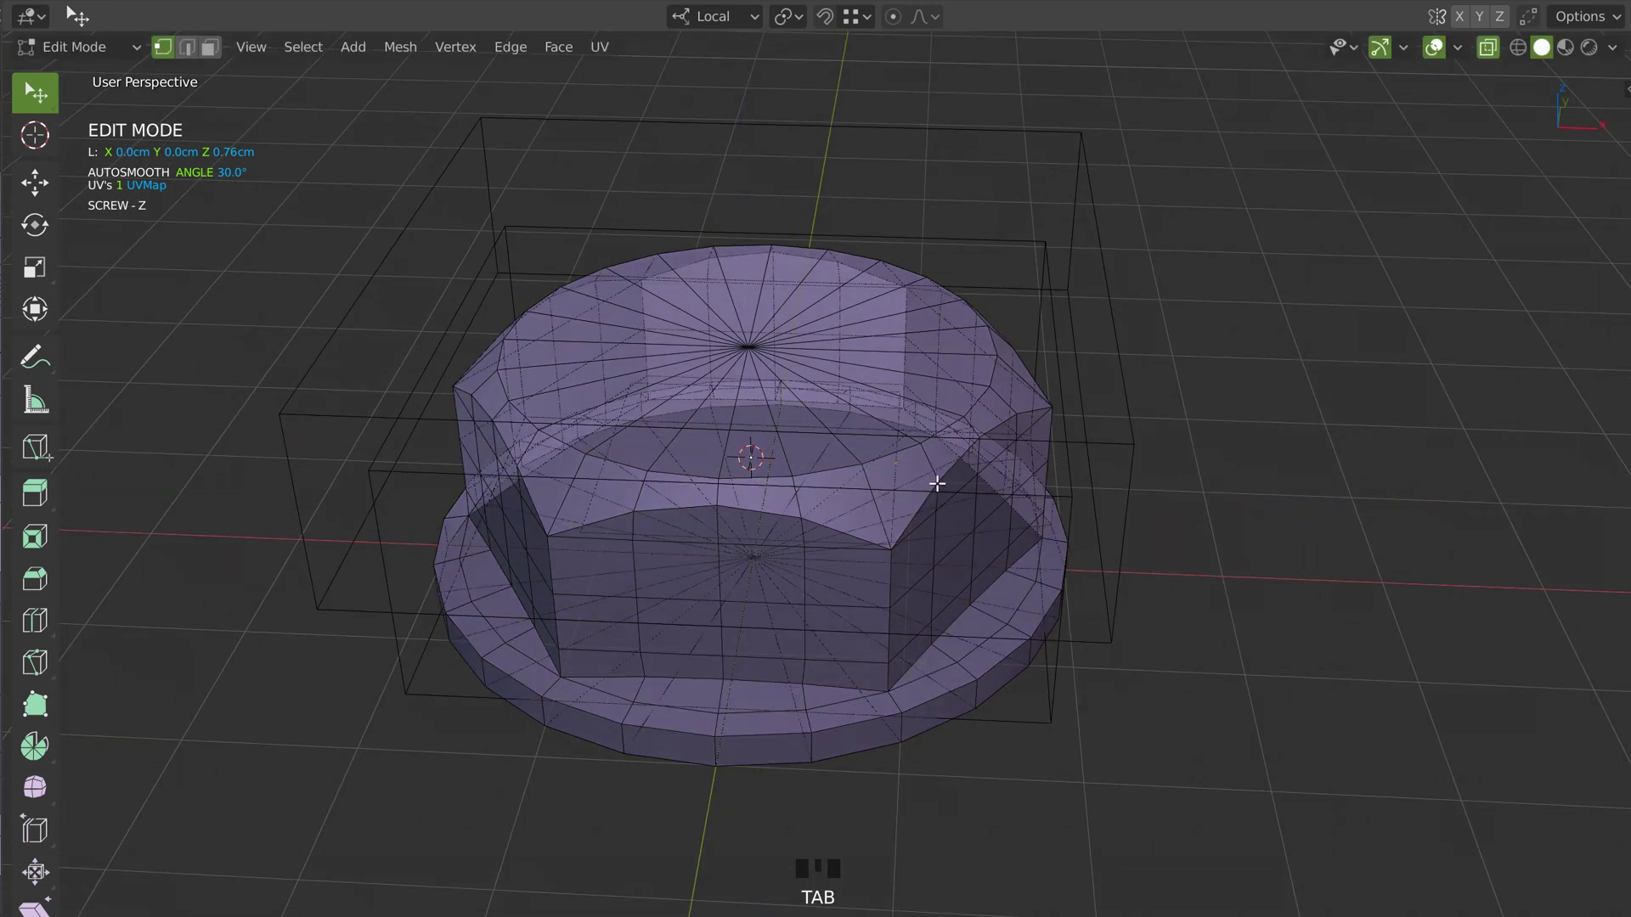
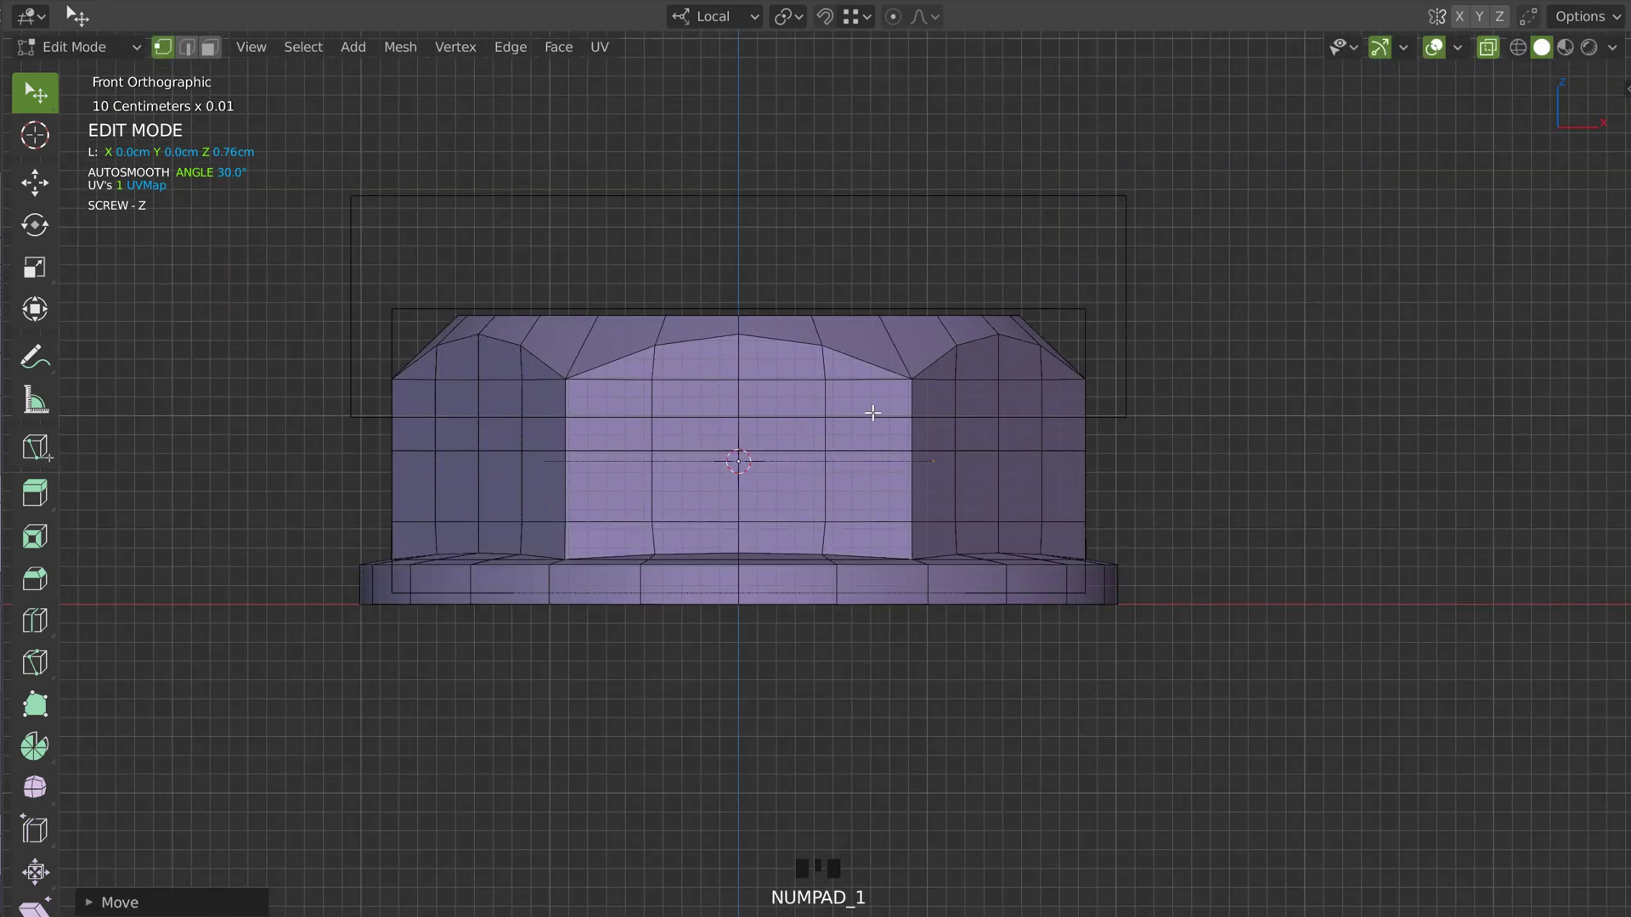
{"action": "key", "text": "e"}
{"action": "key", "text": "e"}
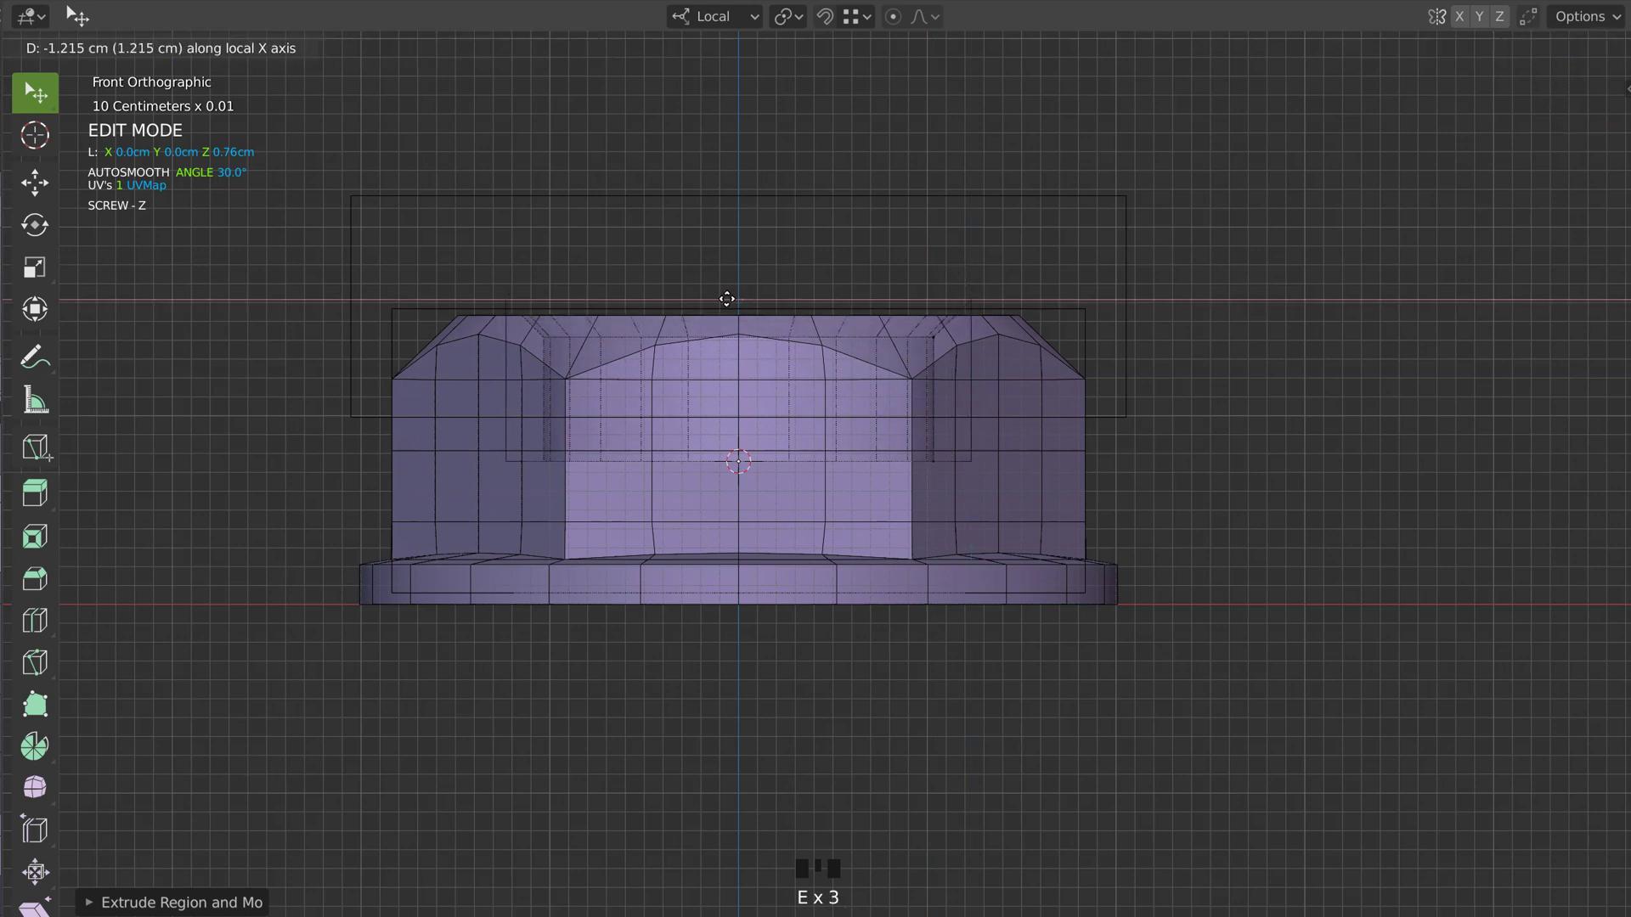
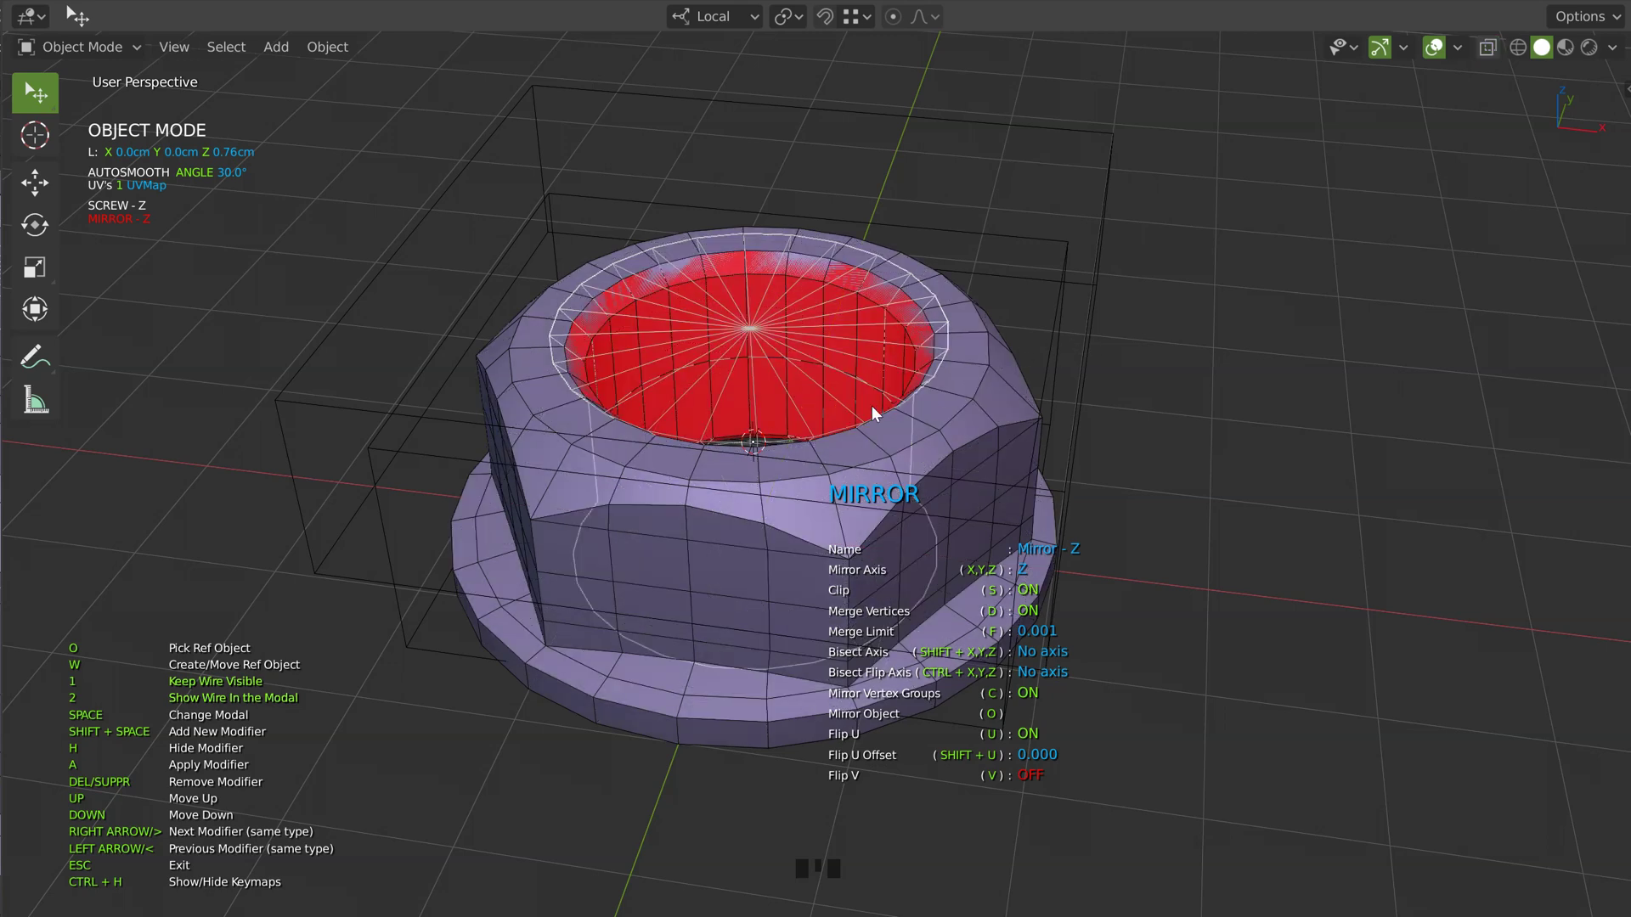
Move the bore edge along Z so the hole runs cleanly through the nut
{"action": "left_click_drag", "start_coordinate": [888, 384], "coordinate": [766, 426]}
{"action": "left_click_drag", "start_coordinate": [774, 366], "coordinate": [781, 370]}
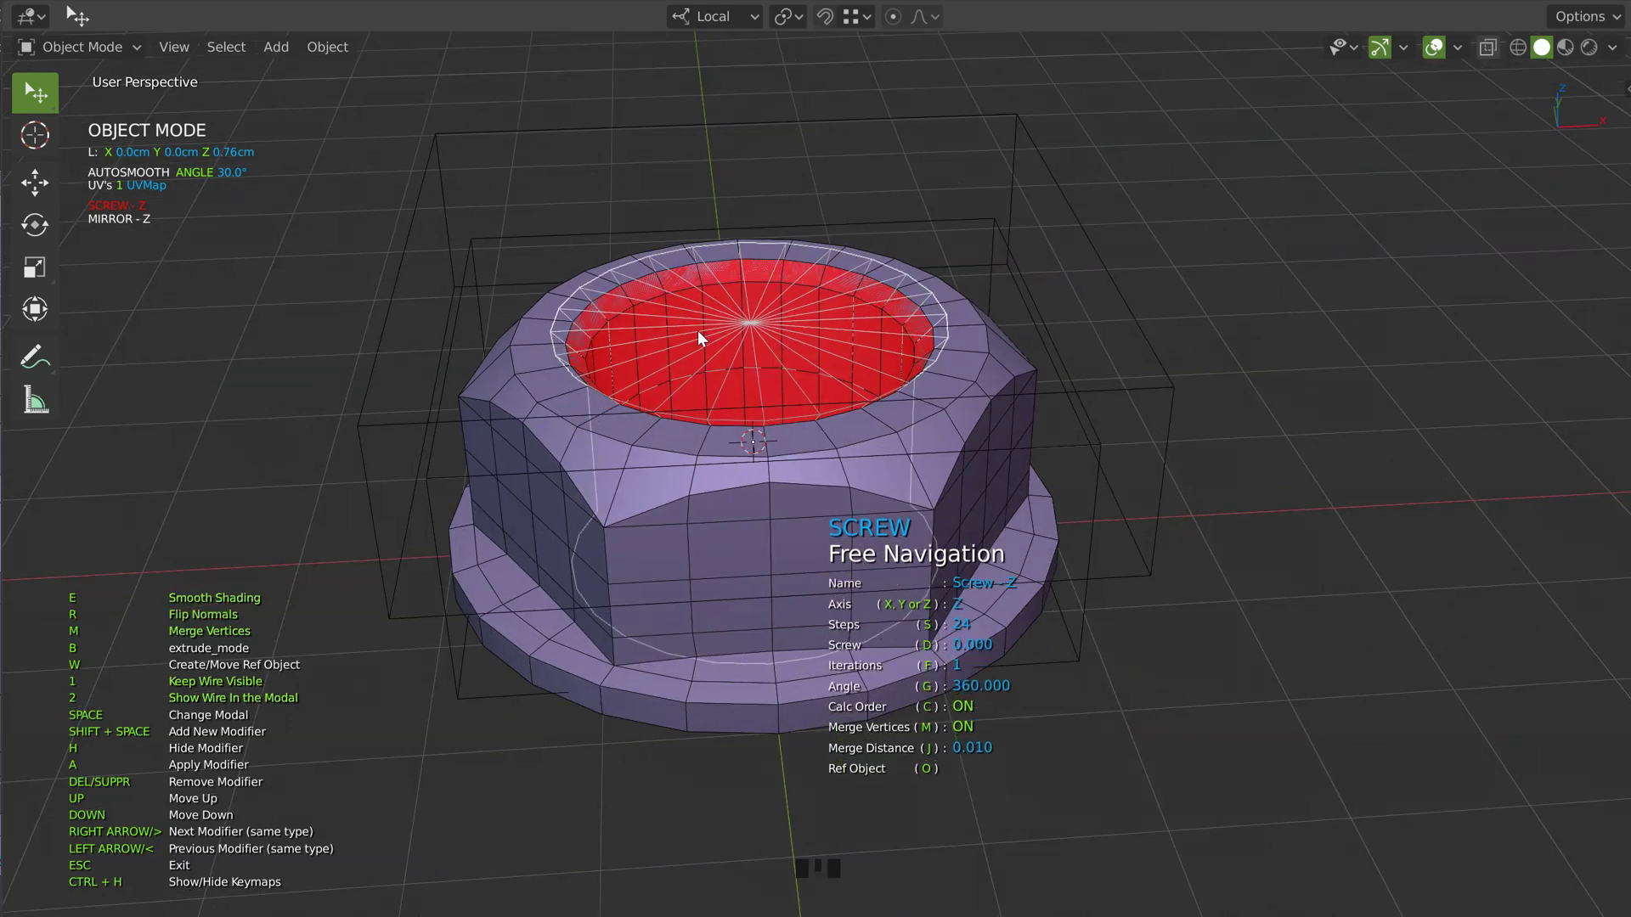
{"action": "left_click_drag", "start_coordinate": [713, 404], "coordinate": [894, 299]}
{"action": "left_click_drag", "start_coordinate": [791, 359], "coordinate": [783, 390]}
{"action": "key", "text": "g"}
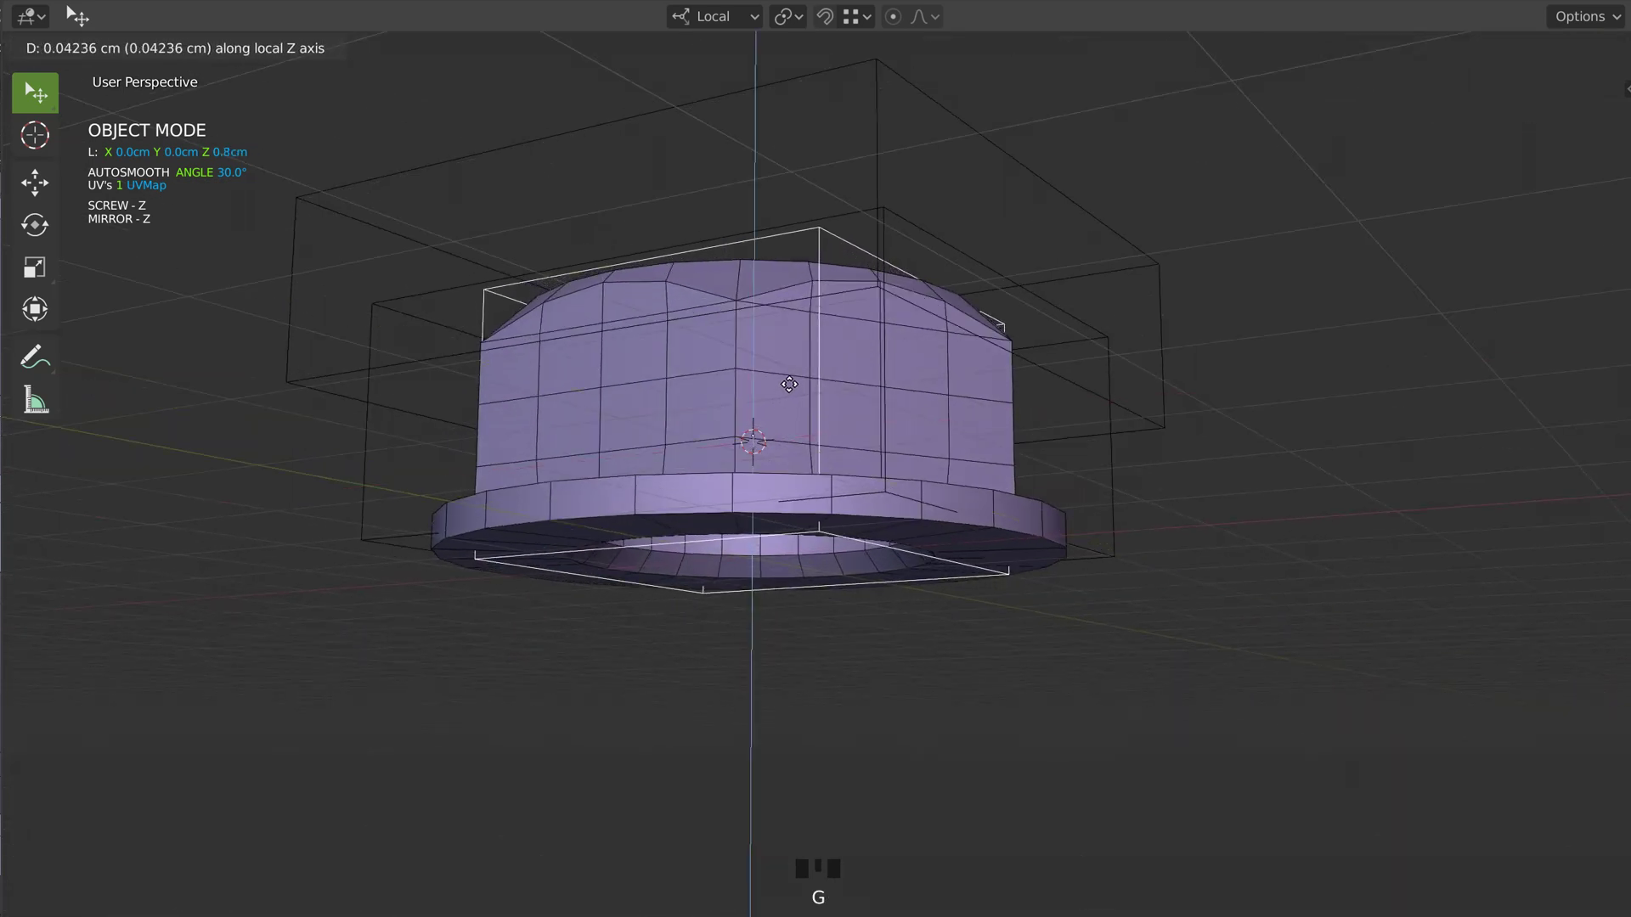
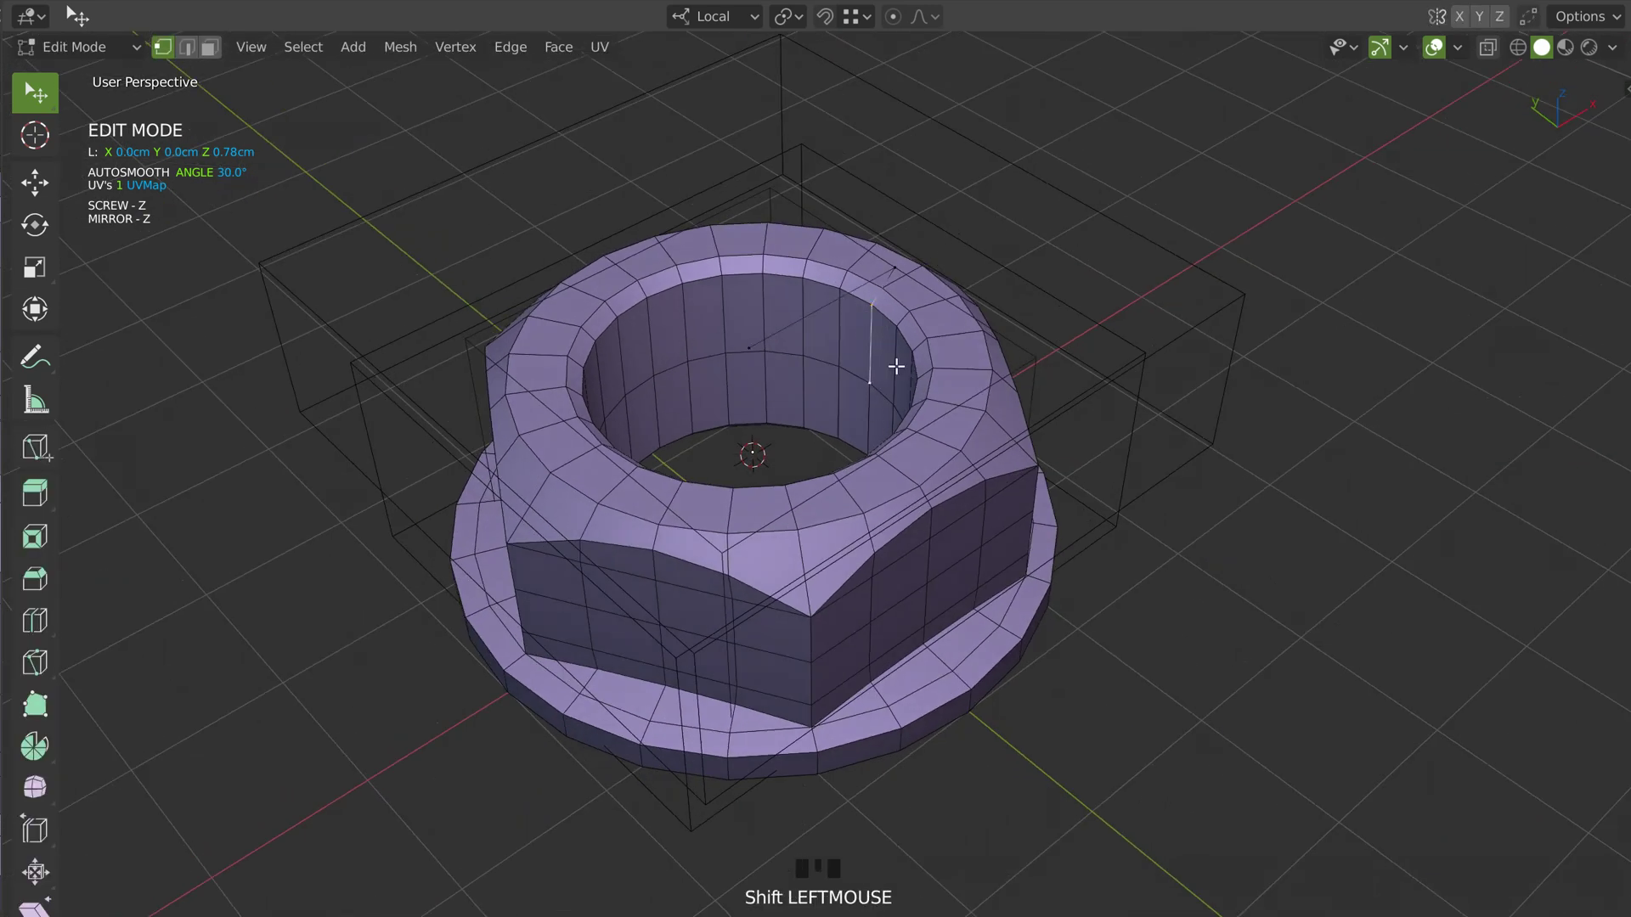
{"action": "key", "text": "g"}
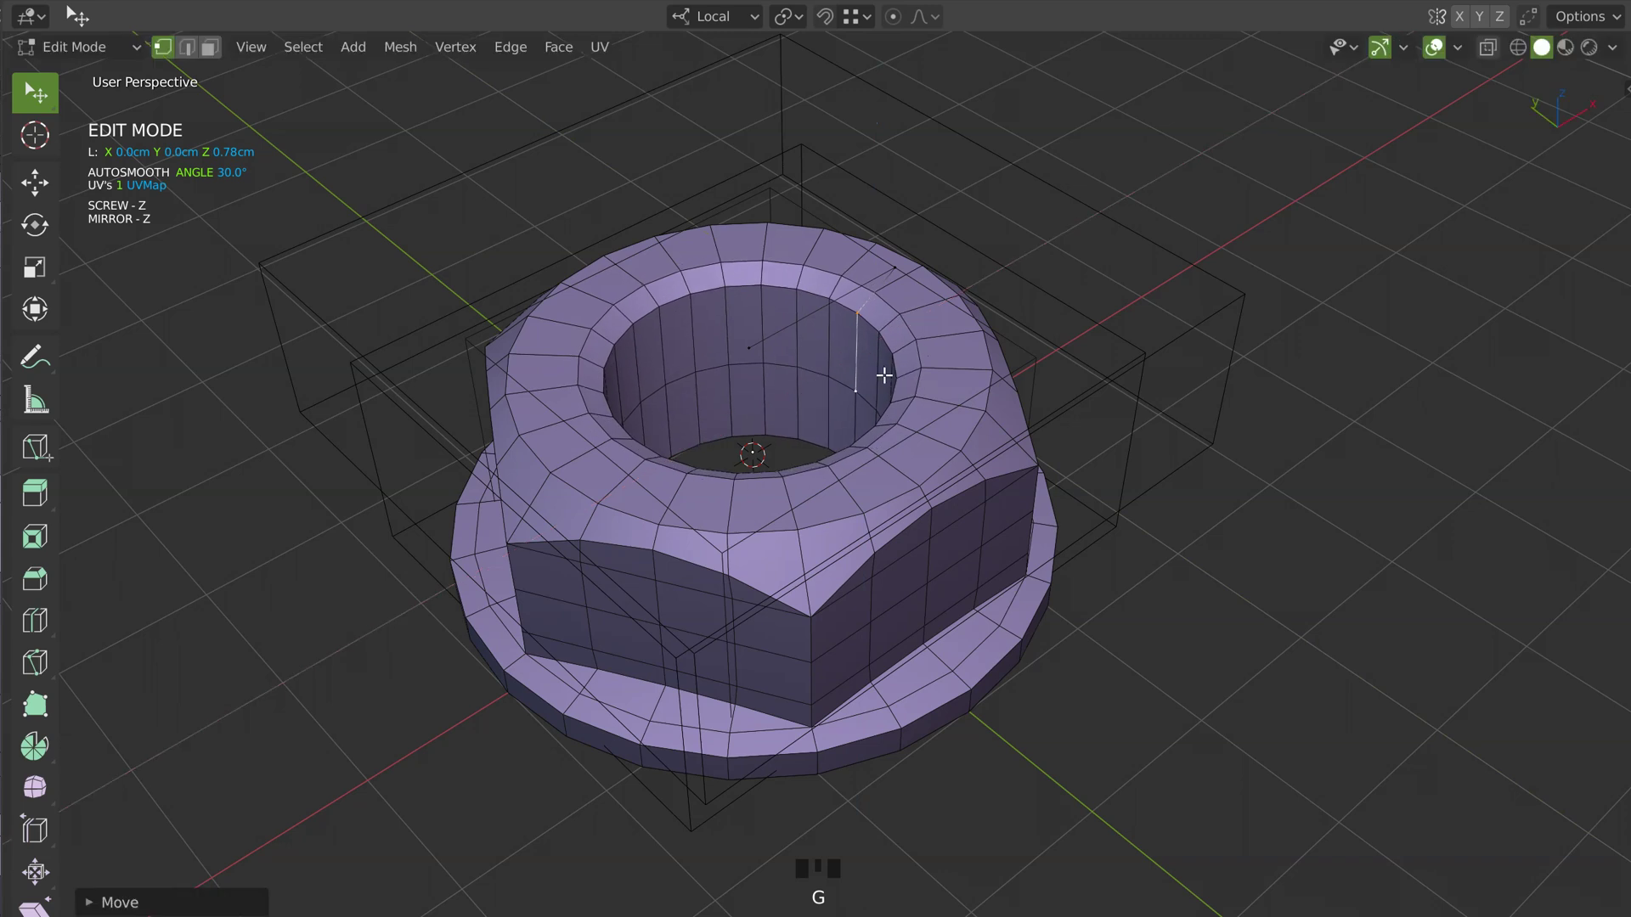
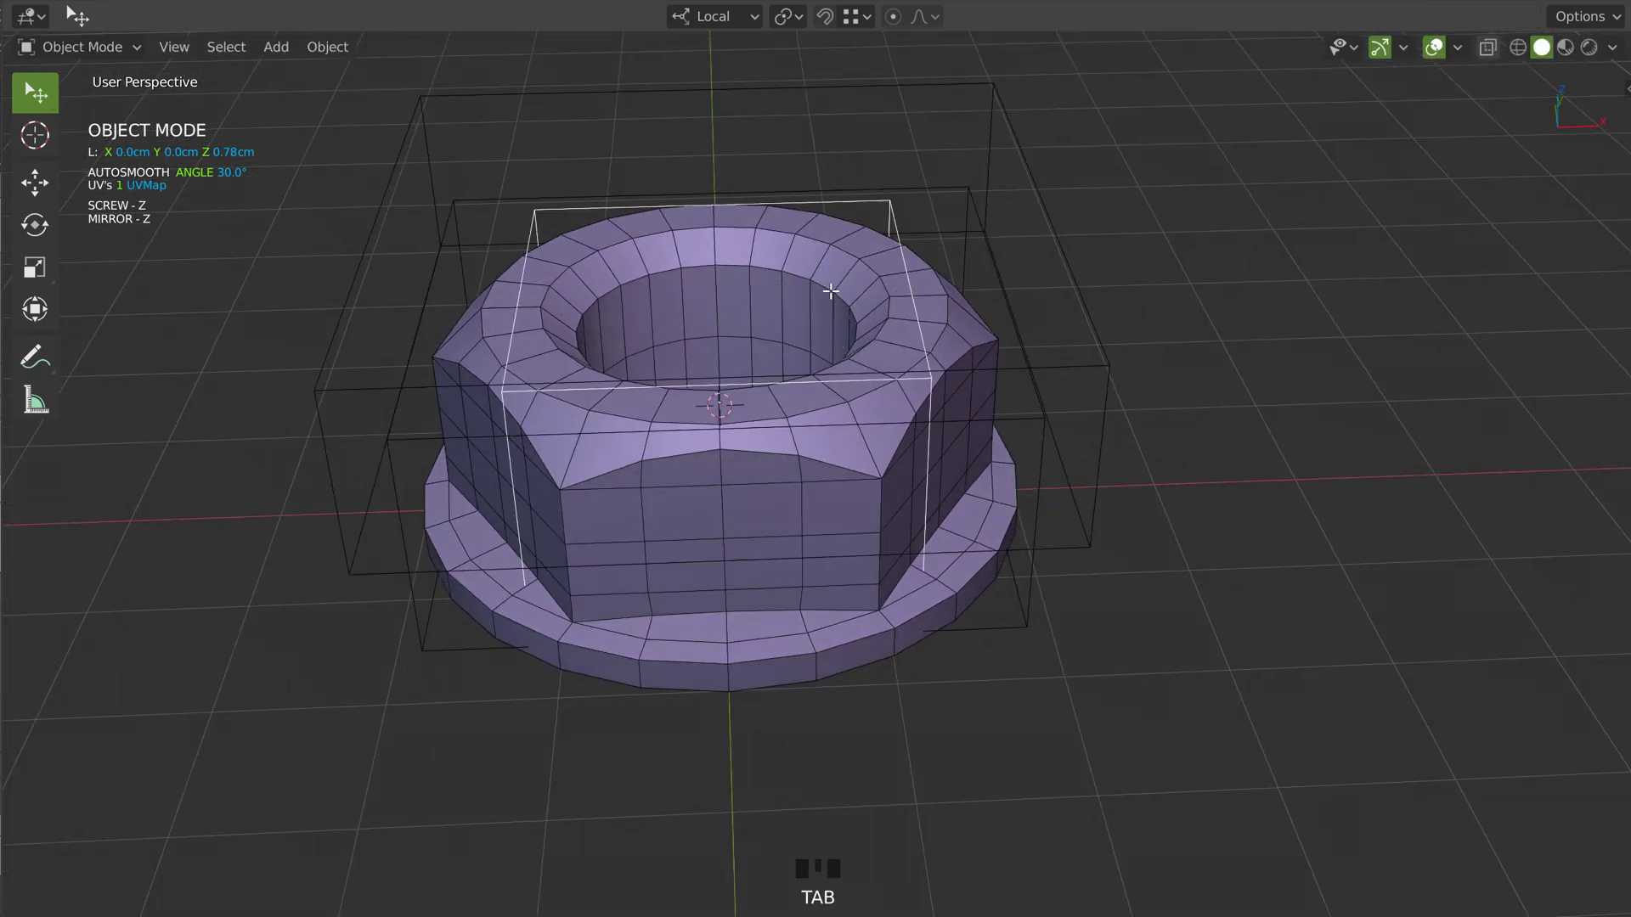
Add the bevel and boolean setup to chamfer the hex nut's edges
{"action": "left_click_drag", "start_coordinate": [813, 389], "coordinate": [811, 431]}
{"action": "left_click", "coordinate": [811, 430]}
{"action": "left_click_drag", "start_coordinate": [794, 407], "coordinate": [729, 349]}
{"action": "key", "text": "space"}
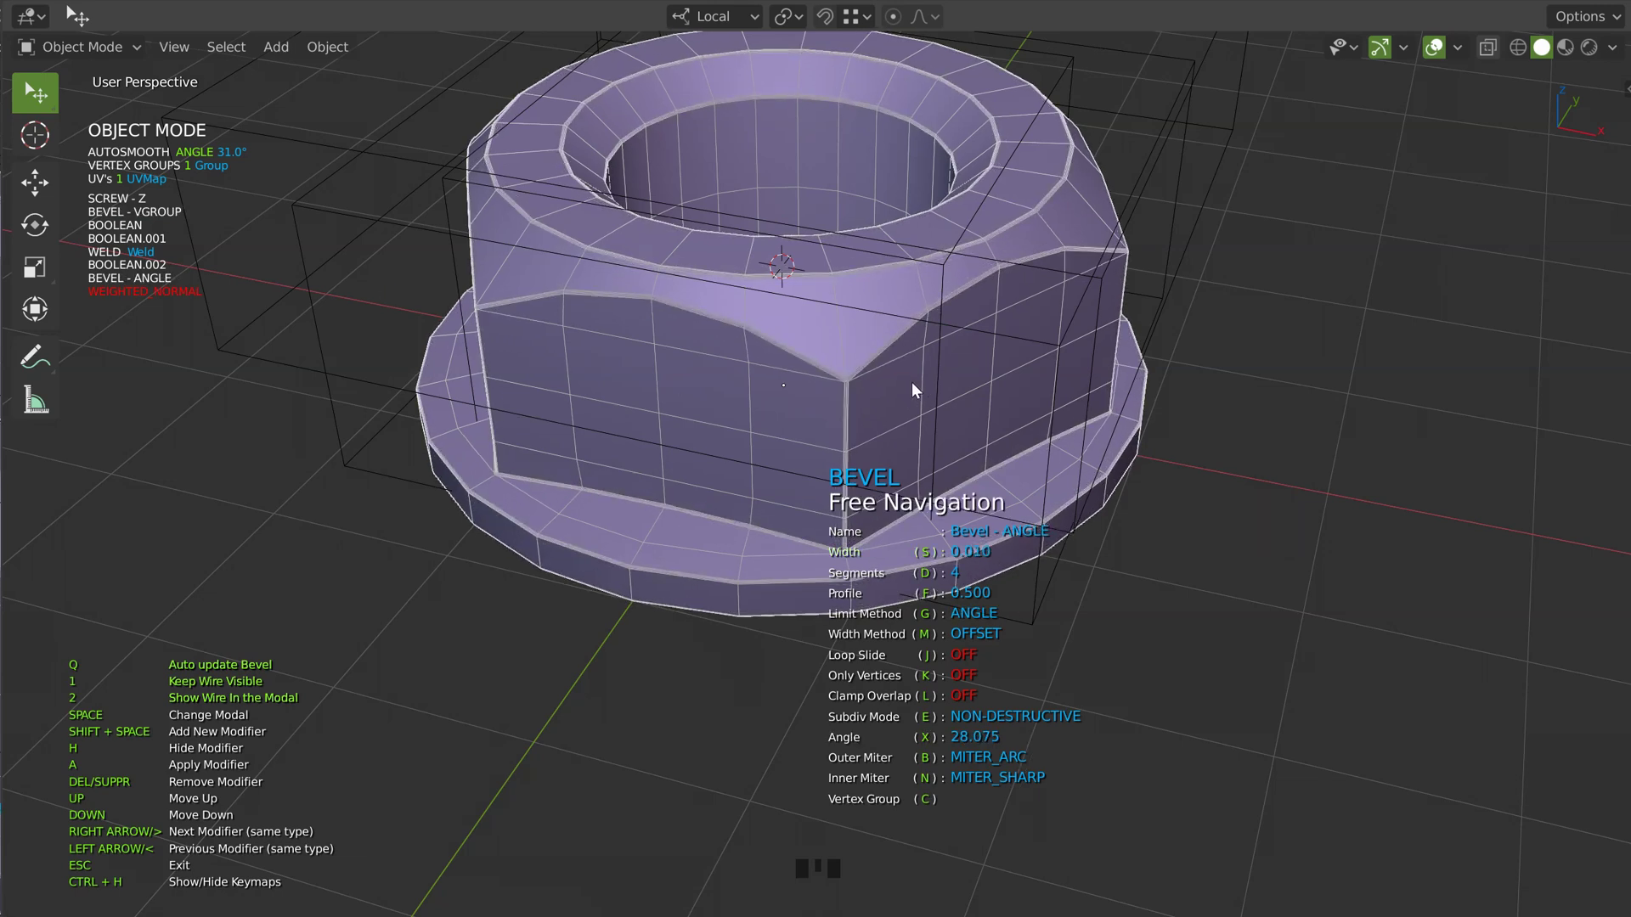
Inspect the triangulated faces near the flange, then view the whole nut
{"action": "left_click_drag", "start_coordinate": [814, 368], "coordinate": [863, 290]}
{"action": "left_click_drag", "start_coordinate": [794, 283], "coordinate": [559, 436]}
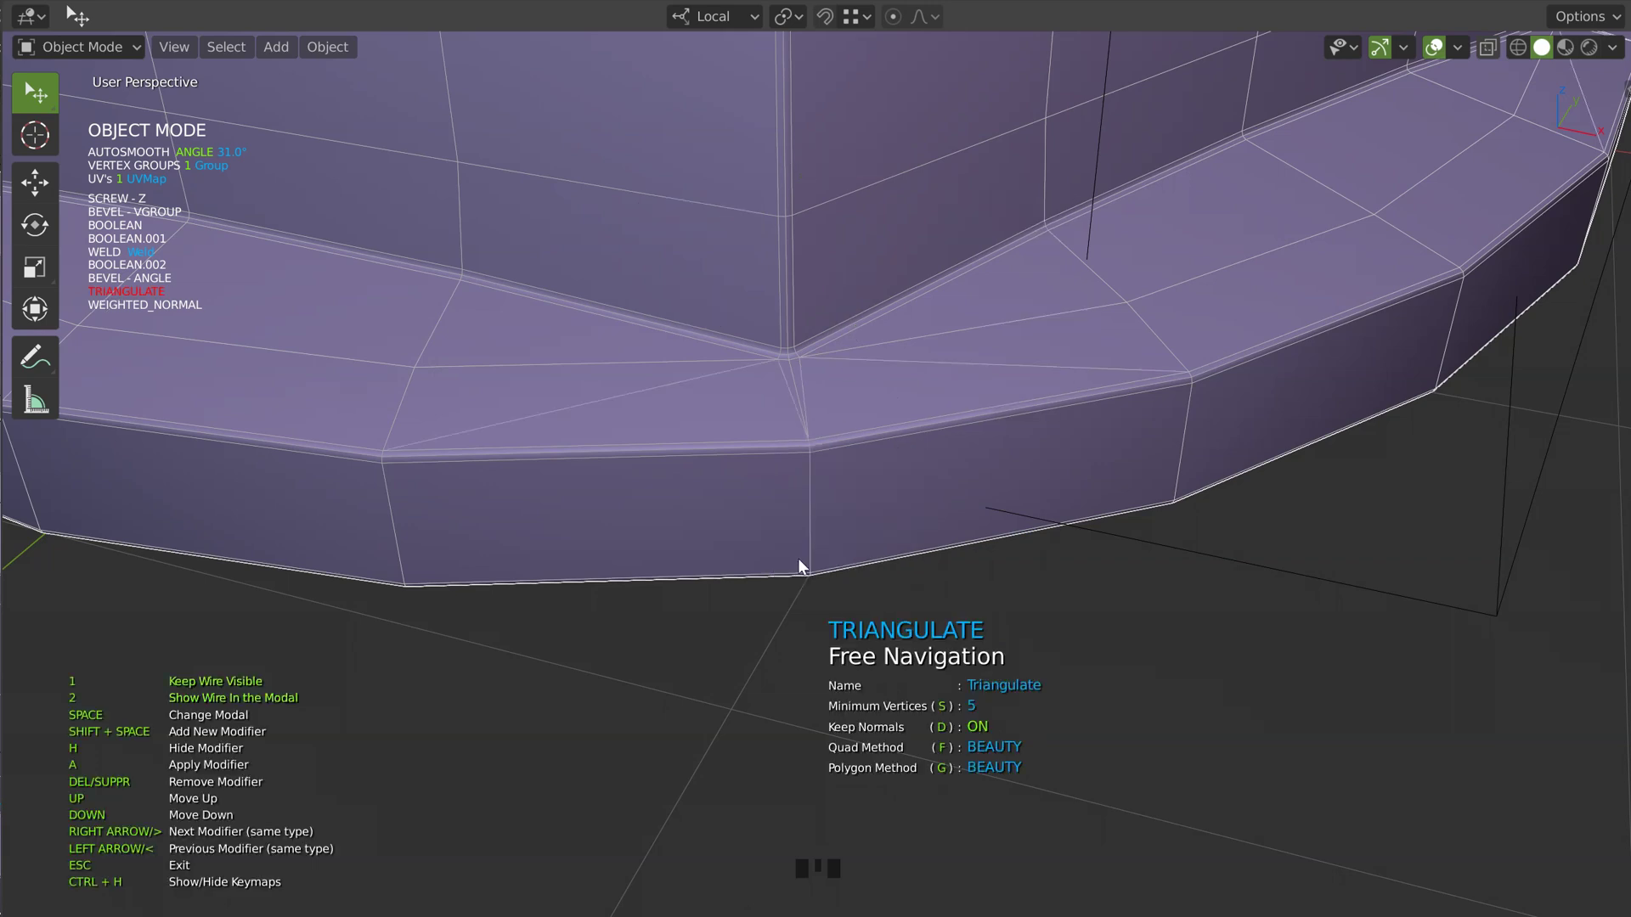
{"action": "left_click_drag", "start_coordinate": [738, 377], "coordinate": [894, 444]}
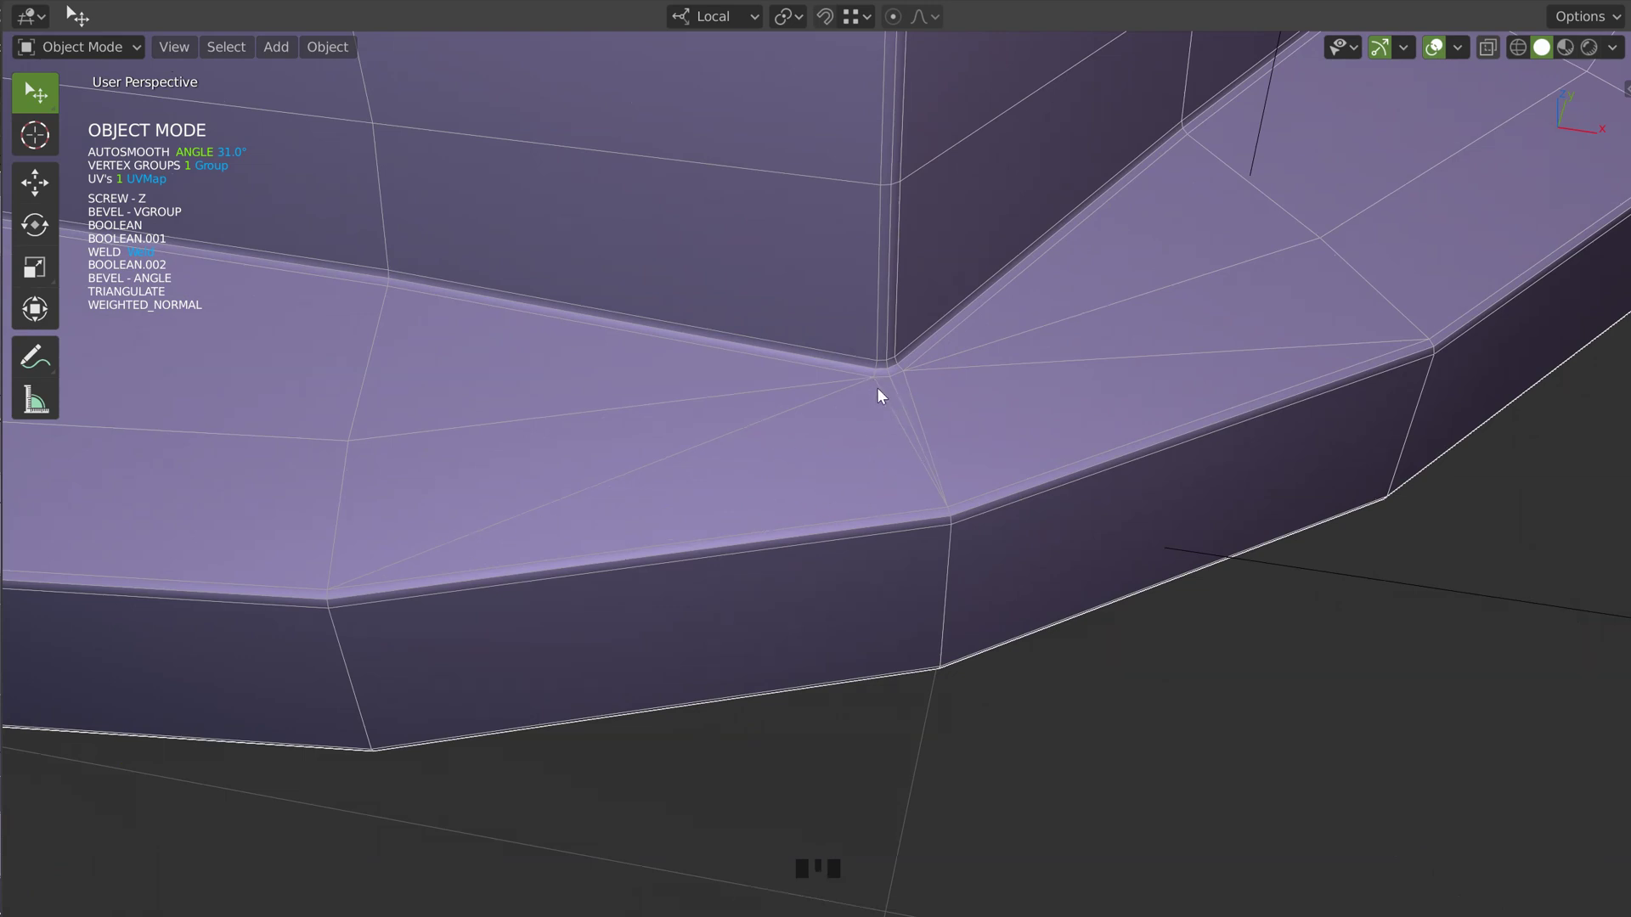
{"action": "left_click_drag", "start_coordinate": [930, 298], "coordinate": [644, 299]}
Hide overlays and wireframe, then view the smooth-shaded nut from the side
{"action": "left_click", "coordinate": [645, 299]}
{"action": "left_click_drag", "start_coordinate": [608, 298], "coordinate": [783, 313]}
{"action": "key", "text": "space"}
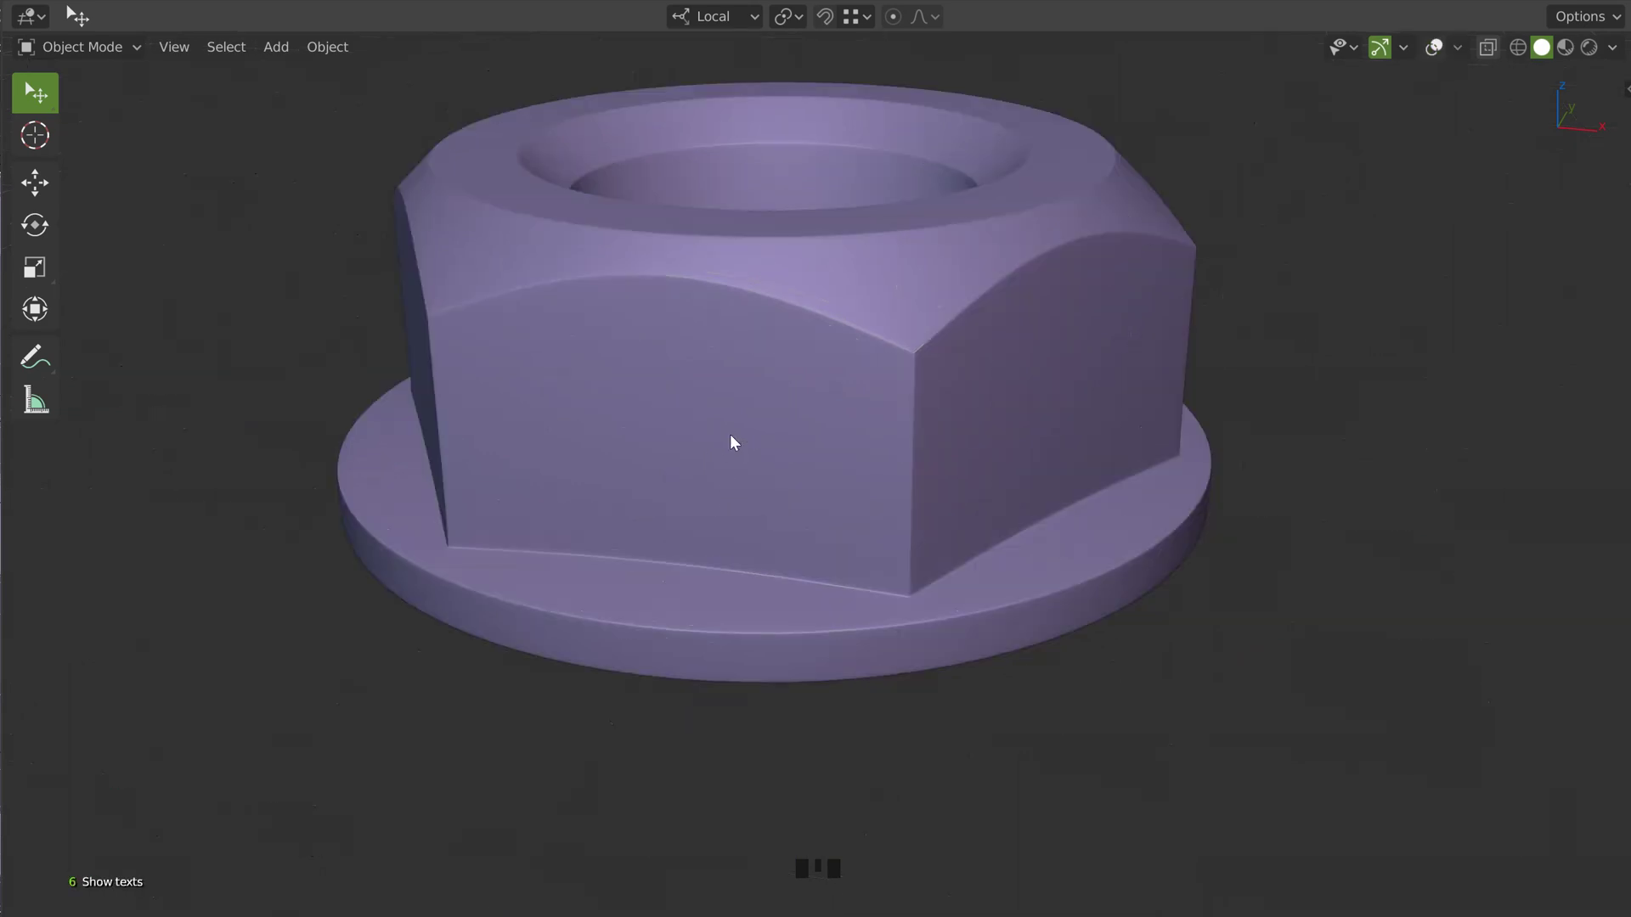
{"action": "left_click_drag", "start_coordinate": [742, 342], "coordinate": [725, 340]}
Remove the trial subdivision from the nut and check the cutter object
{"action": "left_click_drag", "start_coordinate": [863, 365], "coordinate": [862, 345]}
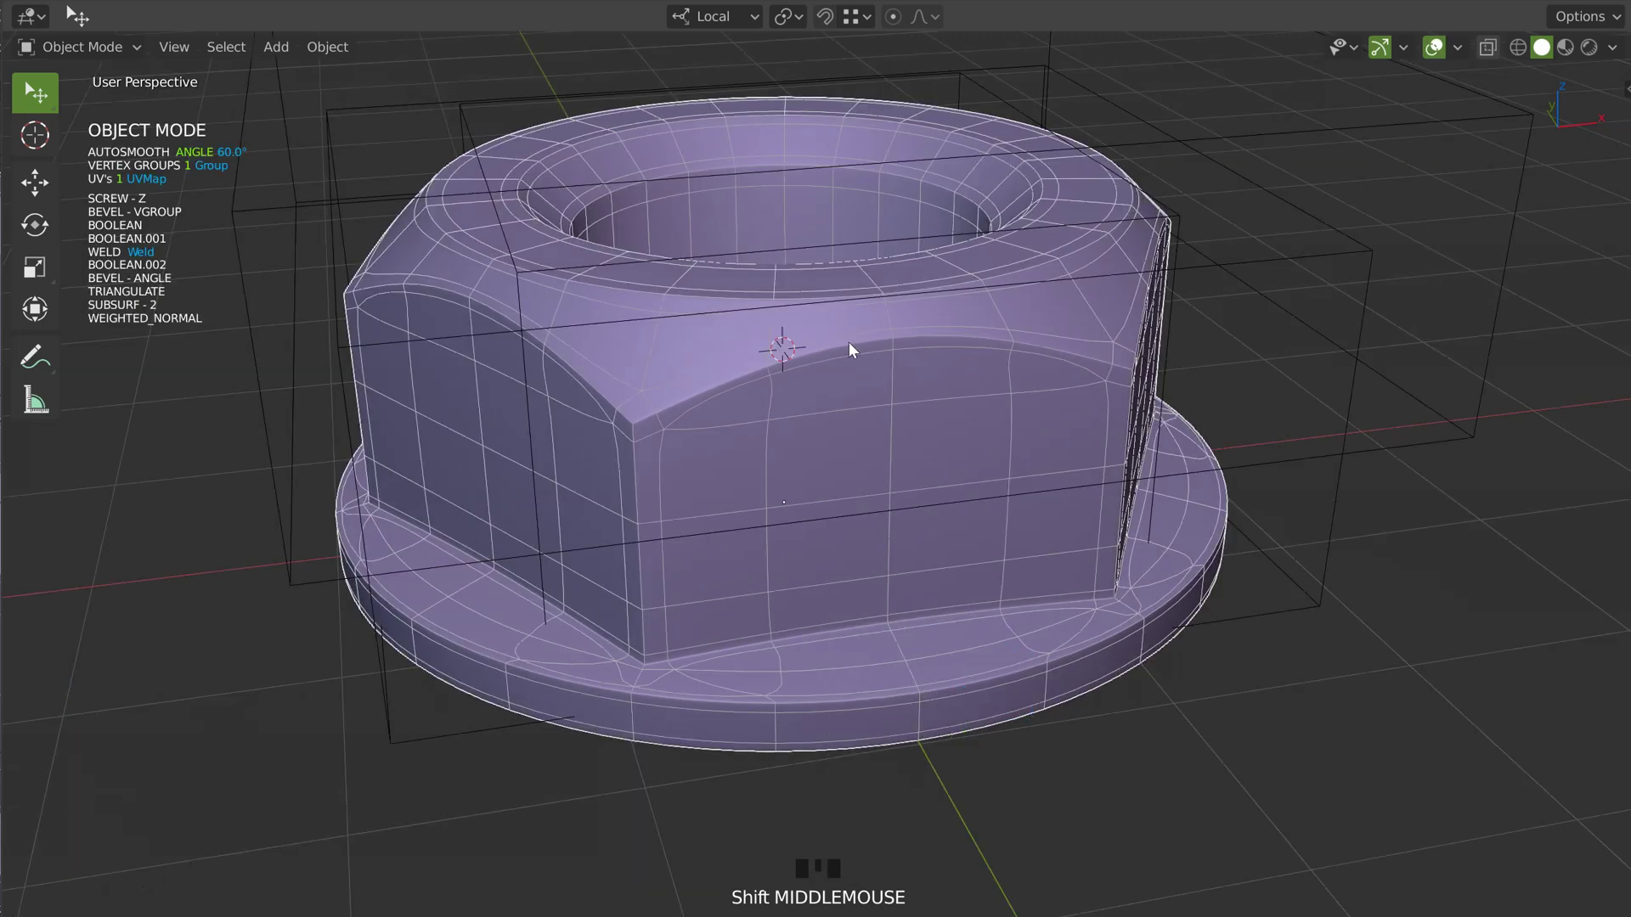
{"action": "key", "text": "space"}
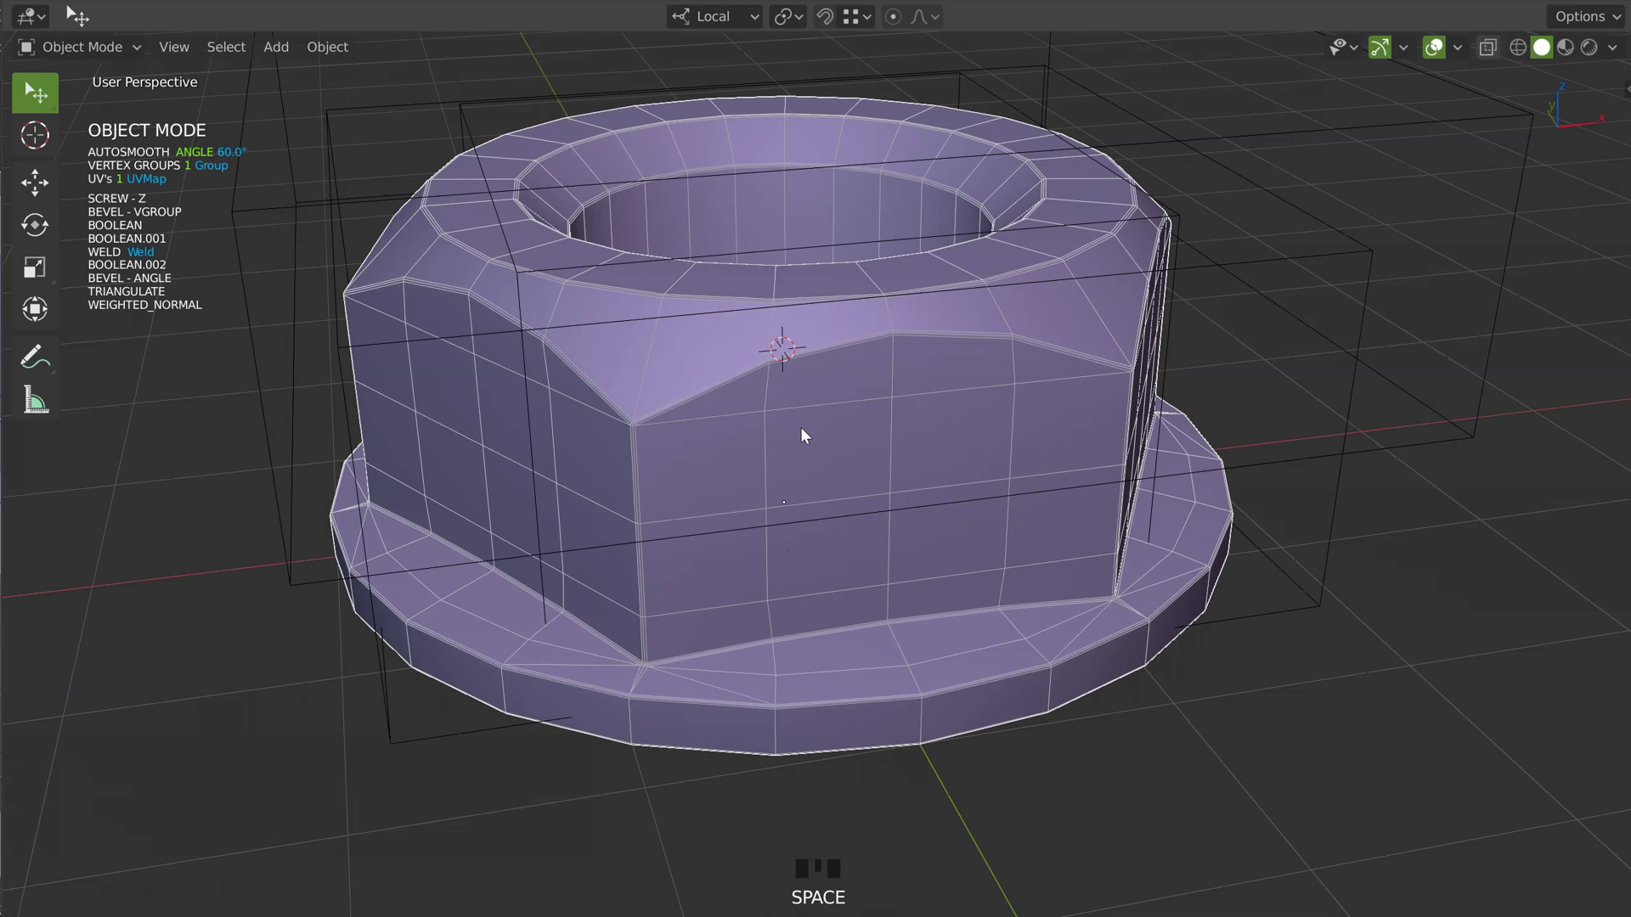
{"action": "left_click_drag", "start_coordinate": [899, 323], "coordinate": [1010, 243]}
{"action": "left_click", "coordinate": [1010, 243]}
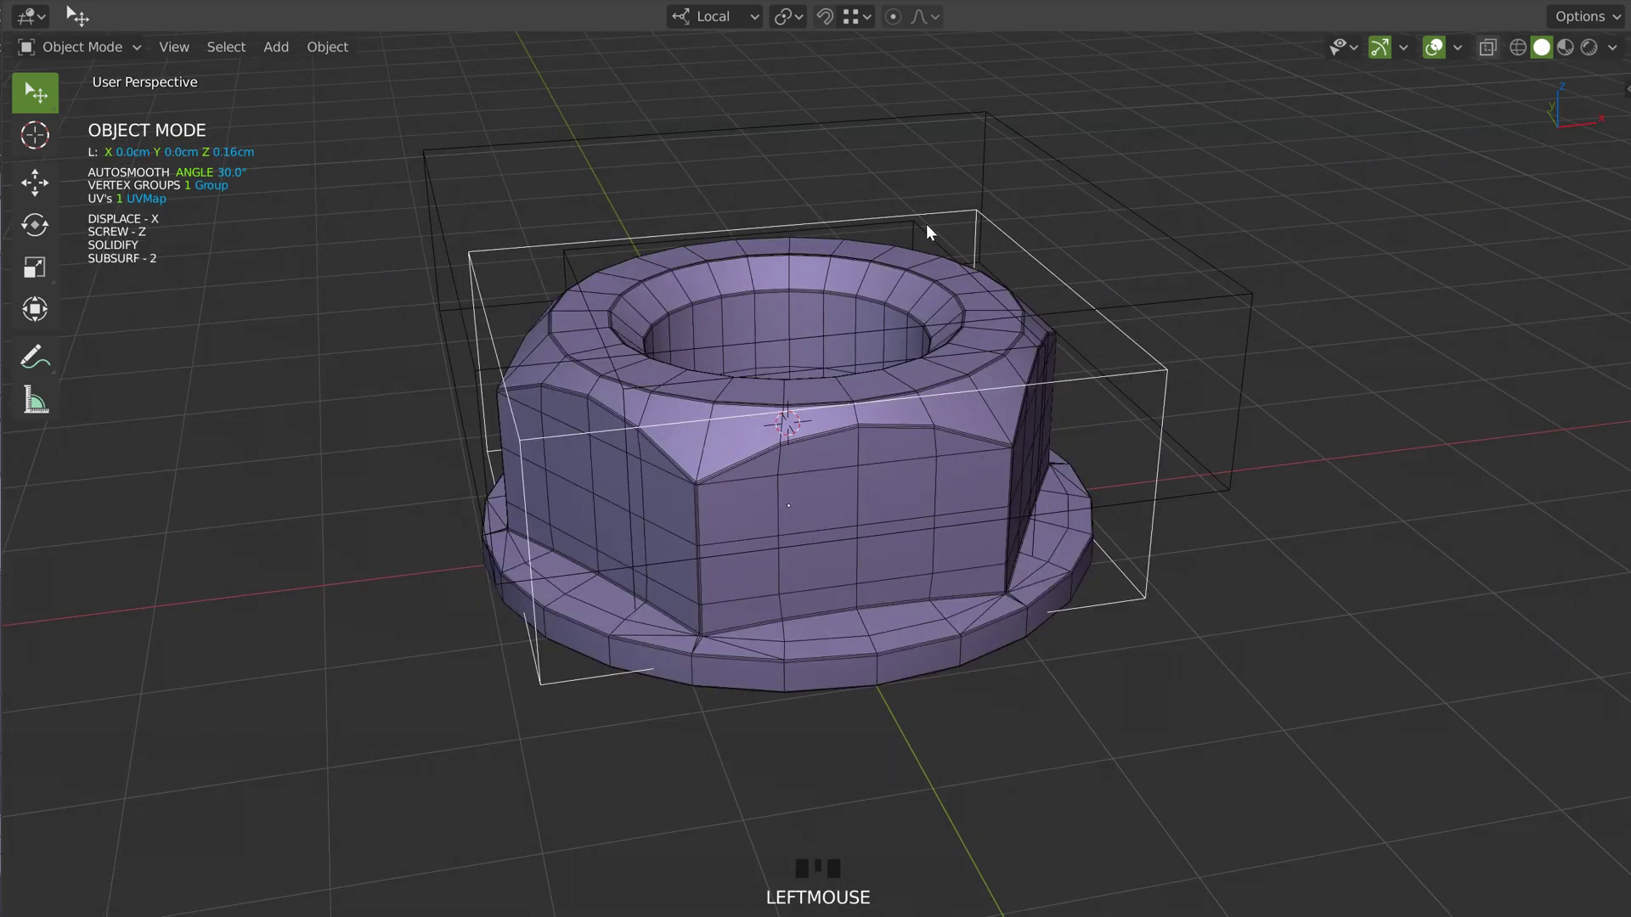
Reselect the nut, raise its auto-smooth angle to 60°, and face it from the front
{"action": "left_click", "coordinate": [942, 235]}
{"action": "key", "text": "x"}
{"action": "left_click", "coordinate": [868, 331]}
{"action": "left_click_drag", "start_coordinate": [864, 303], "coordinate": [820, 365]}
Add a boolean UV sphere on the nut's top and move it up along Z as the dome
{"action": "key", "text": "shift+q"}
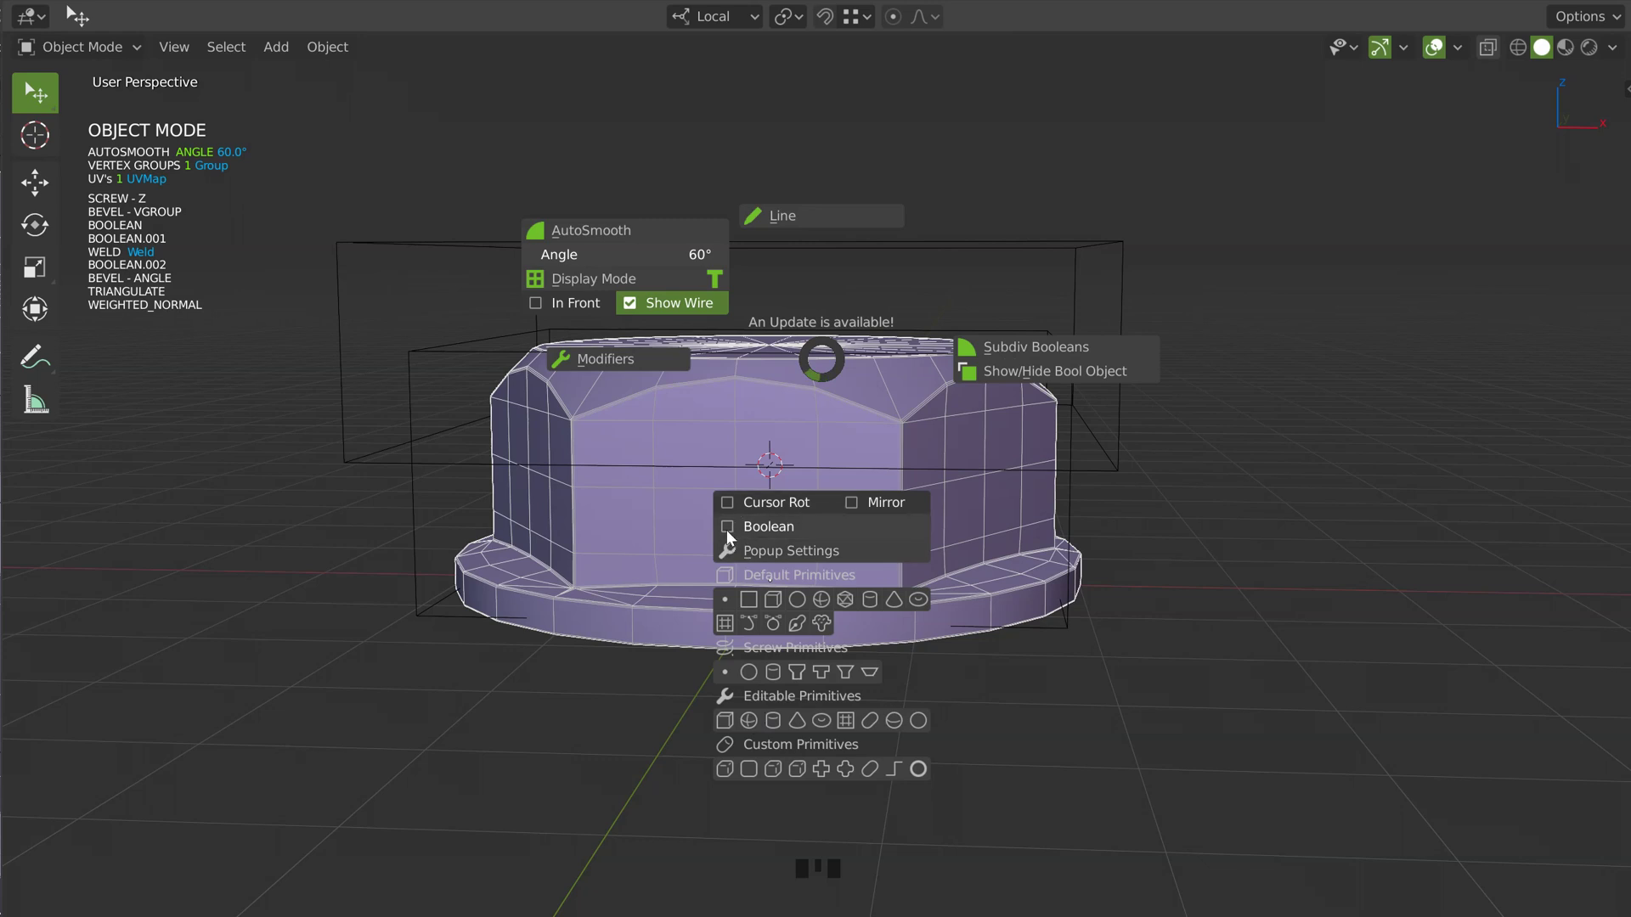
{"action": "key", "text": "shift+q"}
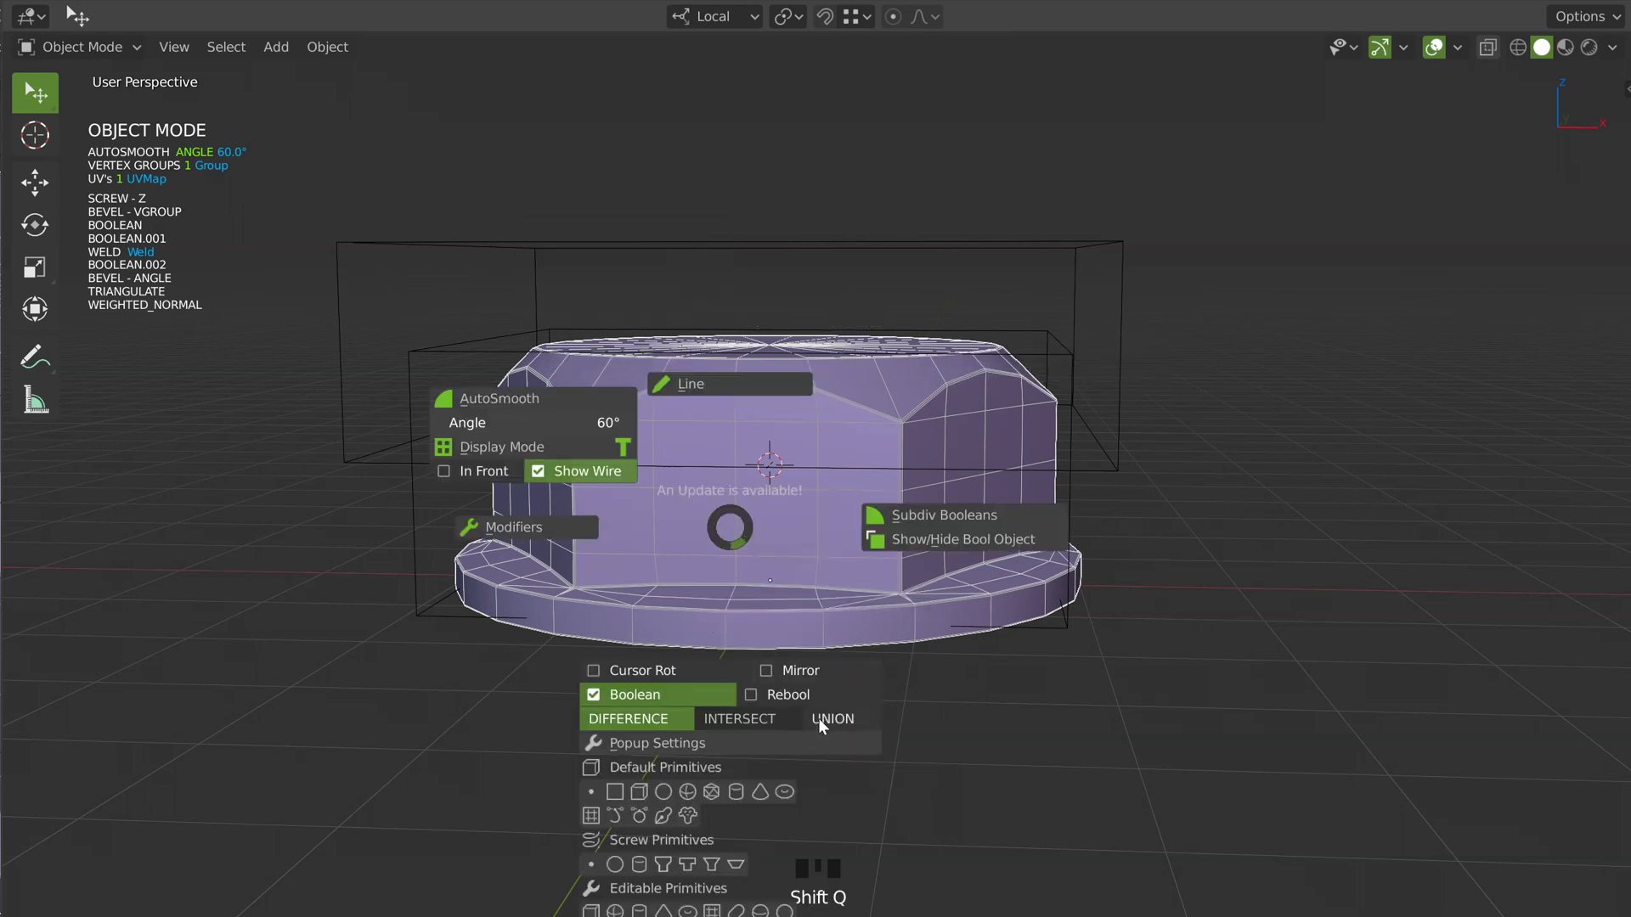
{"action": "key", "text": "shift+q"}
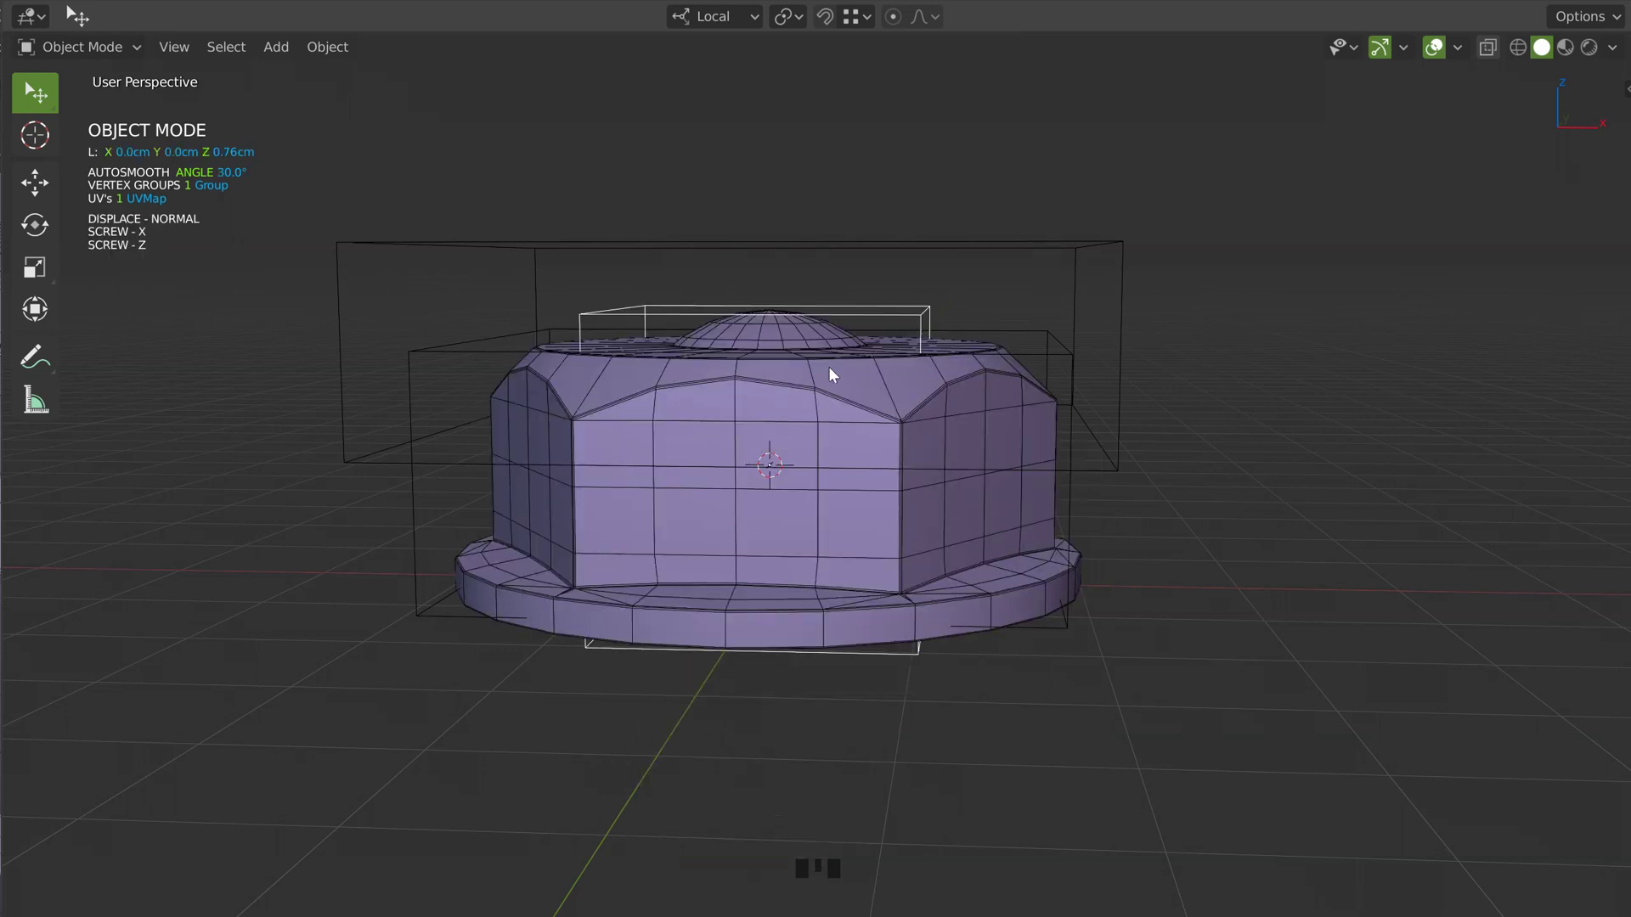
{"action": "left_click_drag", "start_coordinate": [763, 455], "coordinate": [776, 480]}
{"action": "key", "text": "g"}
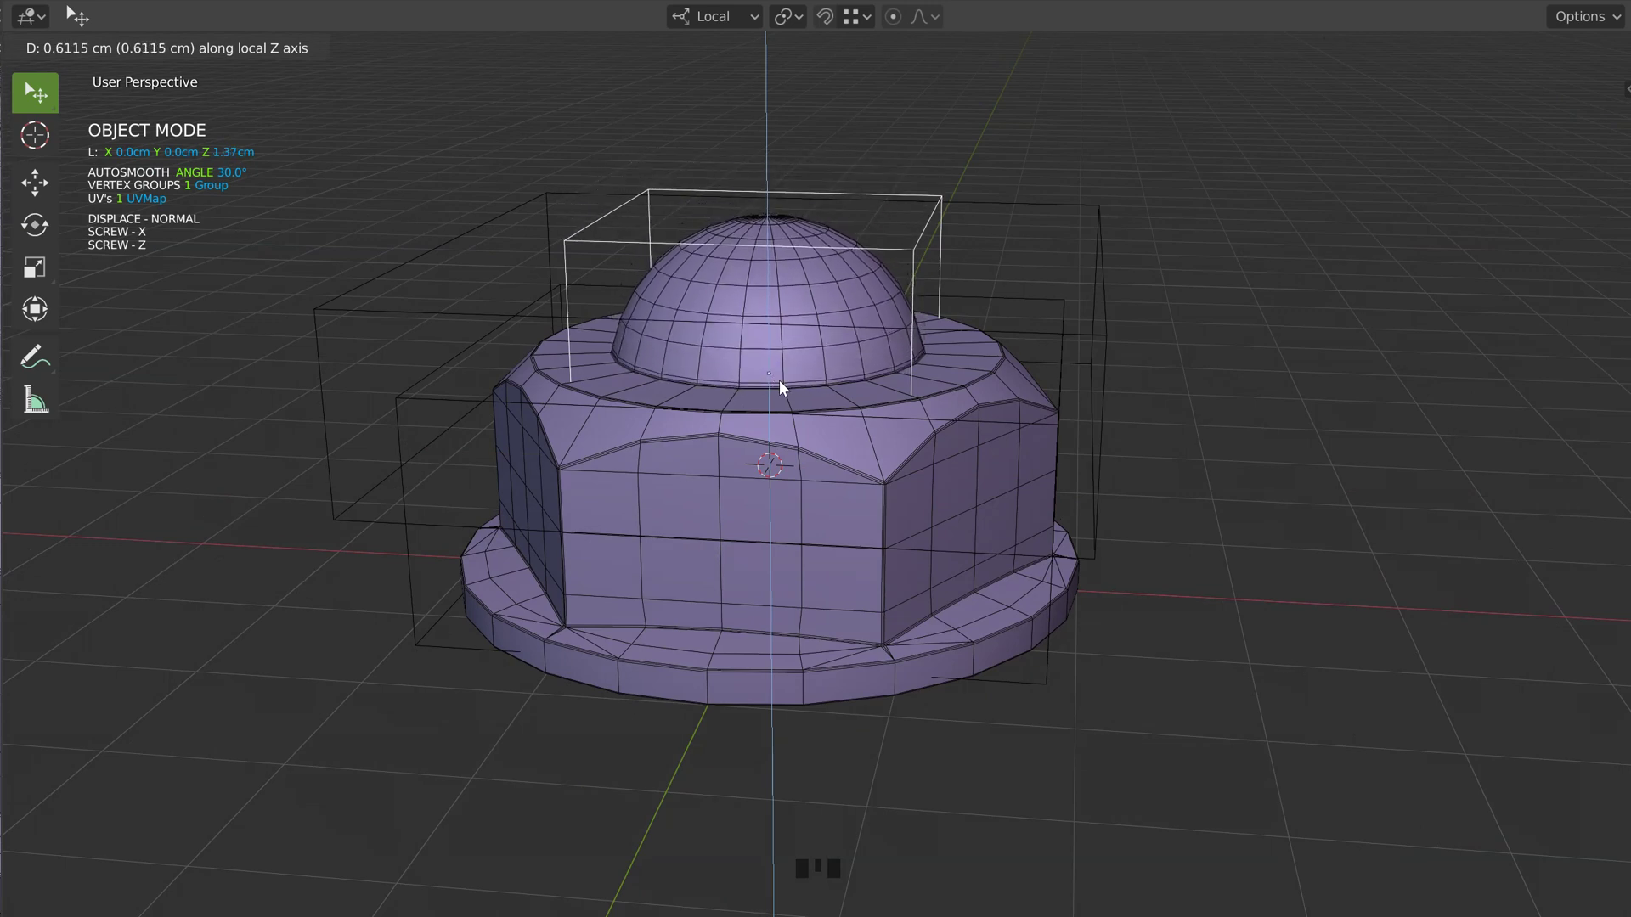
Raise the dome taller via Displace strength and check it in front ortho view
{"action": "key", "text": "space"}
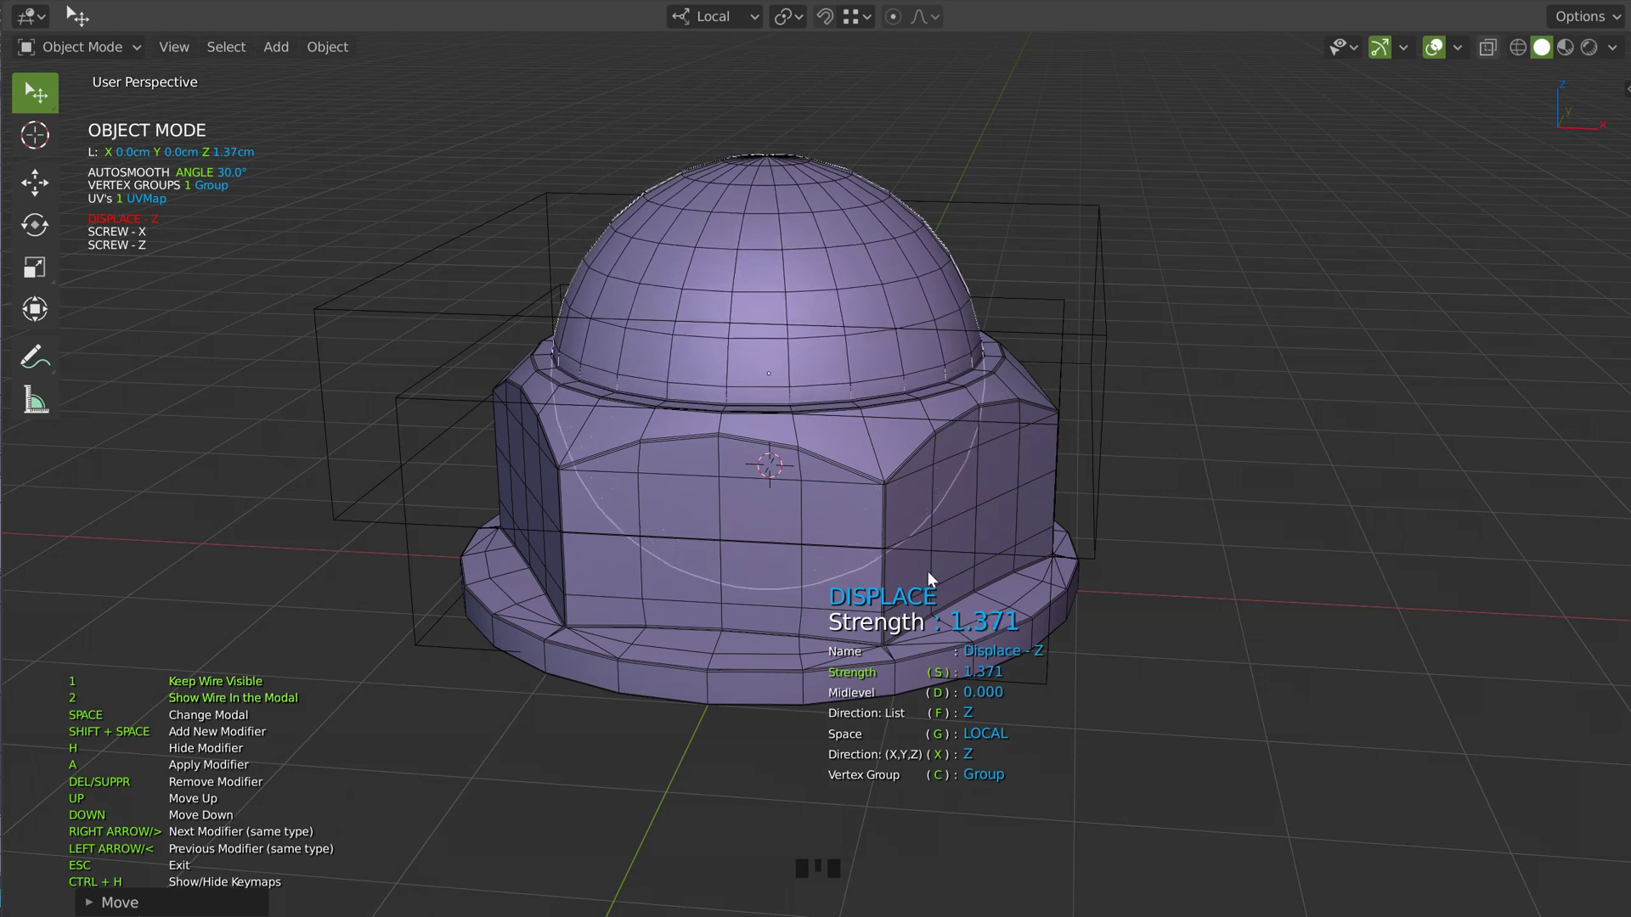
{"action": "left_click_drag", "start_coordinate": [965, 481], "coordinate": [1114, 429]}
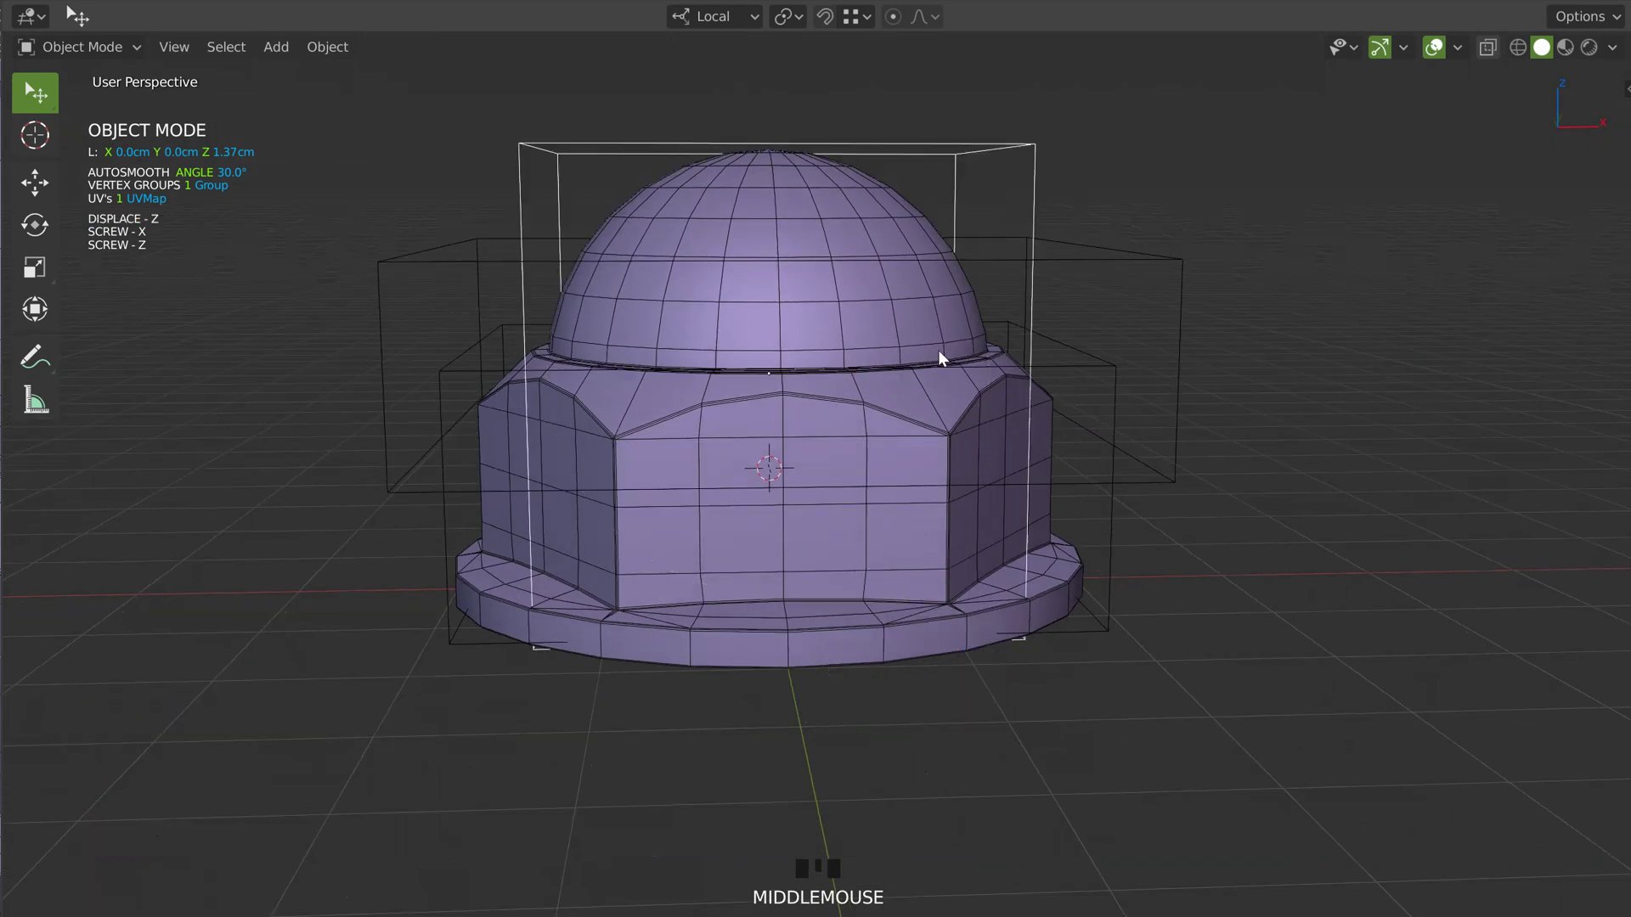
{"action": "left_click_drag", "start_coordinate": [878, 440], "coordinate": [842, 357]}
{"action": "key", "text": "KP_1"}
Cut the acorn nut's lower half with a new Difference box cutter
{"action": "key", "text": "space"}
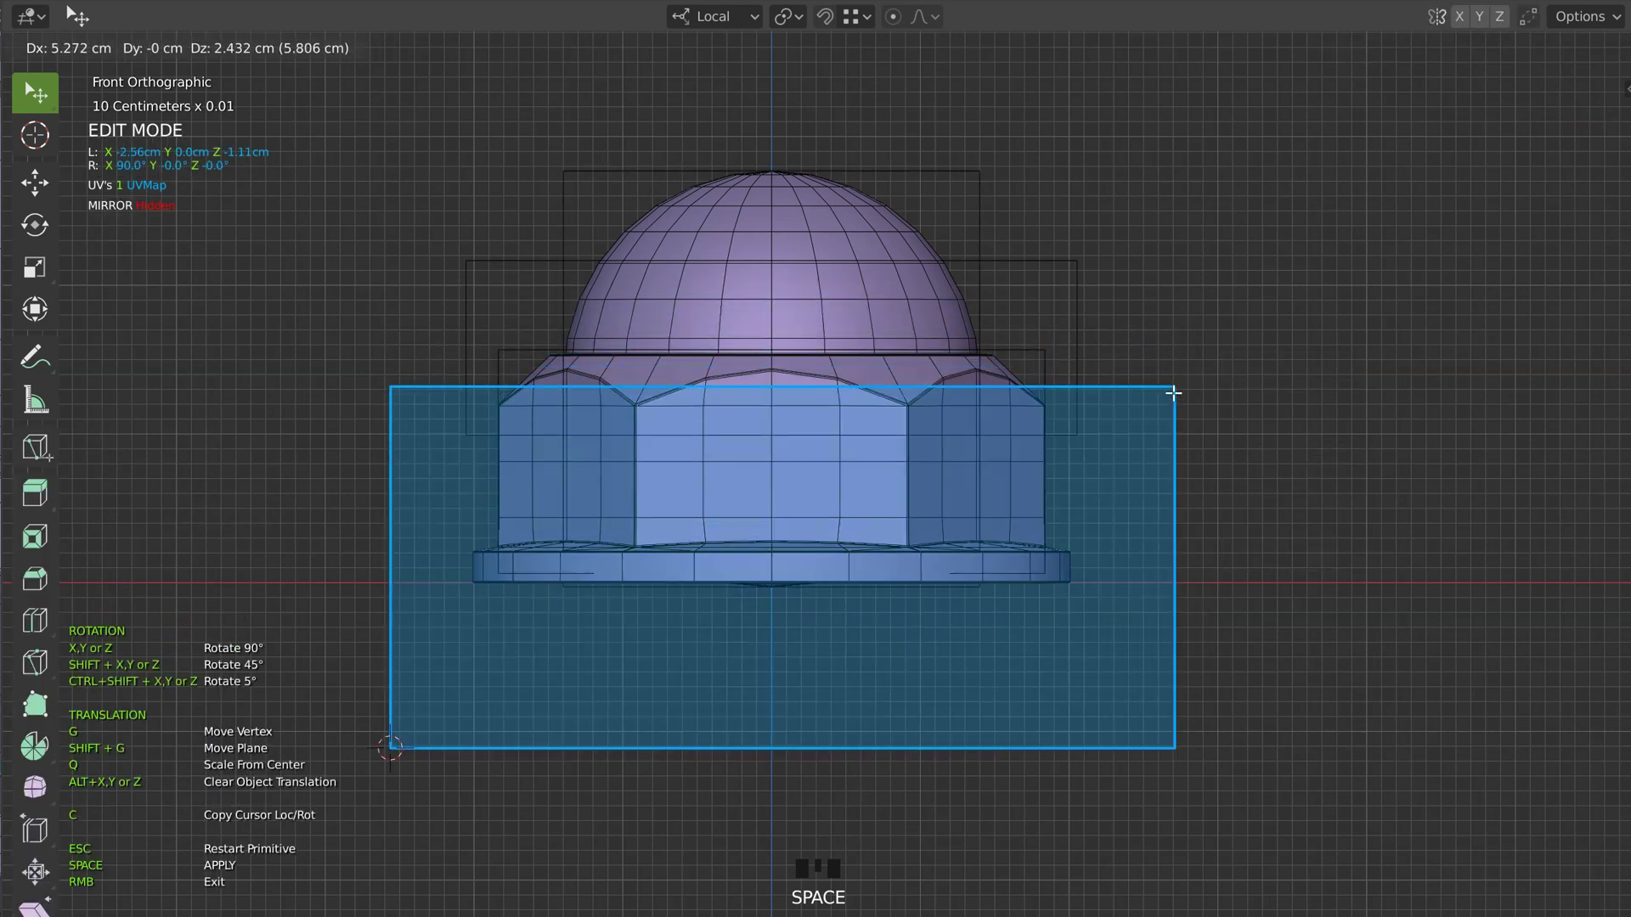
{"action": "left_click_drag", "start_coordinate": [1204, 372], "coordinate": [1329, 355]}
{"action": "left_click_drag", "start_coordinate": [1107, 352], "coordinate": [964, 284]}
{"action": "left_click", "coordinate": [964, 285]}
{"action": "left_click_drag", "start_coordinate": [938, 329], "coordinate": [862, 328]}
Smooth the acorn nut with a Subsurf modifier at 1 level and inspect it
{"action": "key", "text": "space"}
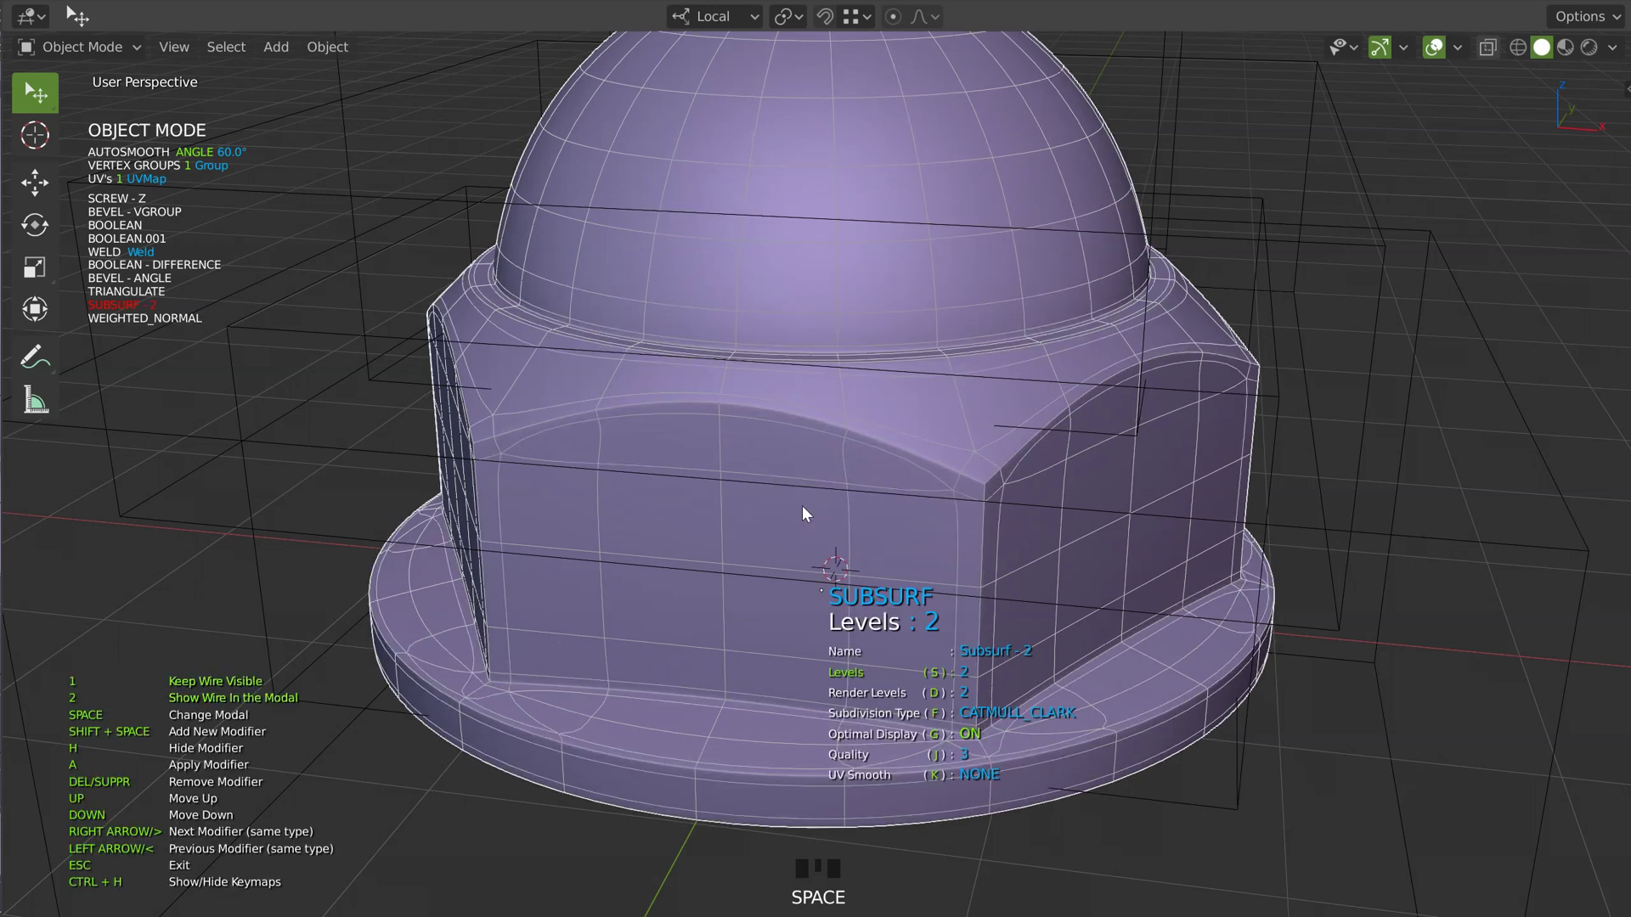
{"action": "left_click", "coordinate": [1444, 52]}
{"action": "left_click_drag", "start_coordinate": [999, 268], "coordinate": [892, 367]}
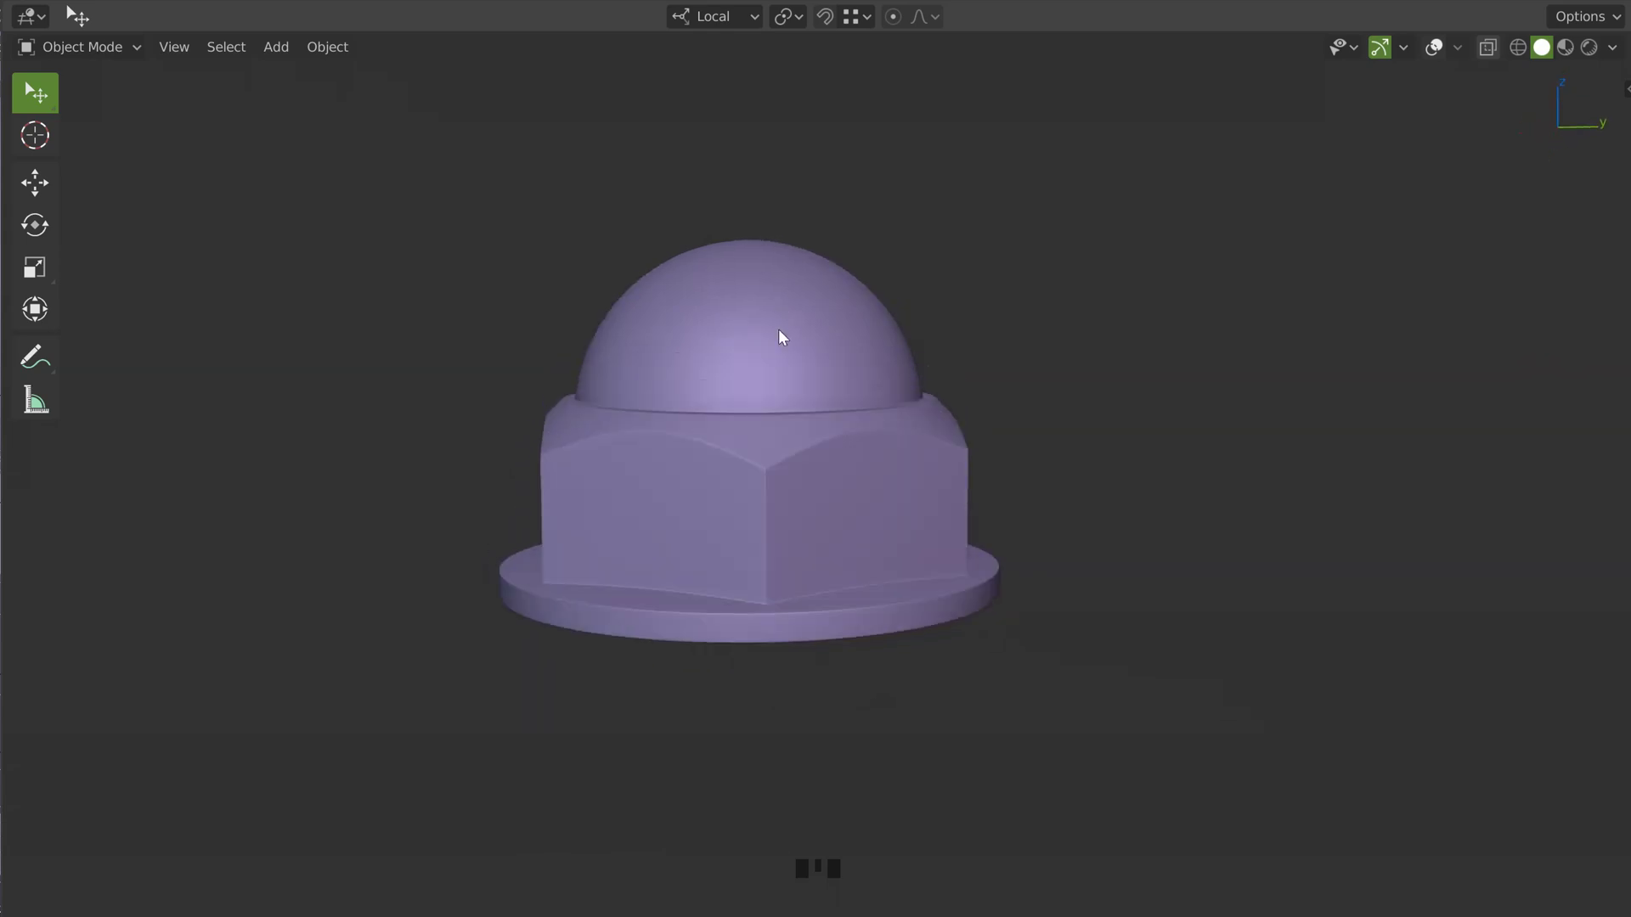
{"action": "left_click_drag", "start_coordinate": [778, 379], "coordinate": [1433, 52]}
{"action": "left_click_drag", "start_coordinate": [1433, 52], "coordinate": [1432, 52]}
{"action": "left_click_drag", "start_coordinate": [909, 359], "coordinate": [1103, 366]}
Duplicate the box cutter and lower it onto the top of the hex nut body
{"action": "left_click", "coordinate": [1103, 365]}
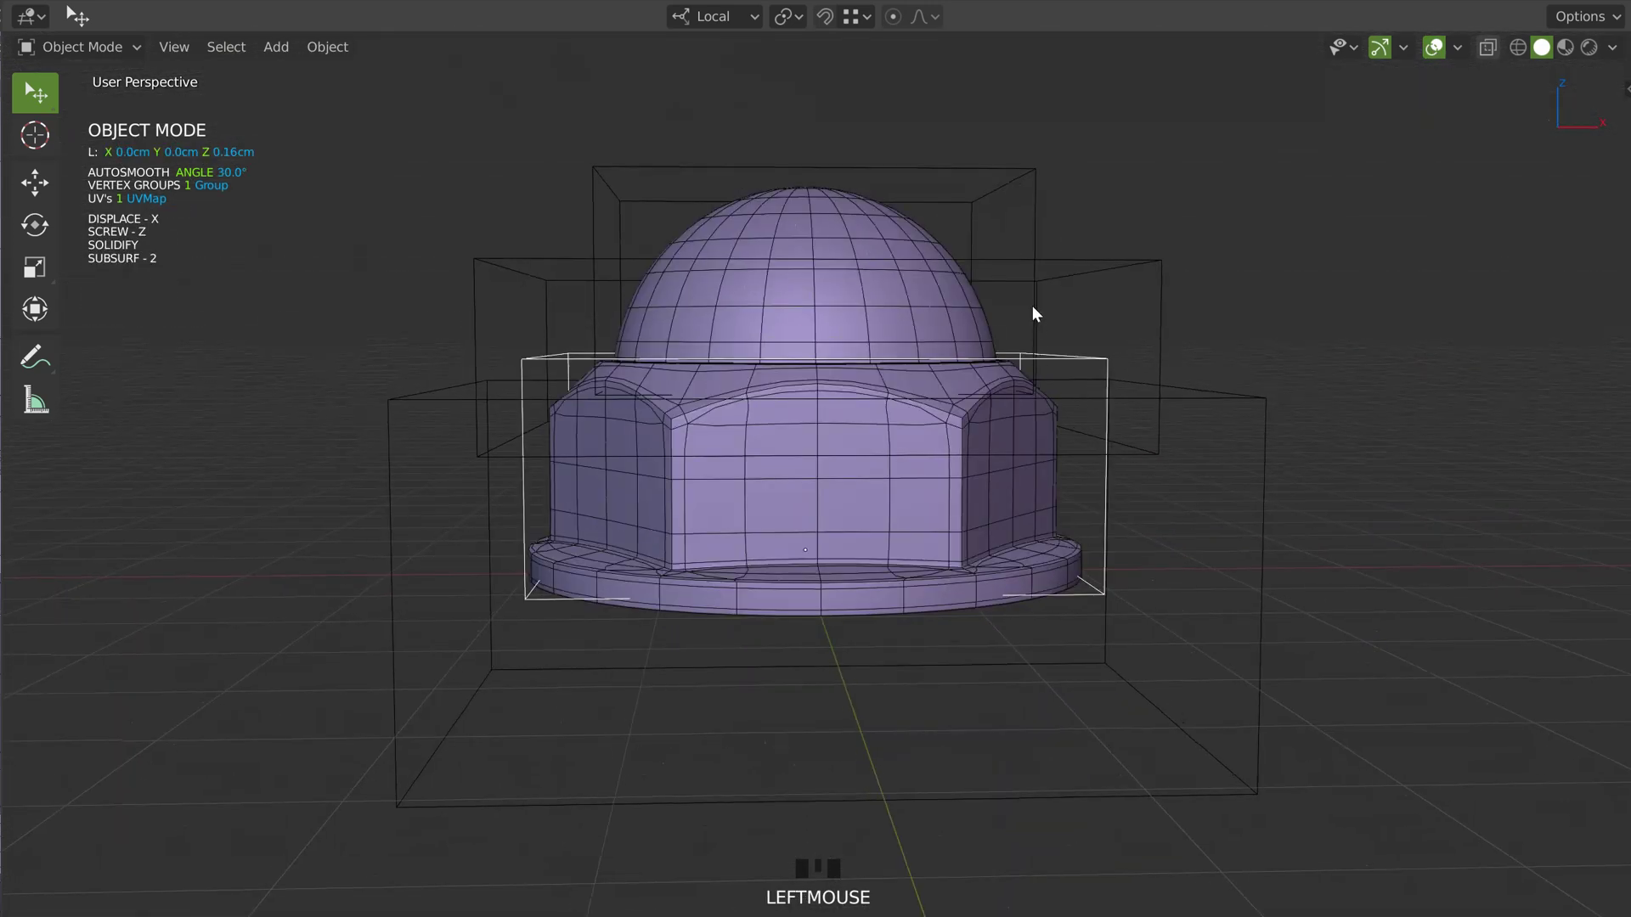
{"action": "left_click_drag", "start_coordinate": [1077, 364], "coordinate": [1151, 304]}
{"action": "left_click", "coordinate": [1152, 303]}
{"action": "left_click_drag", "start_coordinate": [1176, 284], "coordinate": [796, 483]}
{"action": "key", "text": "shift+d"}
{"action": "left_click_drag", "start_coordinate": [833, 70], "coordinate": [870, 442]}
{"action": "left_click", "coordinate": [870, 442]}
{"action": "left_click_drag", "start_coordinate": [916, 444], "coordinate": [894, 456]}
Show the nut body's wireframe and set its Solidify offset to 0.000
{"action": "key", "text": "shift+q"}
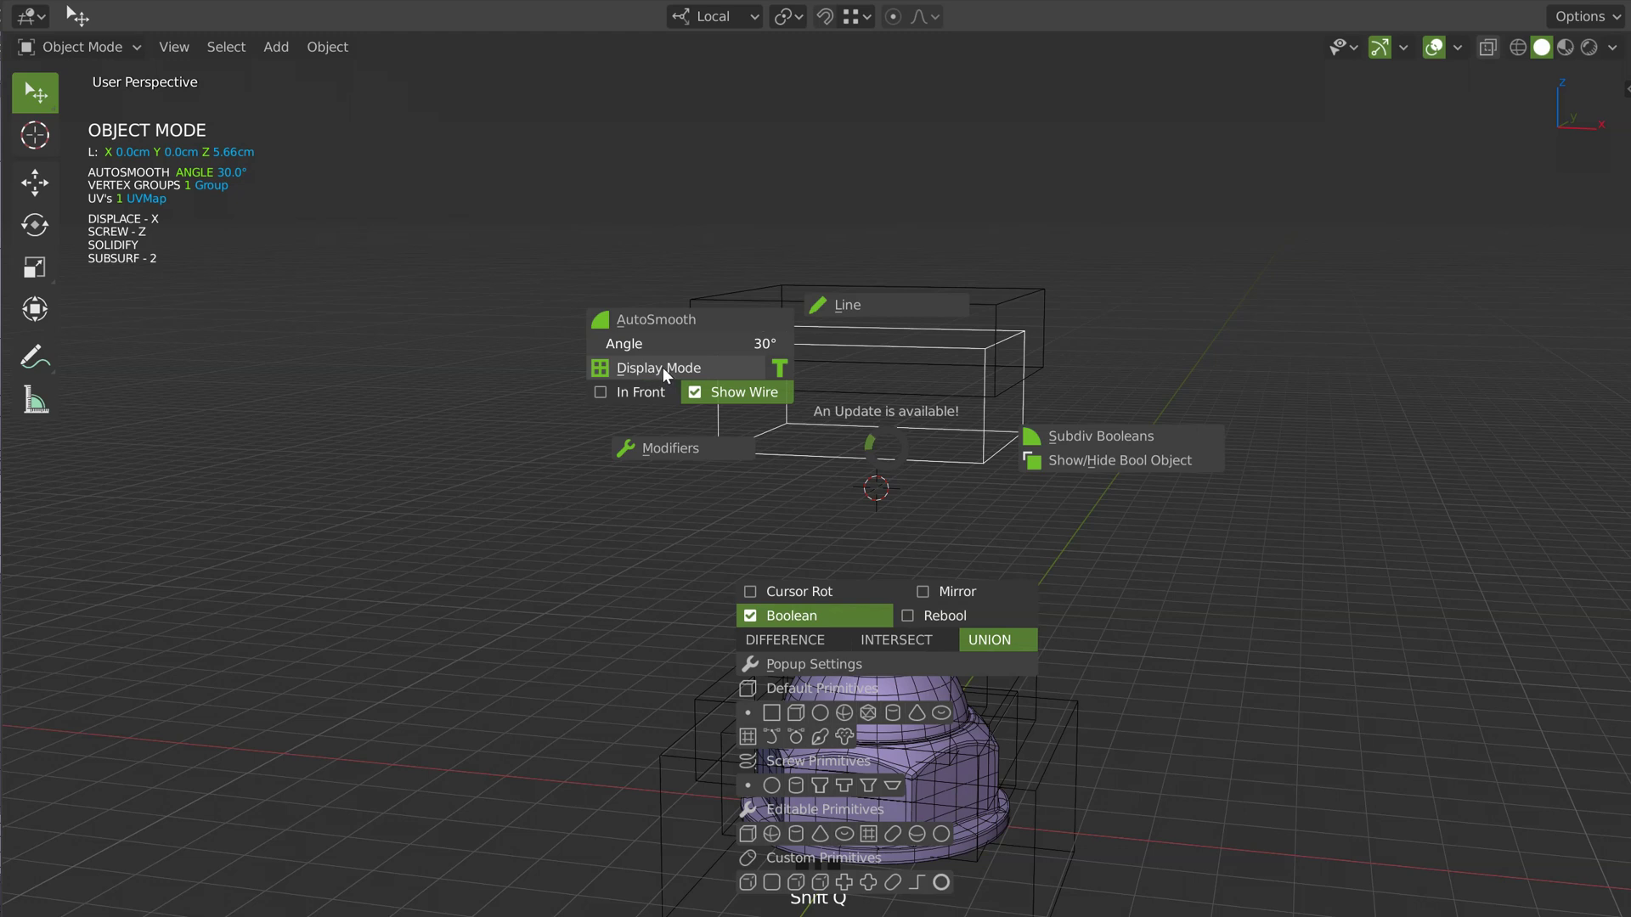
{"action": "left_click_drag", "start_coordinate": [847, 433], "coordinate": [944, 451]}
{"action": "left_click", "coordinate": [945, 451]}
{"action": "middle_click", "coordinate": [930, 457]}
{"action": "key", "text": "space"}
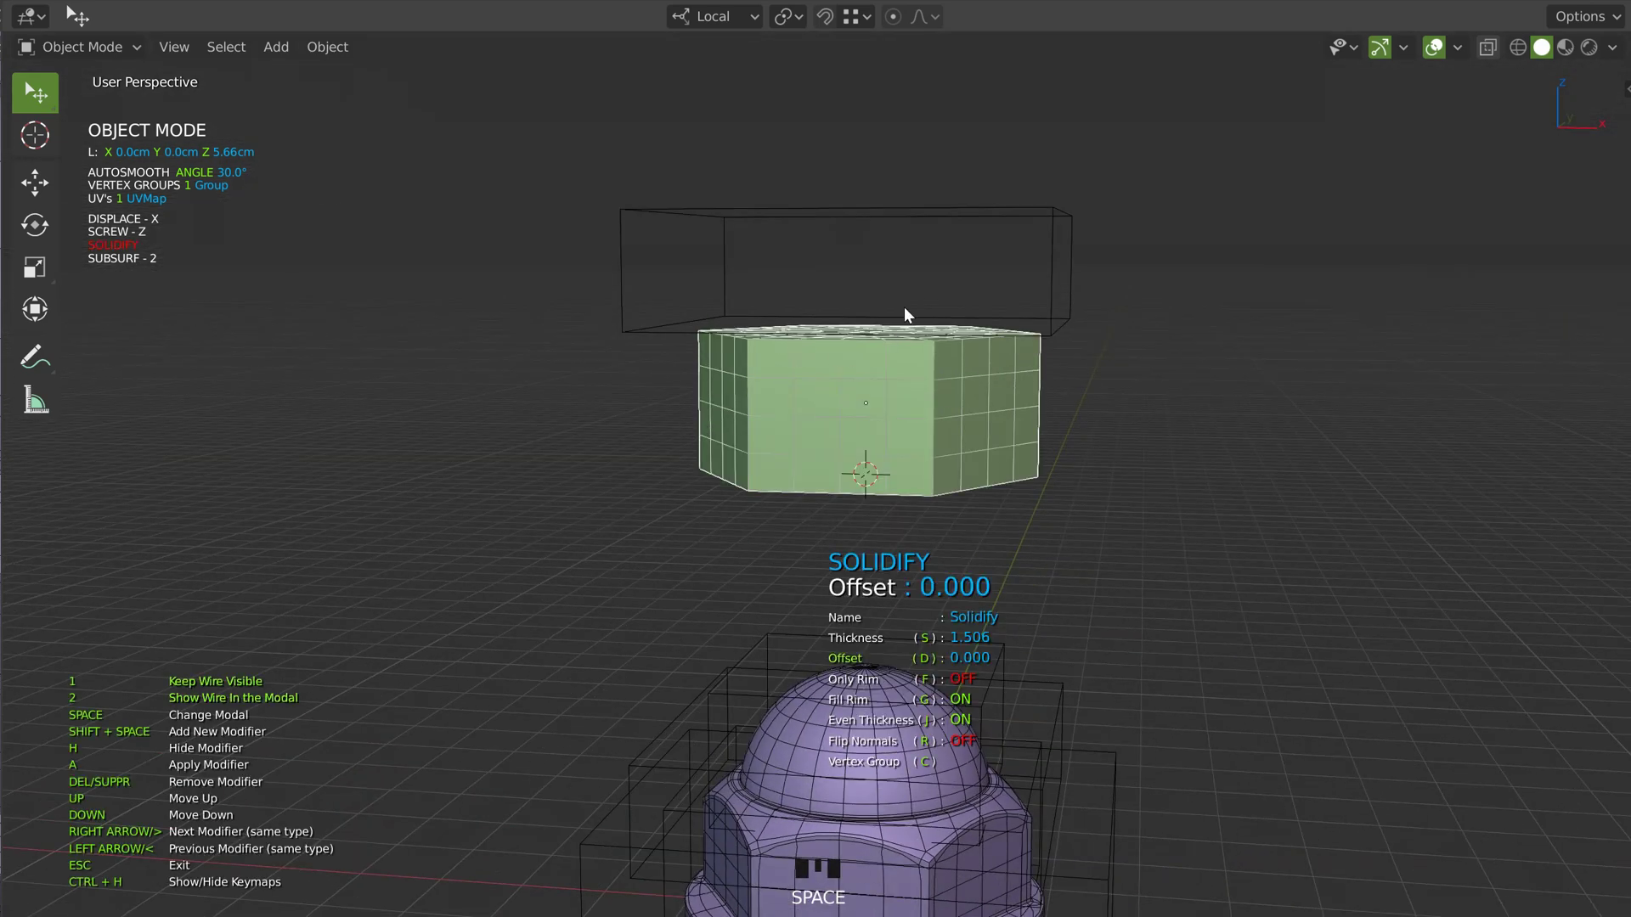
{"action": "left_click_drag", "start_coordinate": [918, 433], "coordinate": [1082, 350]}
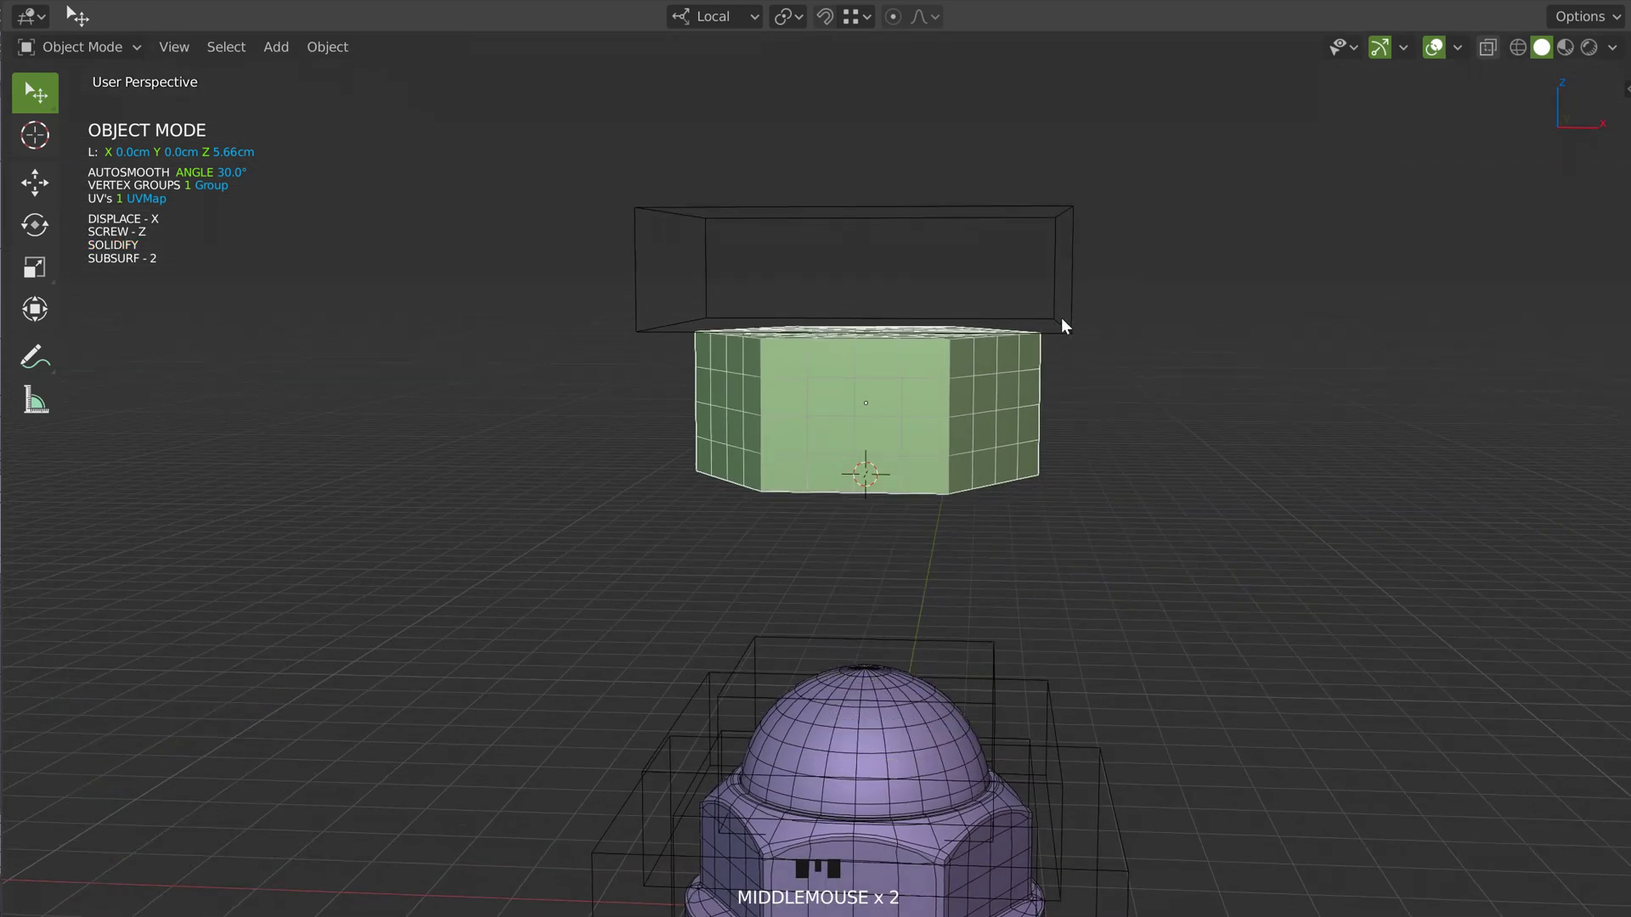
{"action": "left_click", "coordinate": [1081, 338]}
Lower the chamfer cutter along its local Z to deepen the top chamfer
{"action": "key", "text": "g"}
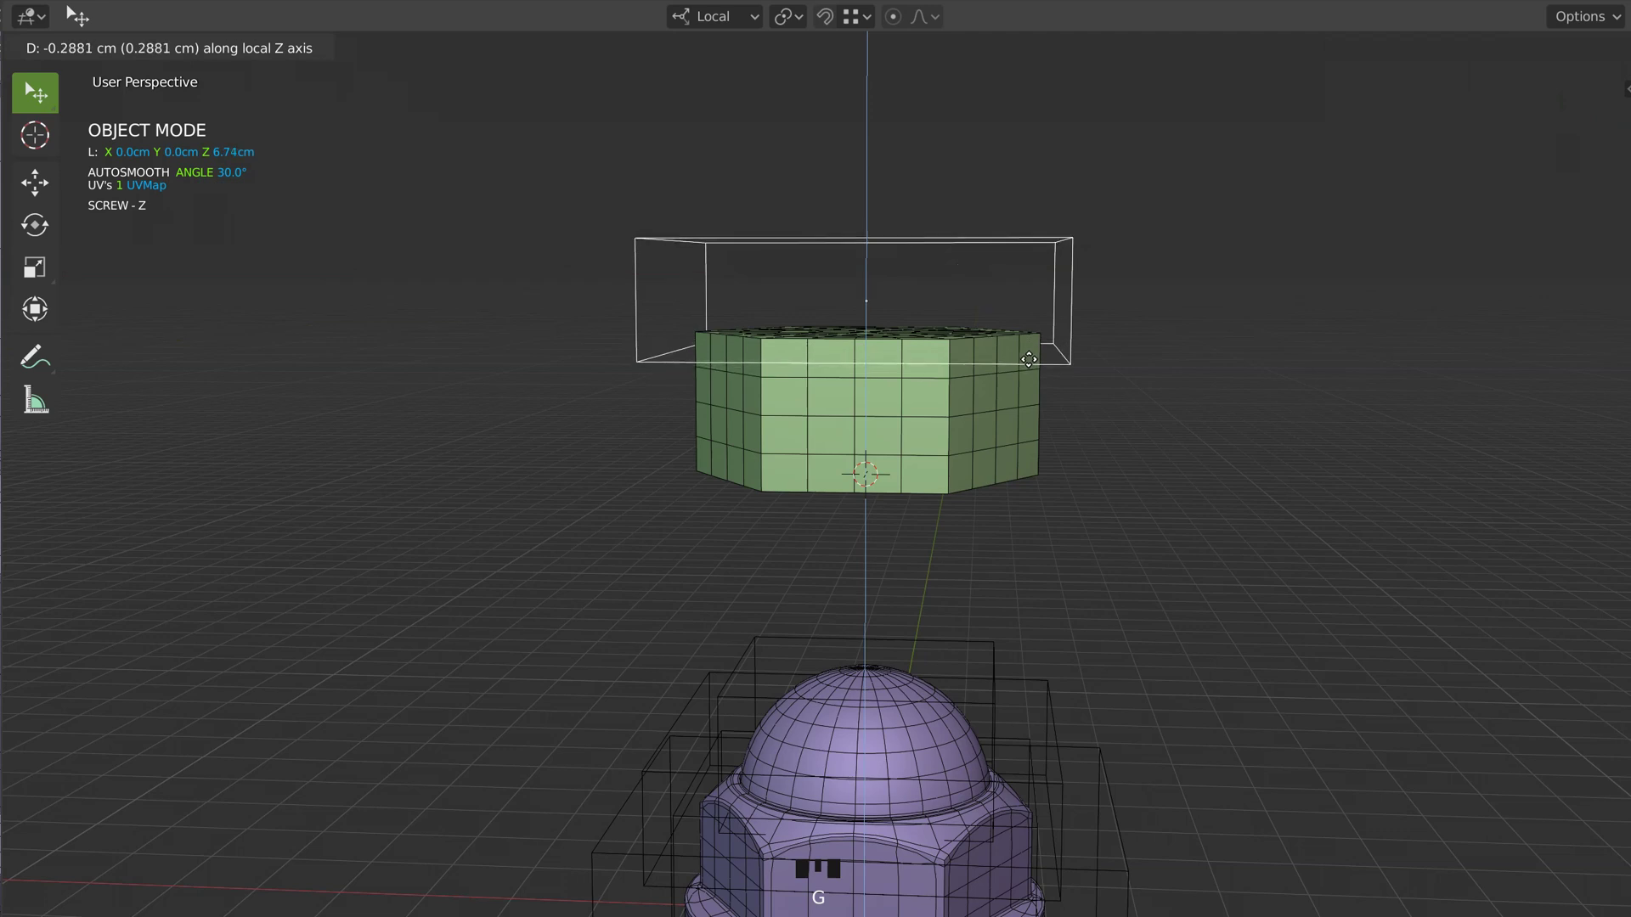
{"action": "left_click", "coordinate": [962, 456]}
{"action": "key", "text": "space"}
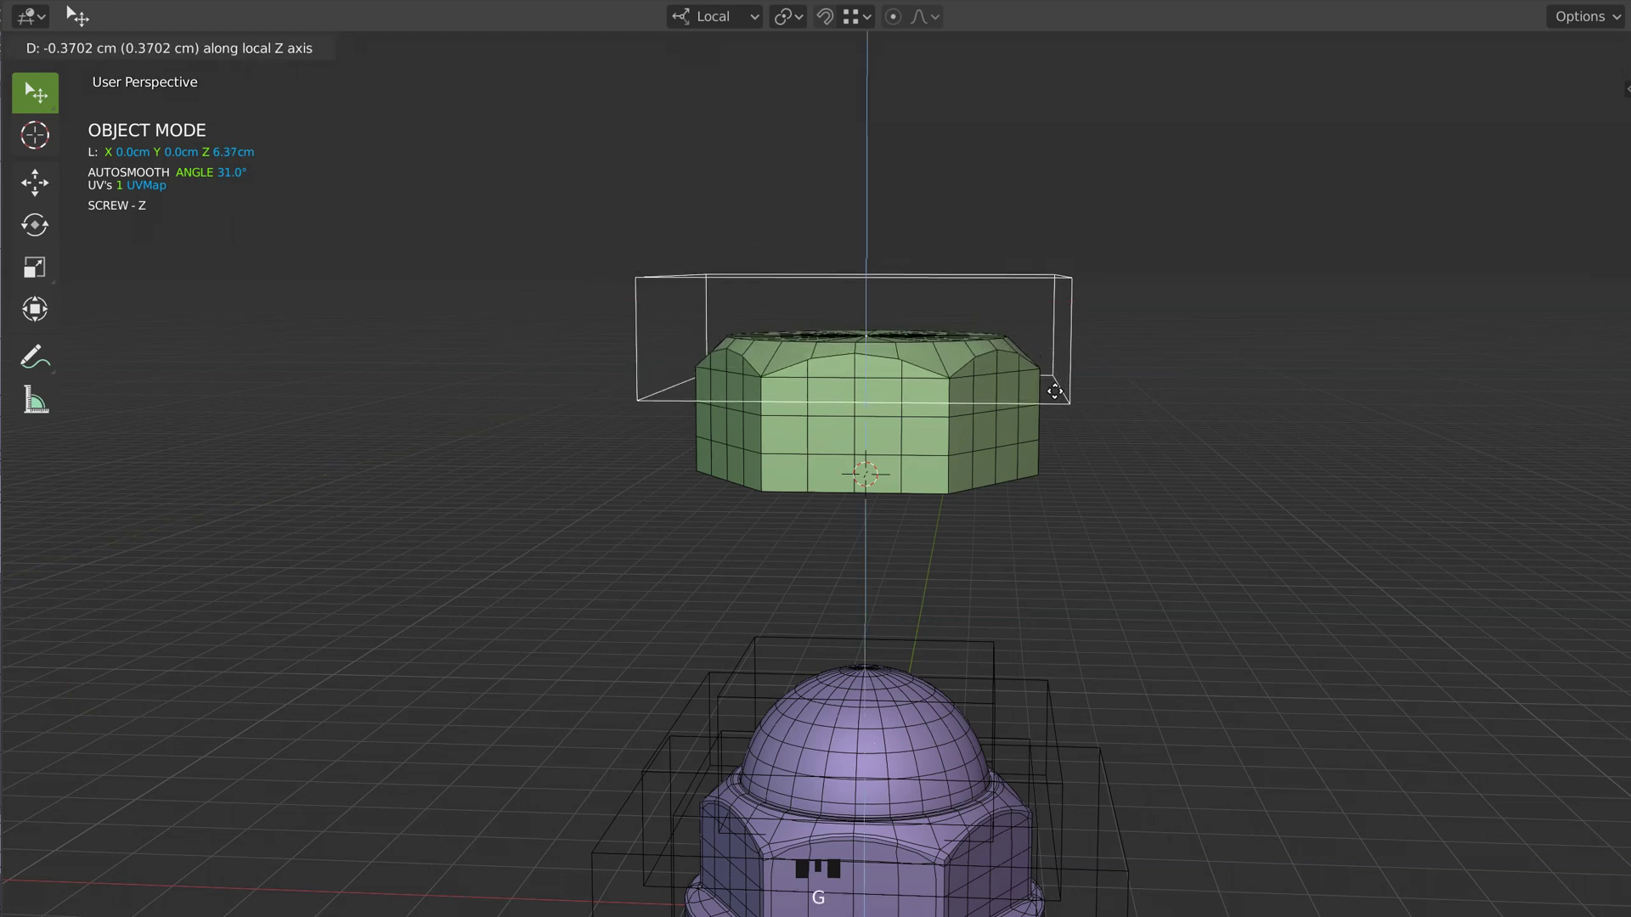
{"action": "left_click_drag", "start_coordinate": [1011, 395], "coordinate": [1174, 263]}
Mirror the chamfer cutter along Z so the bottom is chamfered too
{"action": "key", "text": "g"}
{"action": "left_click_drag", "start_coordinate": [1220, 242], "coordinate": [1000, 452]}
{"action": "left_click", "coordinate": [1000, 452]}
{"action": "key", "text": "space"}
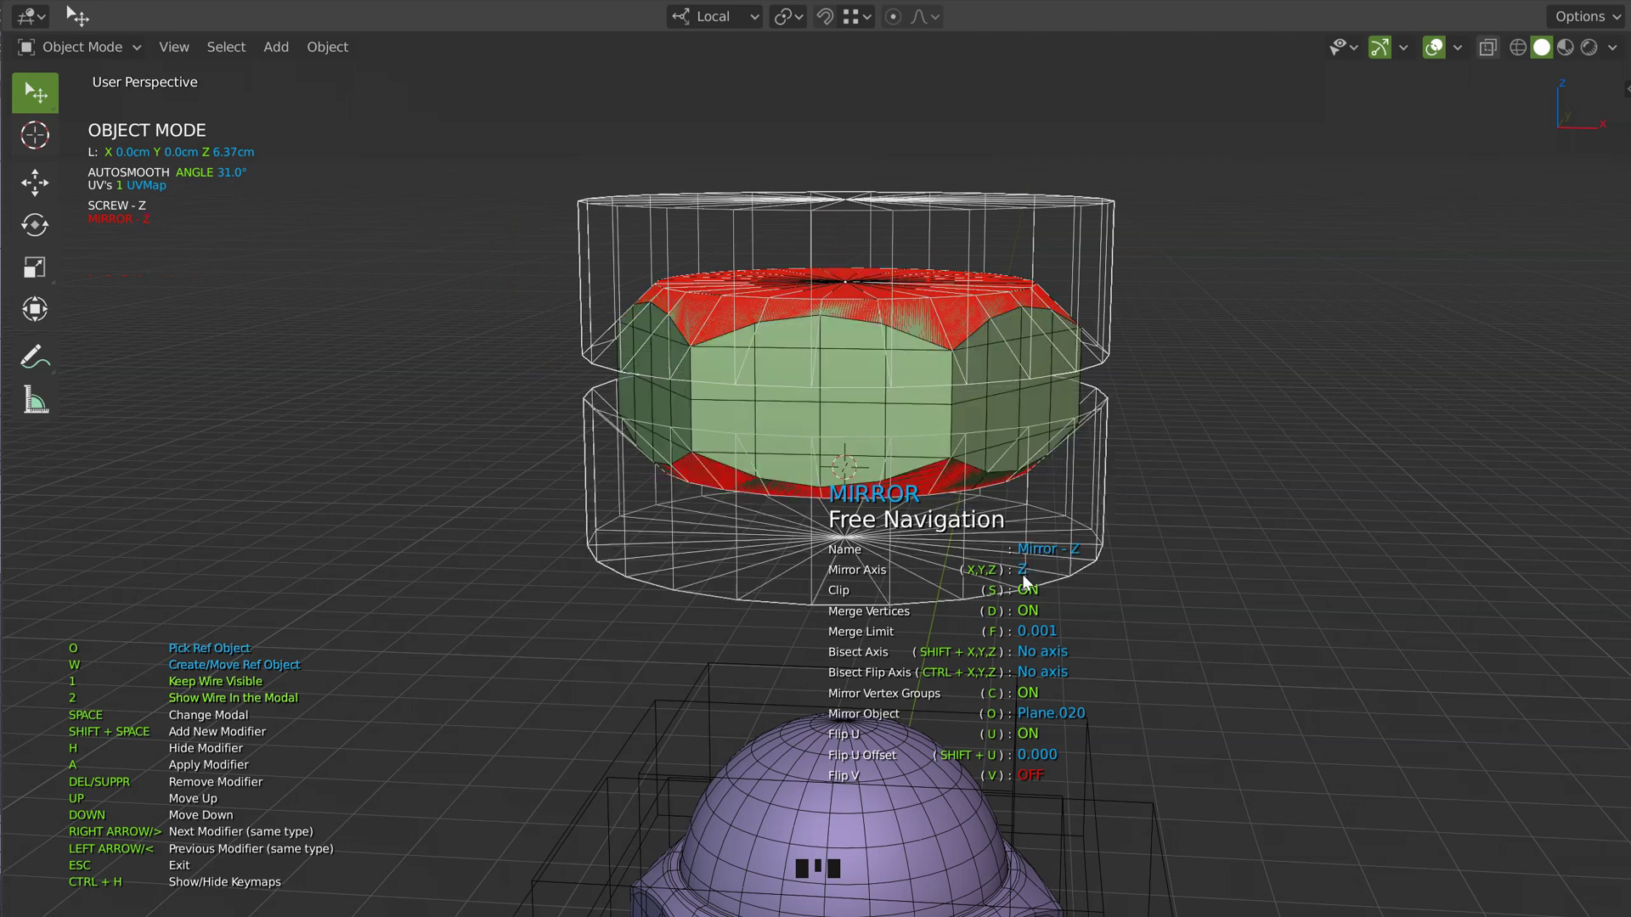
Nudge the chamfer cutter's height along Z twice to fine-tune the chamfers
{"action": "left_click_drag", "start_coordinate": [1060, 480], "coordinate": [809, 340]}
{"action": "left_click", "coordinate": [809, 340]}
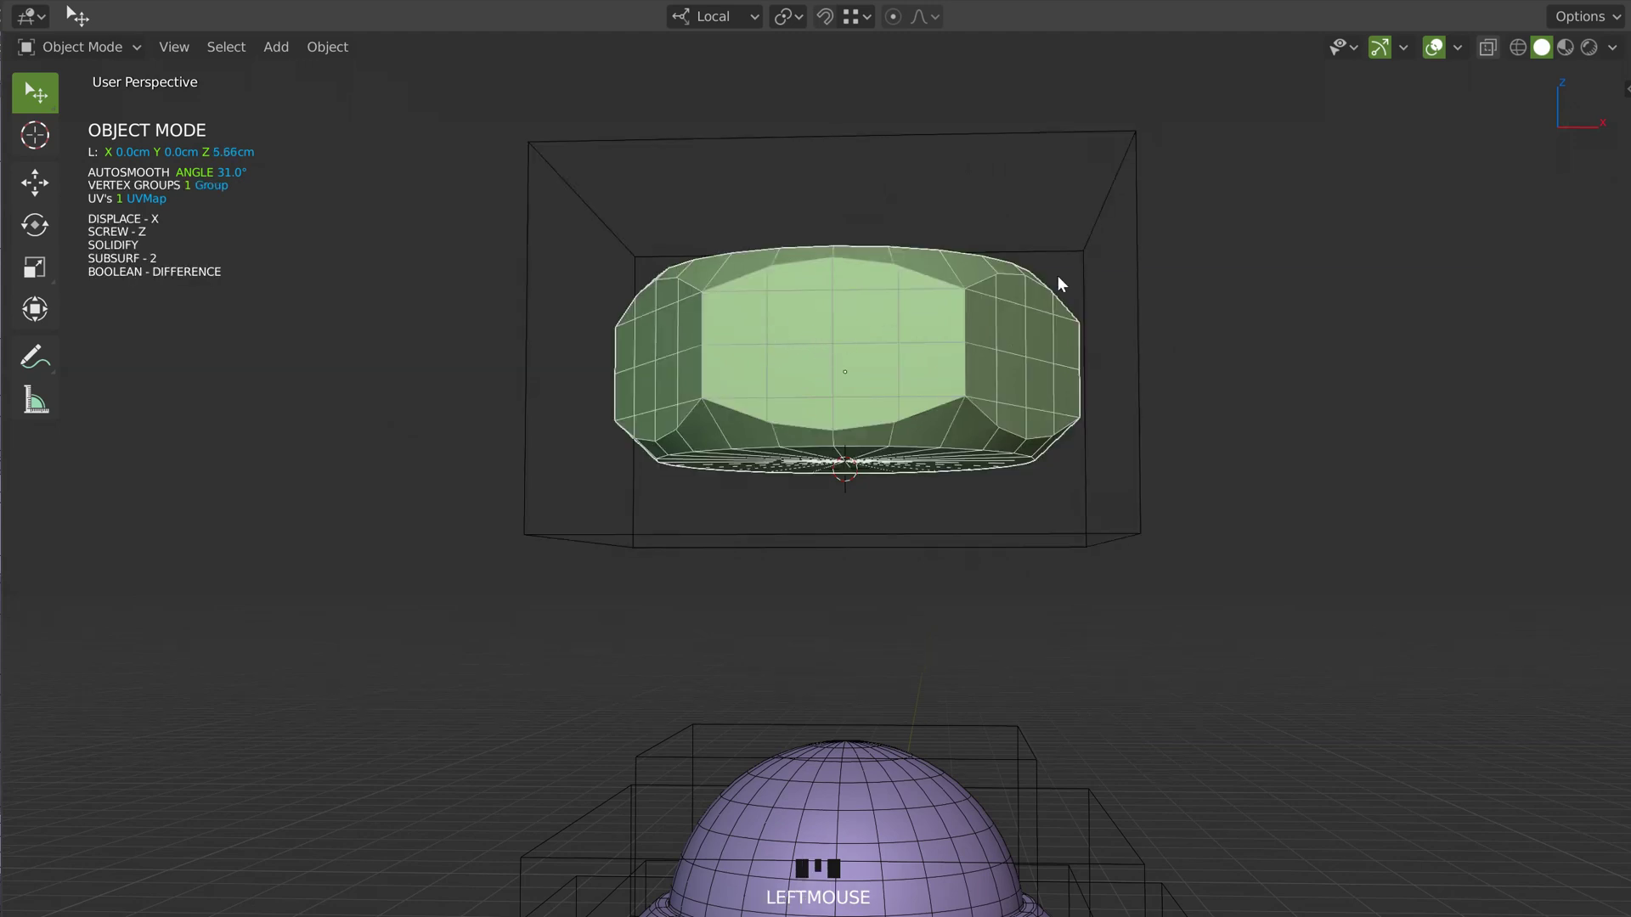
{"action": "left_click", "coordinate": [1148, 225]}
{"action": "left_click_drag", "start_coordinate": [927, 347], "coordinate": [898, 300]}
{"action": "key", "text": "g"}
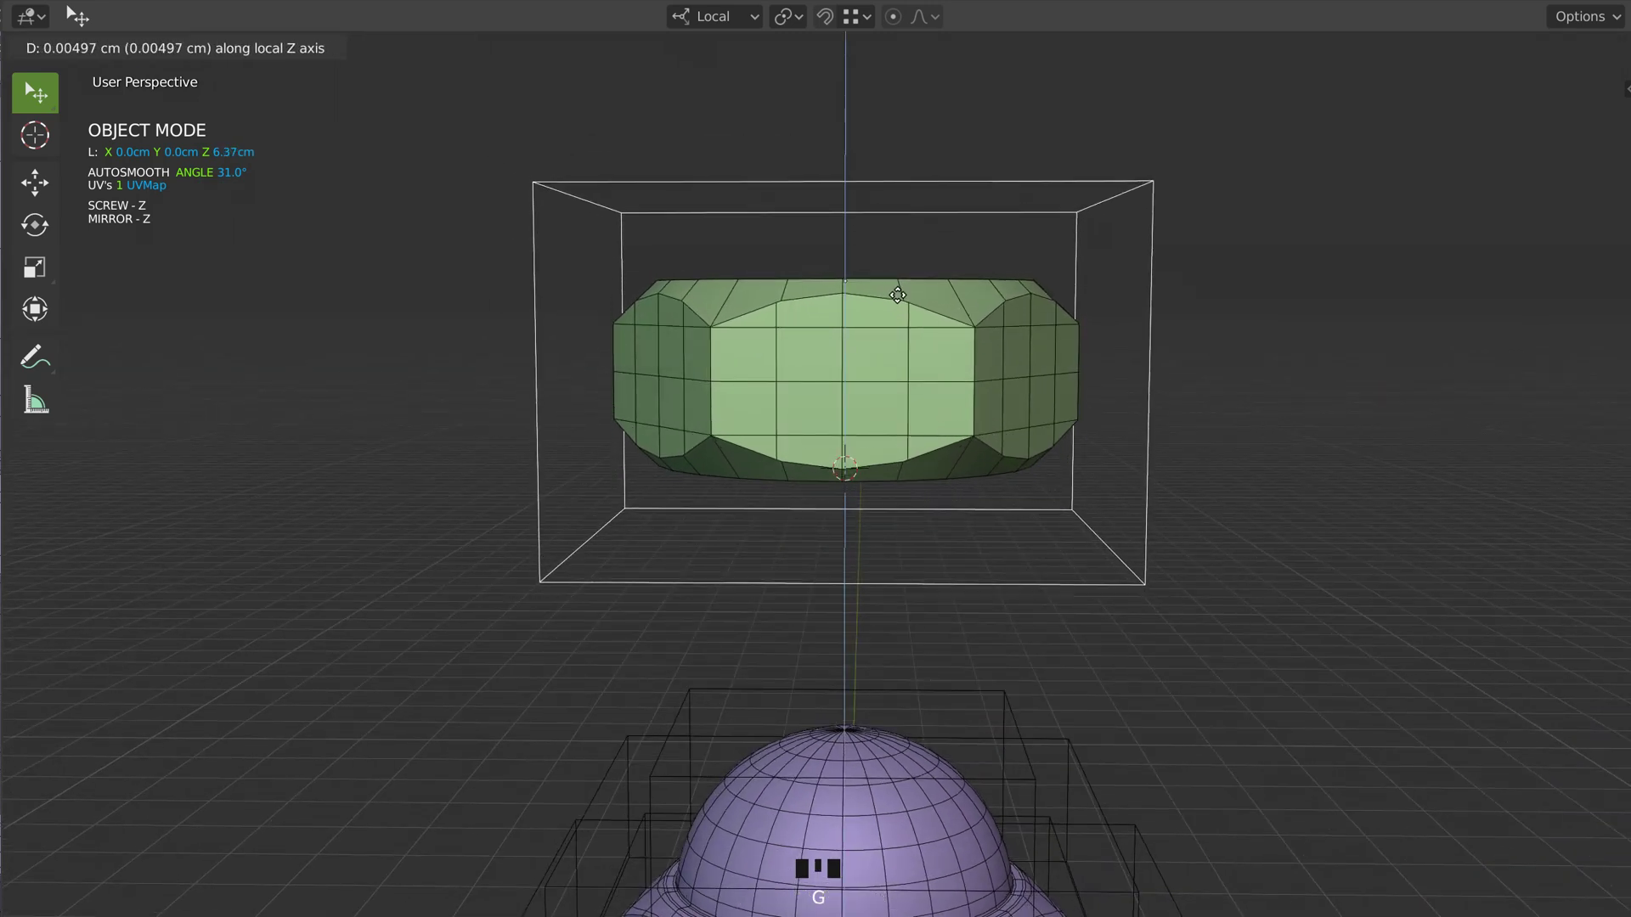
{"action": "left_click_drag", "start_coordinate": [968, 337], "coordinate": [896, 354]}
{"action": "left_click", "coordinate": [896, 355]}
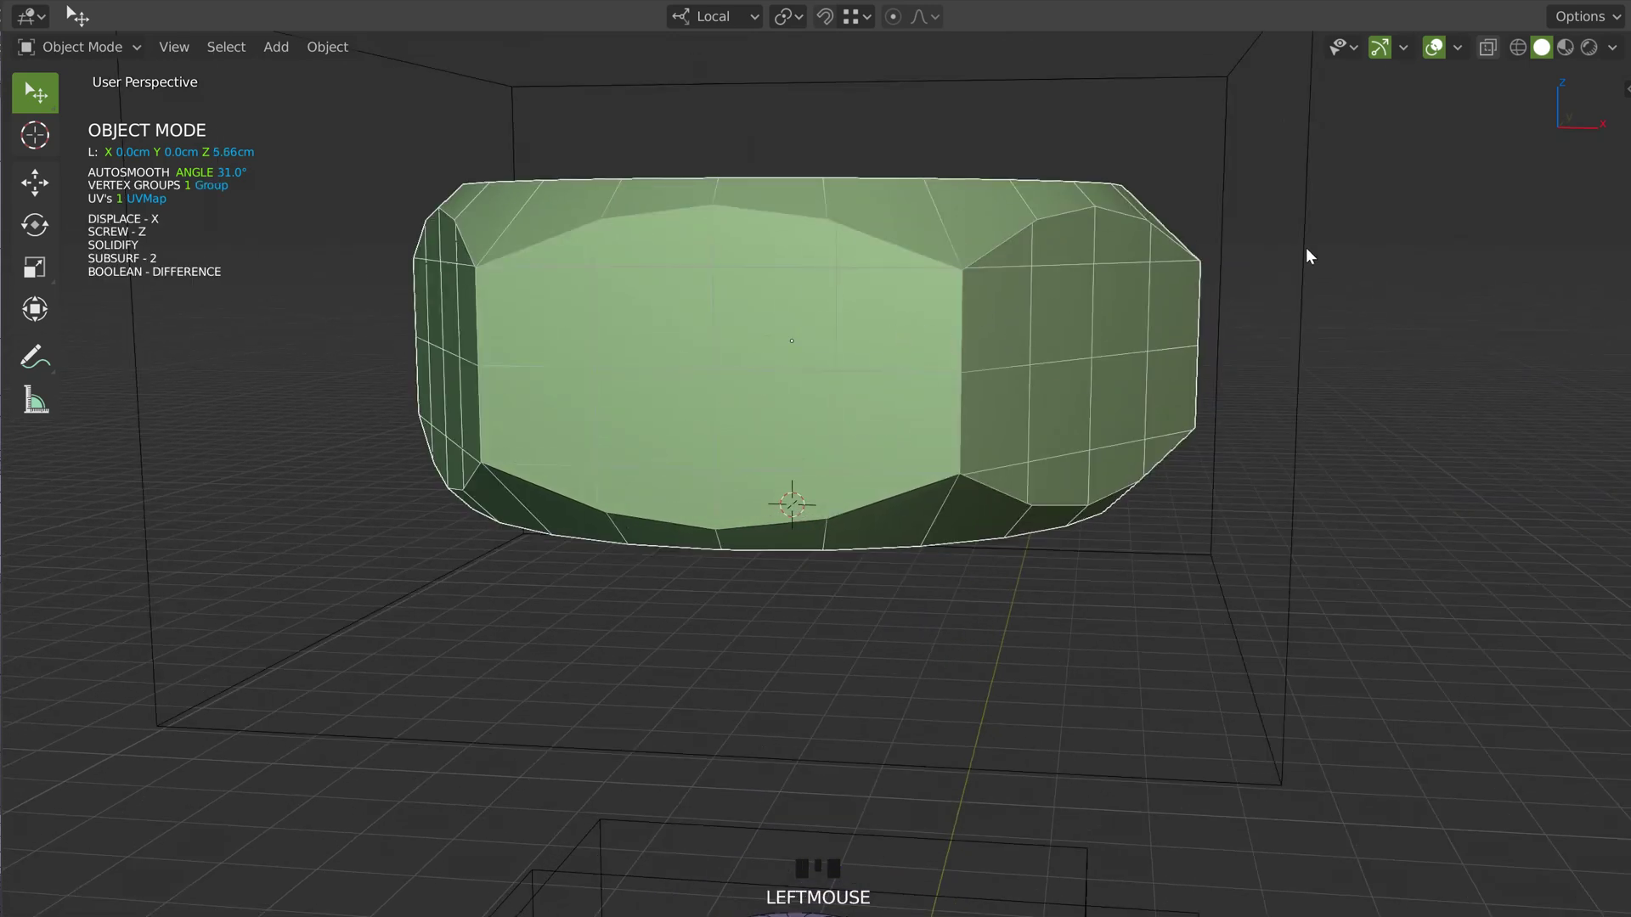
{"action": "left_click", "coordinate": [1309, 261]}
{"action": "key", "text": "g"}
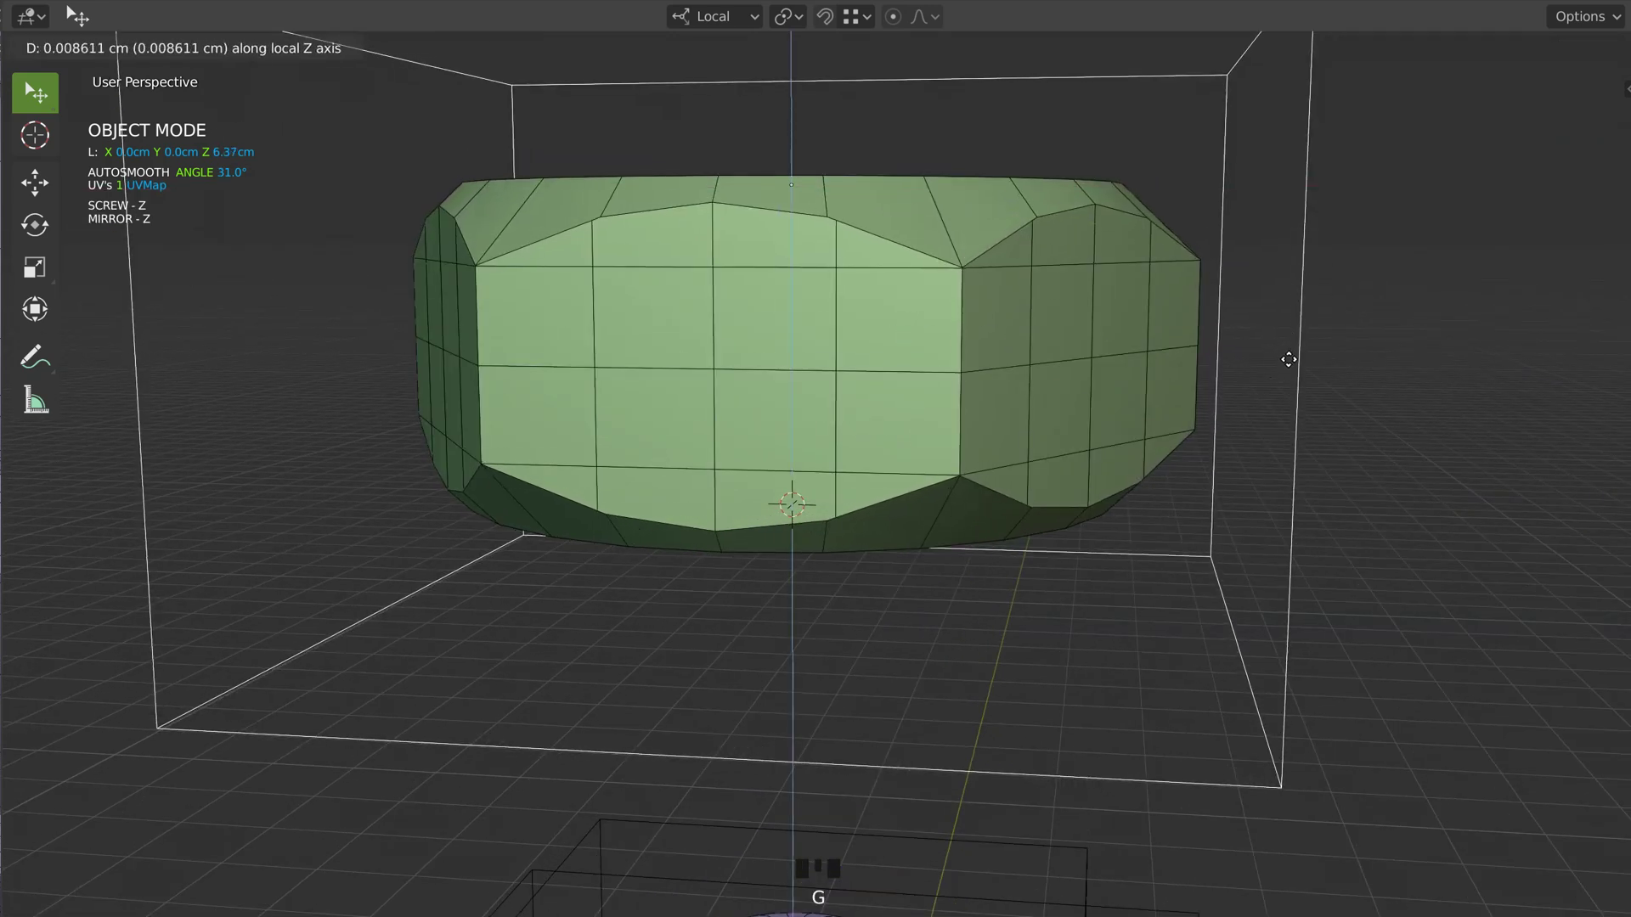
Add a Weld modifier to the nut body and look down on the result
{"action": "left_click", "coordinate": [1035, 374]}
{"action": "key", "text": "space"}
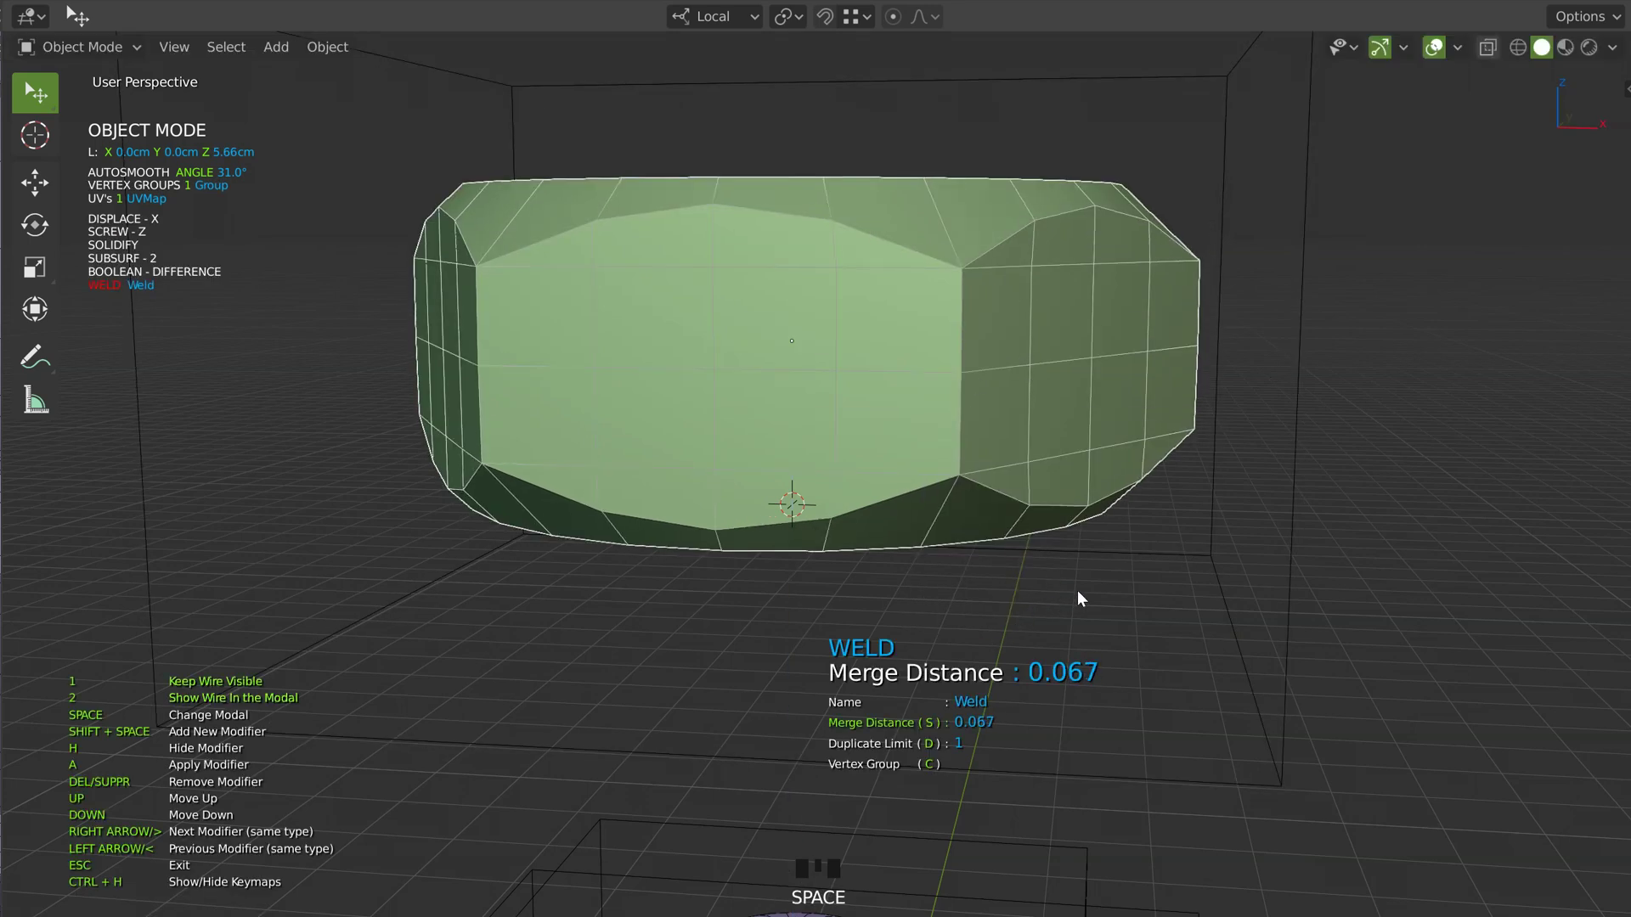
{"action": "left_click_drag", "start_coordinate": [991, 397], "coordinate": [915, 414]}
{"action": "left_click", "coordinate": [916, 406]}
{"action": "left_click_drag", "start_coordinate": [809, 392], "coordinate": [841, 396]}
Snap the 3D cursor to the nut and start a new cutter there in front ortho
{"action": "key", "text": "shift+s"}
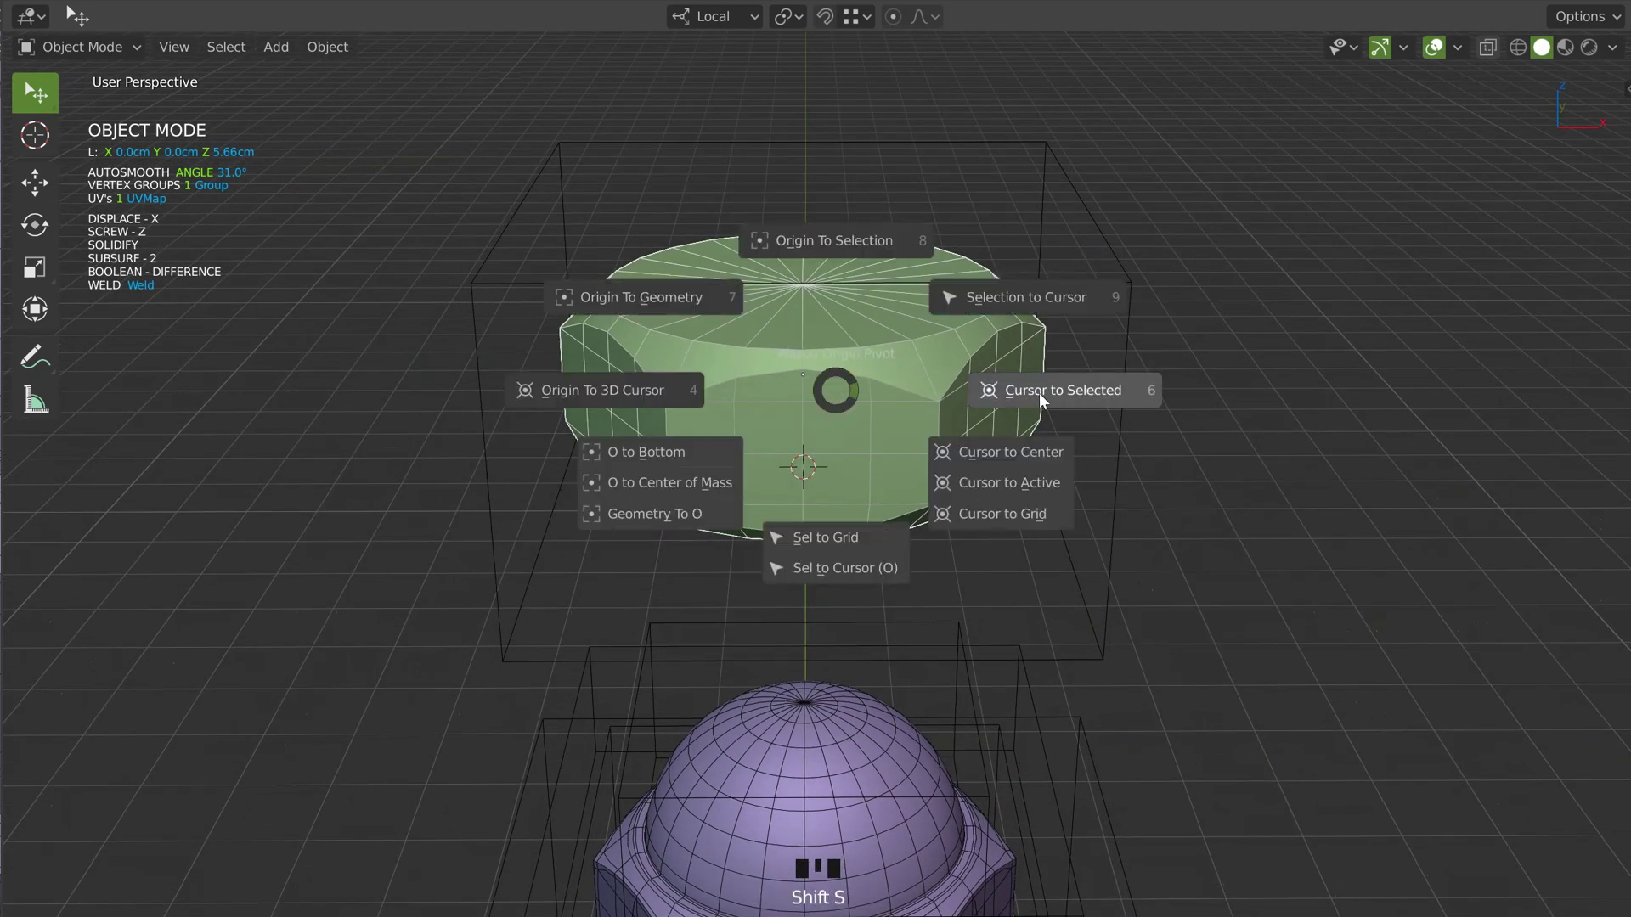
{"action": "left_click_drag", "start_coordinate": [803, 384], "coordinate": [974, 302]}
{"action": "key", "text": "KP_1"}
{"action": "left_click_drag", "start_coordinate": [856, 356], "coordinate": [911, 357]}
{"action": "key", "text": "space"}
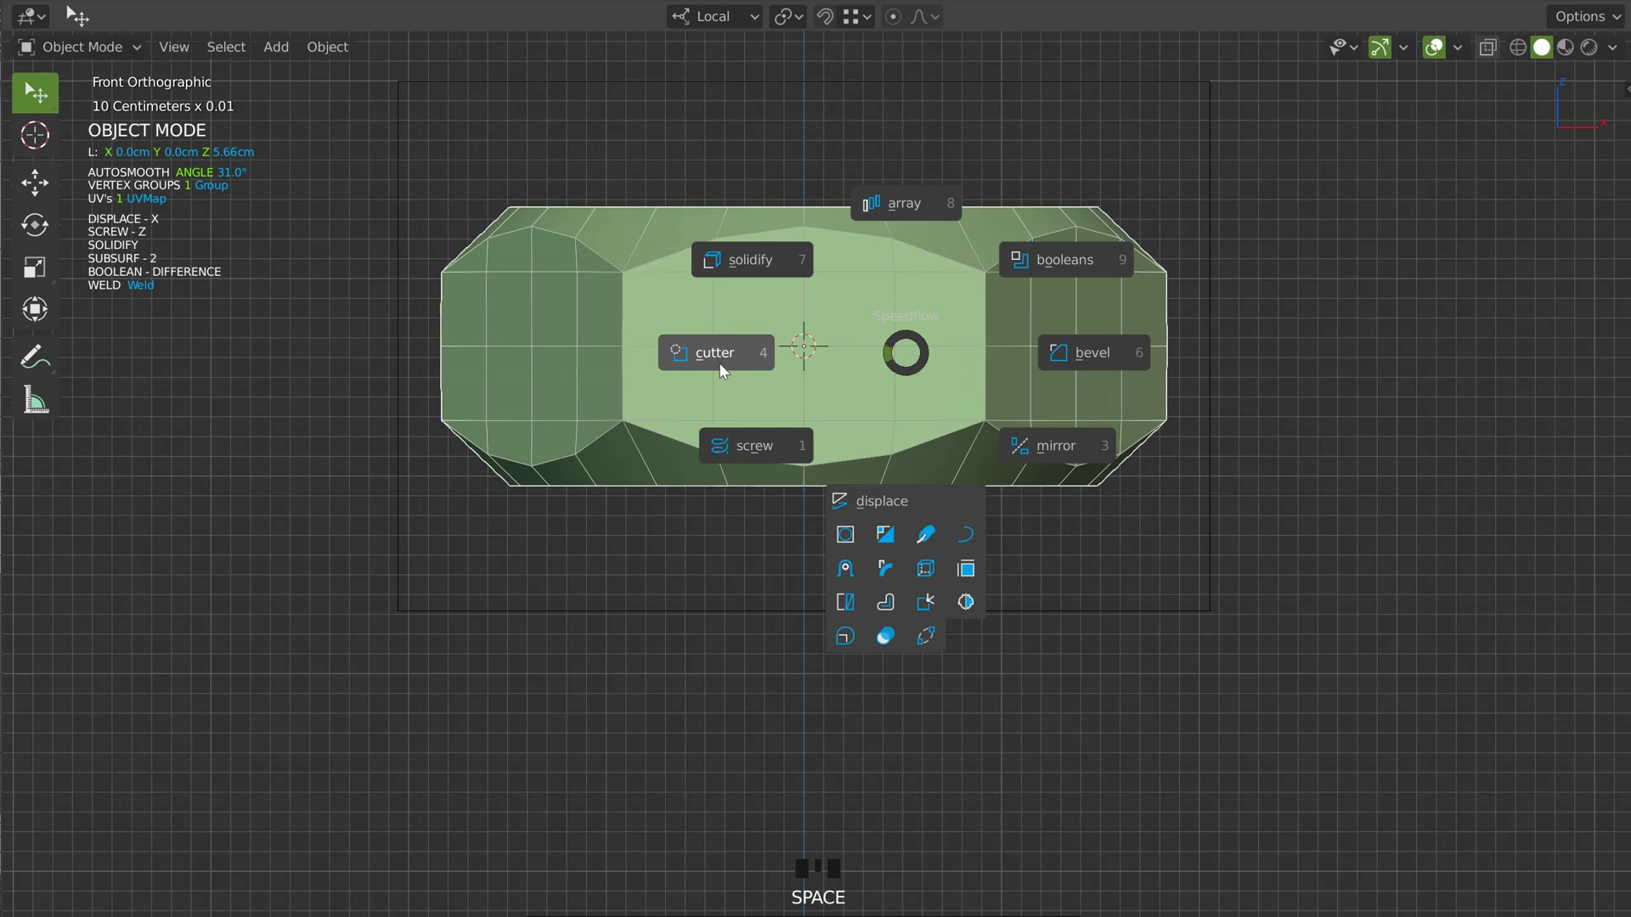
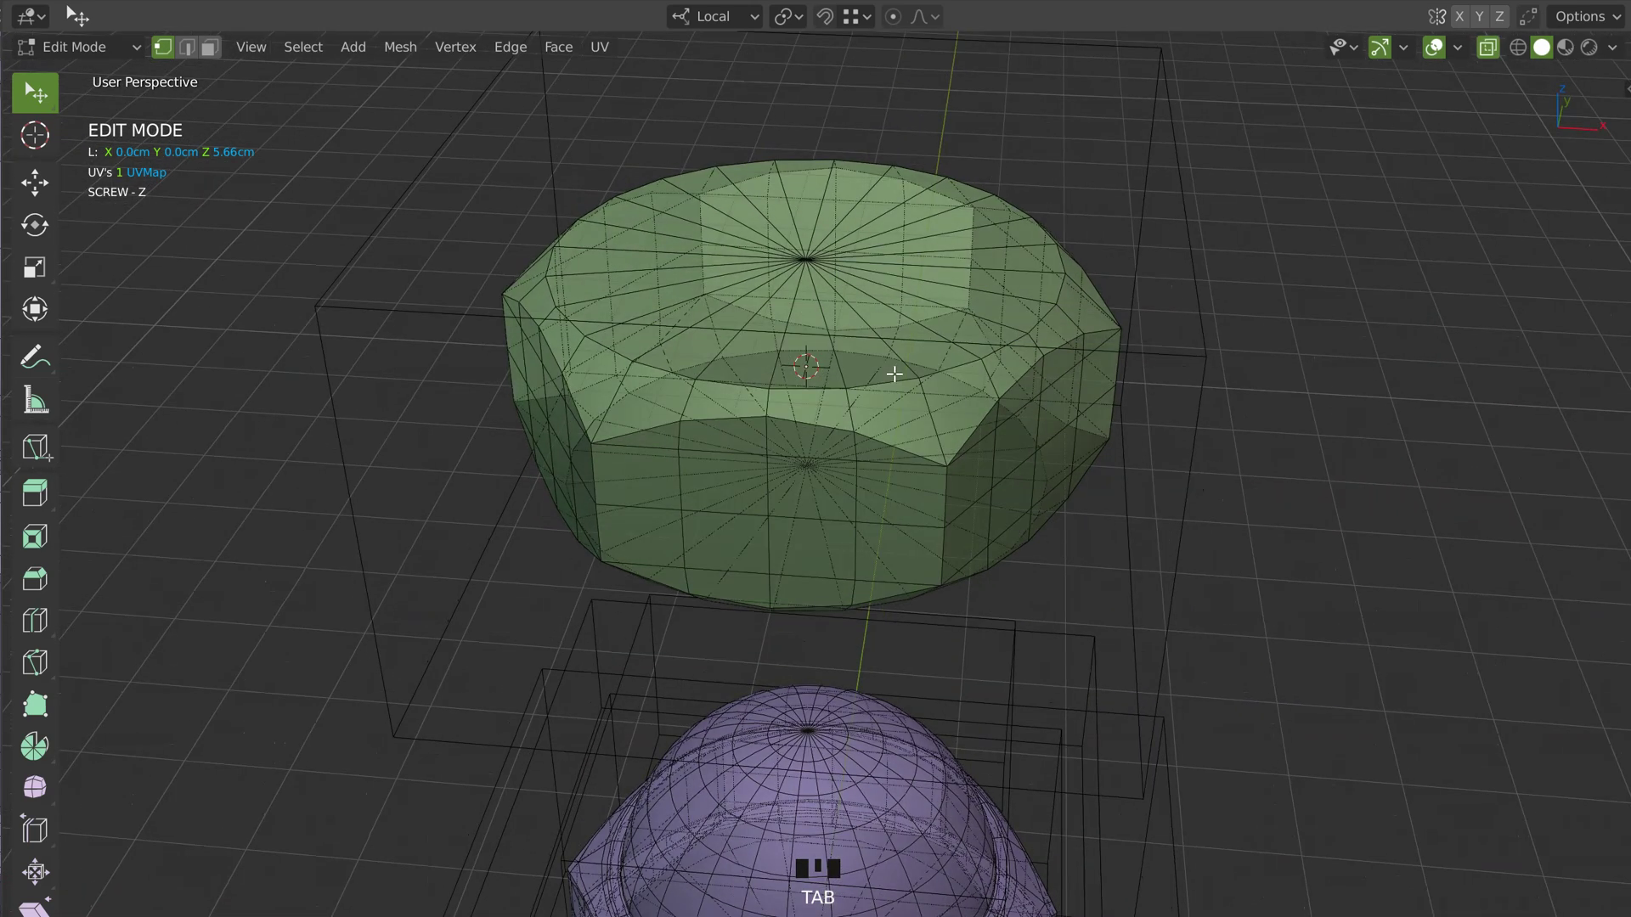
Move and extrude the cutter into a hex socket subtracted from the nut's top
{"action": "key", "text": "g"}
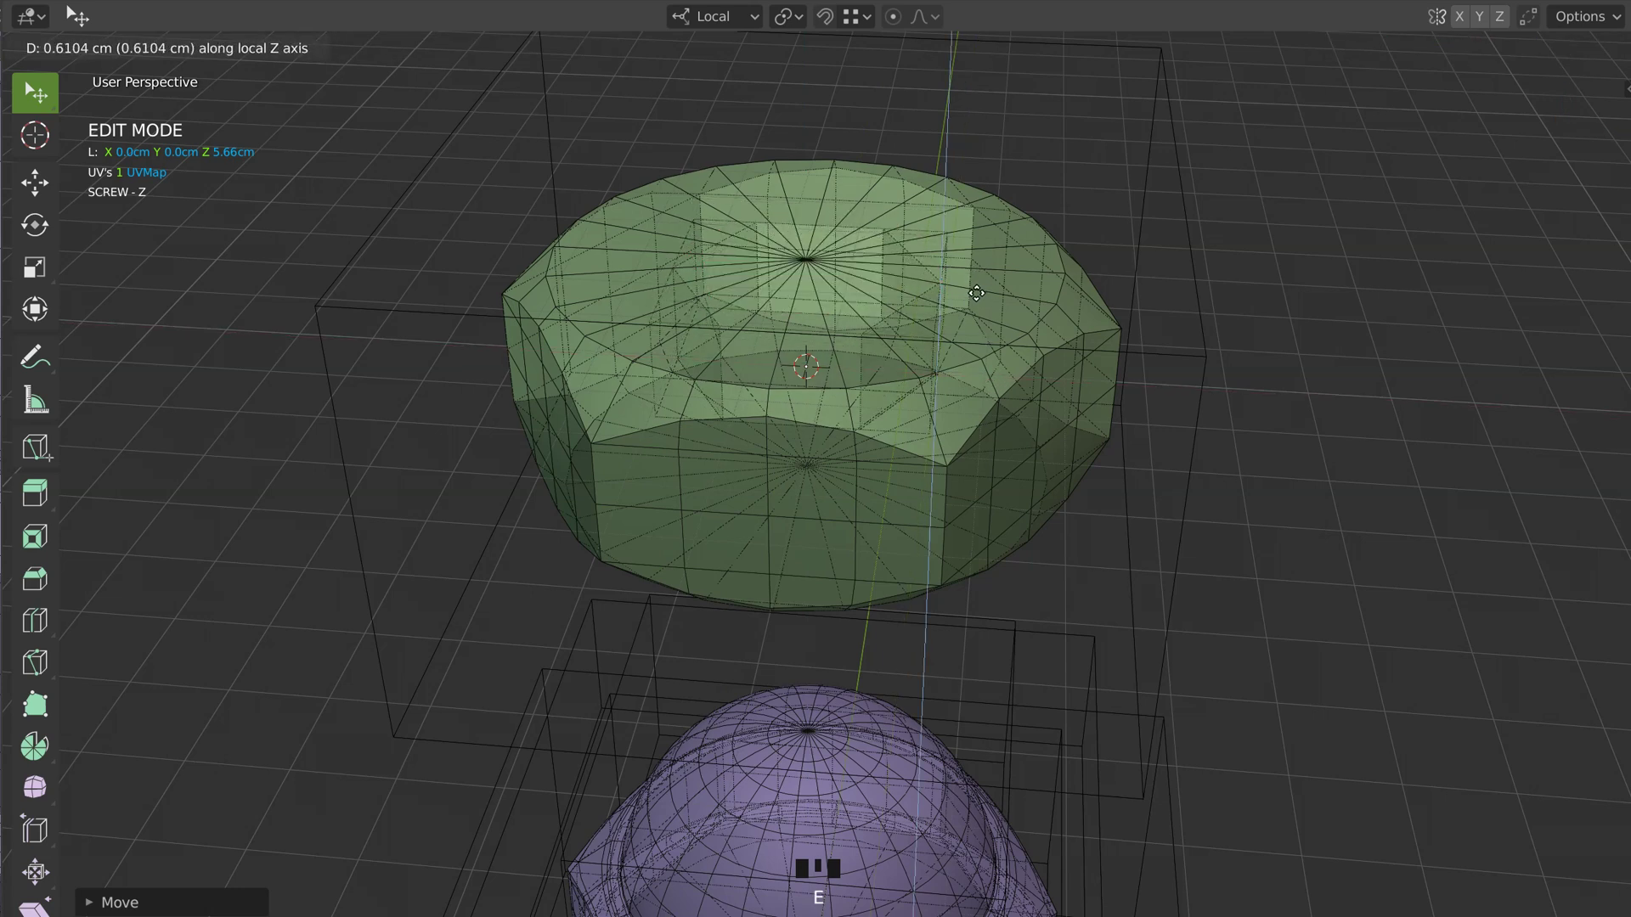
{"action": "key", "text": "e"}
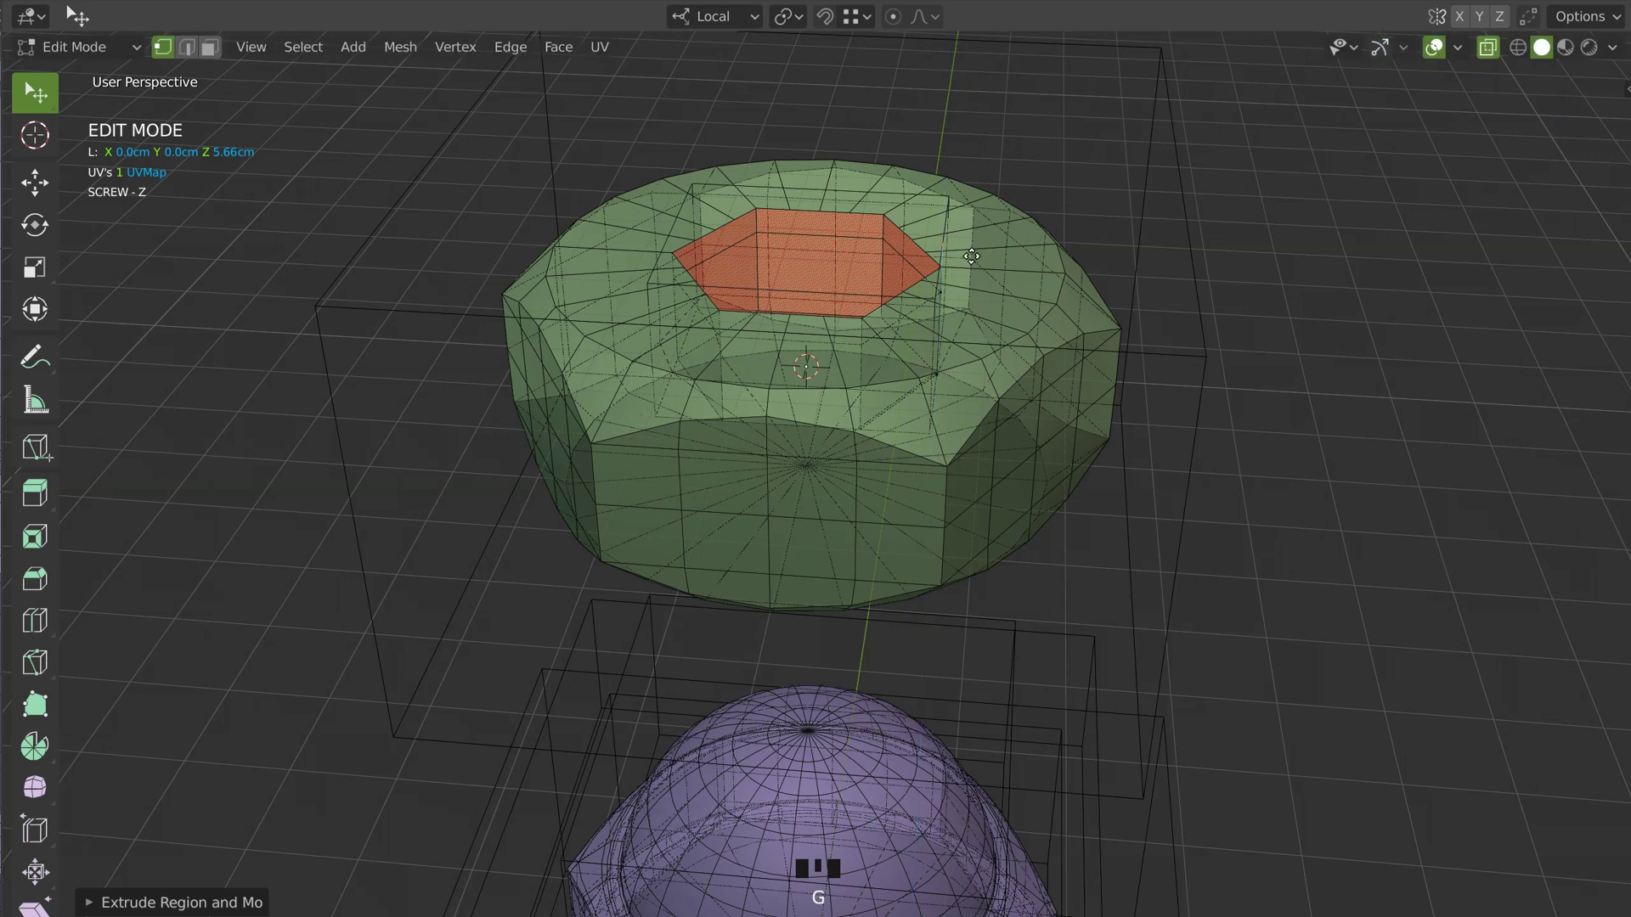
{"action": "key", "text": "Tab"}
{"action": "left_click_drag", "start_coordinate": [939, 294], "coordinate": [959, 411]}
{"action": "key", "text": "Tab"}
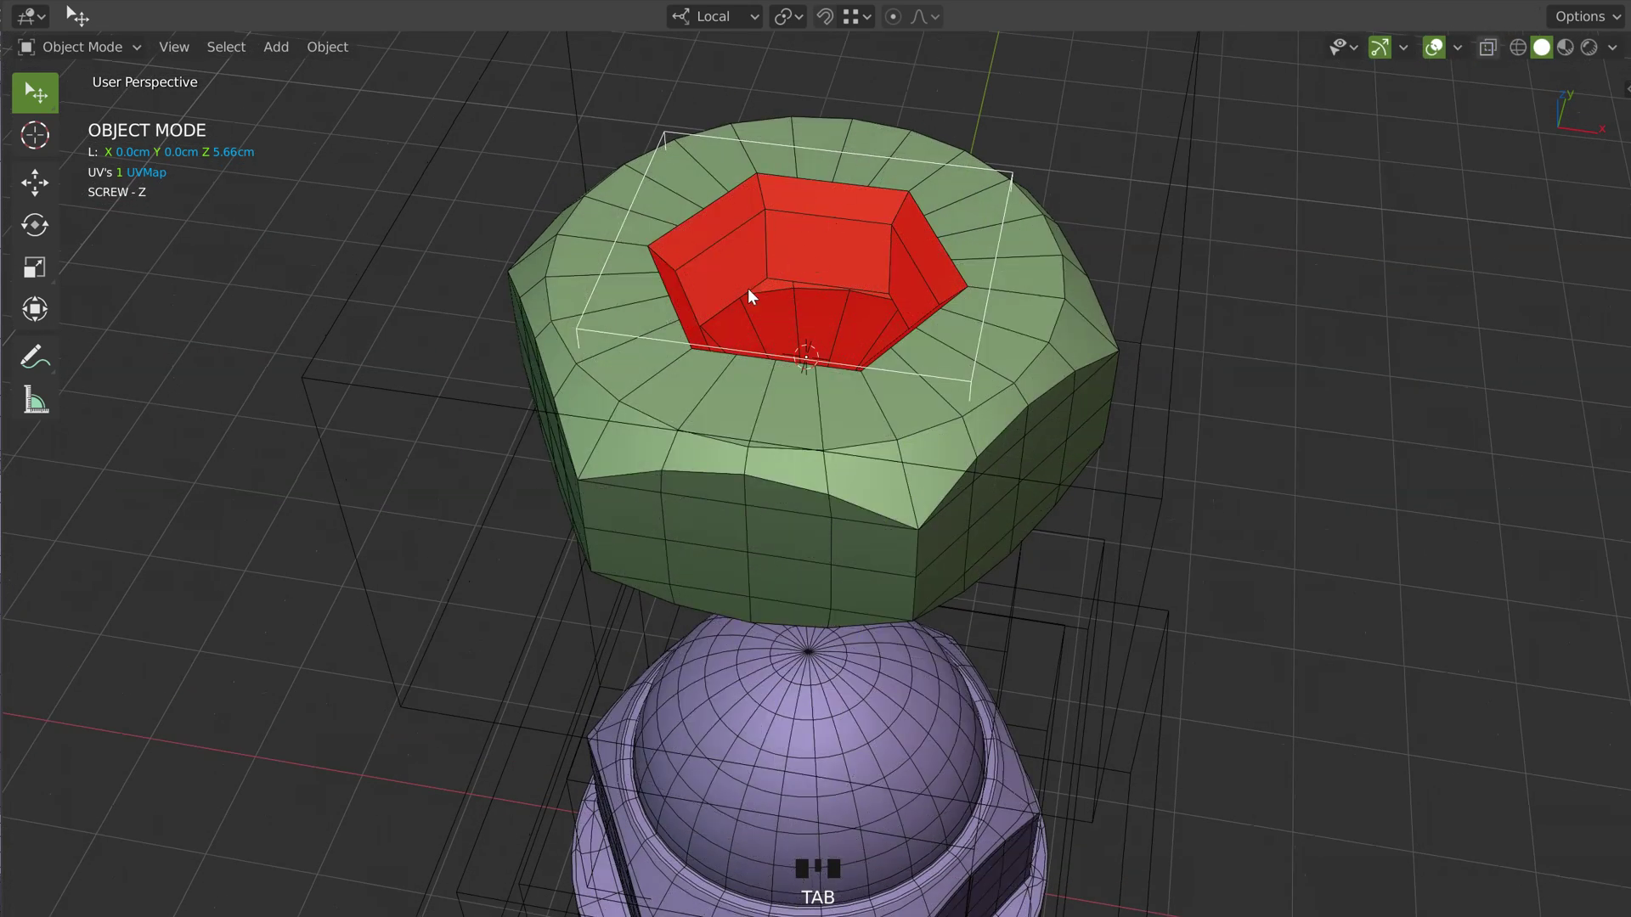
Set the socket cutter's Screw steps to 24 for a round hole, checking from below
{"action": "left_click", "coordinate": [602, 535]}
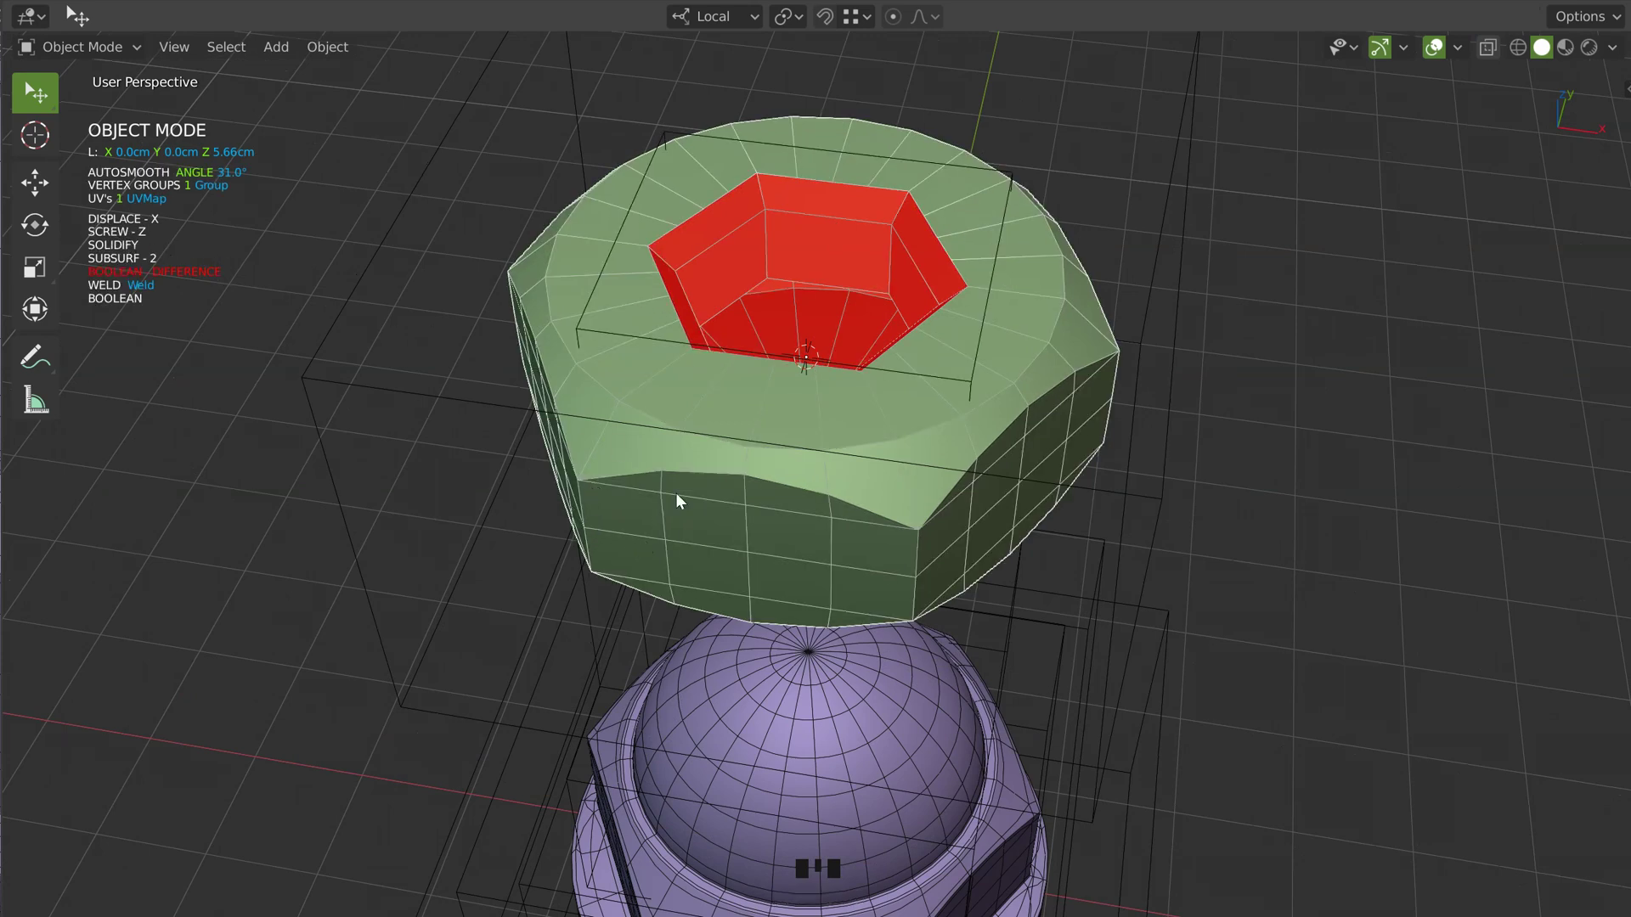
{"action": "double_click", "coordinate": [1030, 170]}
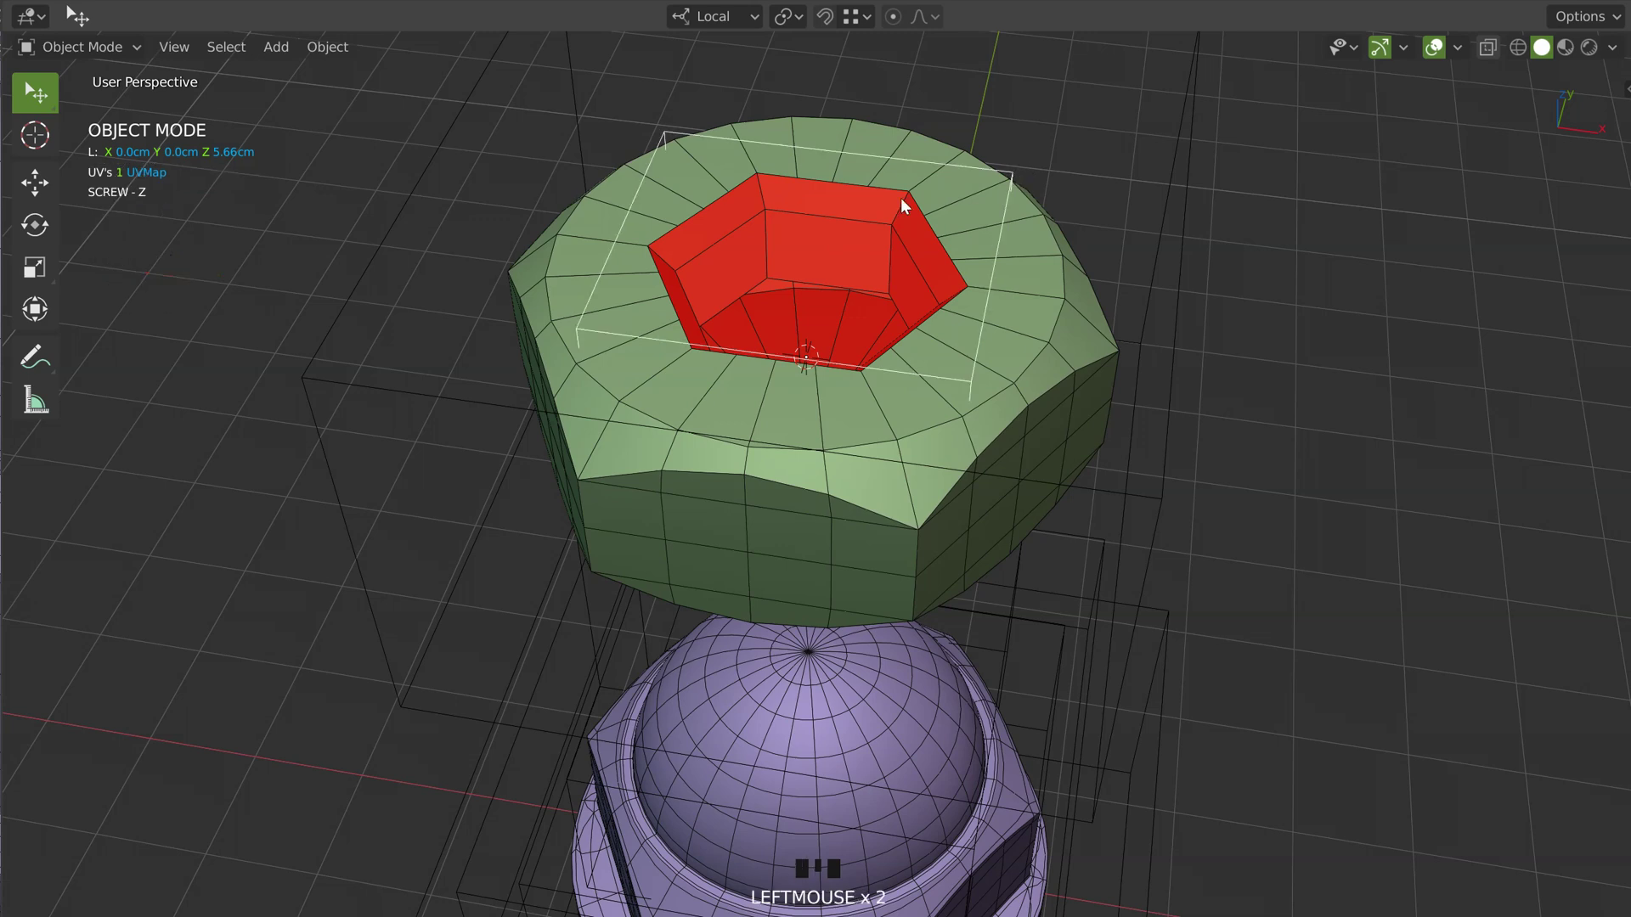
{"action": "middle_click", "coordinate": [950, 269]}
{"action": "key", "text": "space"}
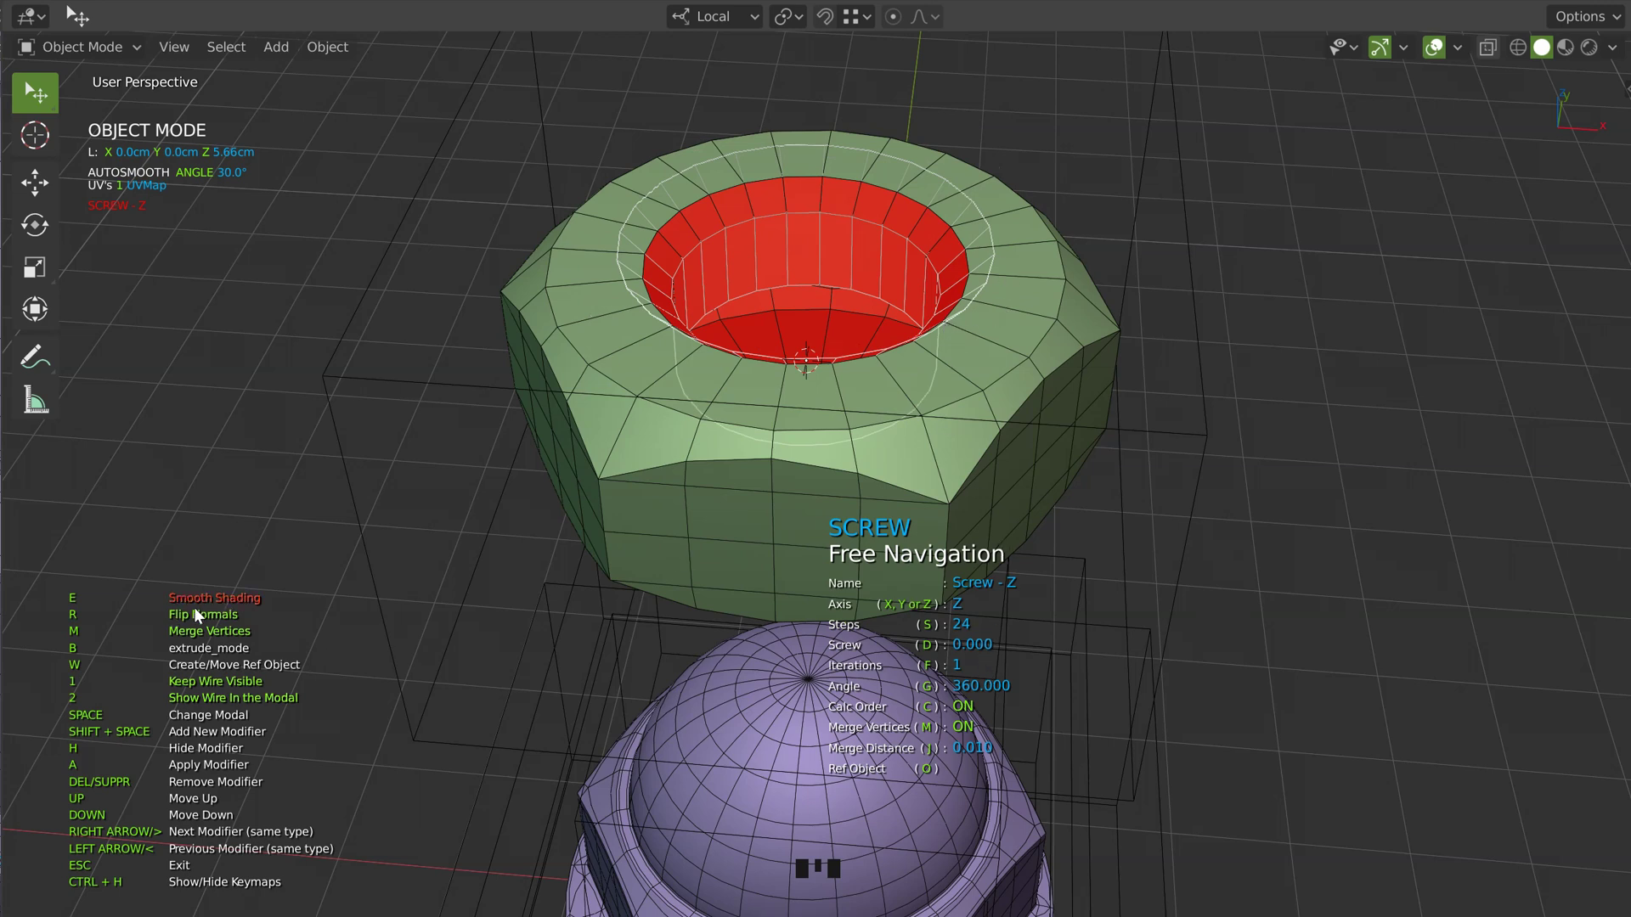
{"action": "left_click_drag", "start_coordinate": [1014, 307], "coordinate": [1156, 422]}
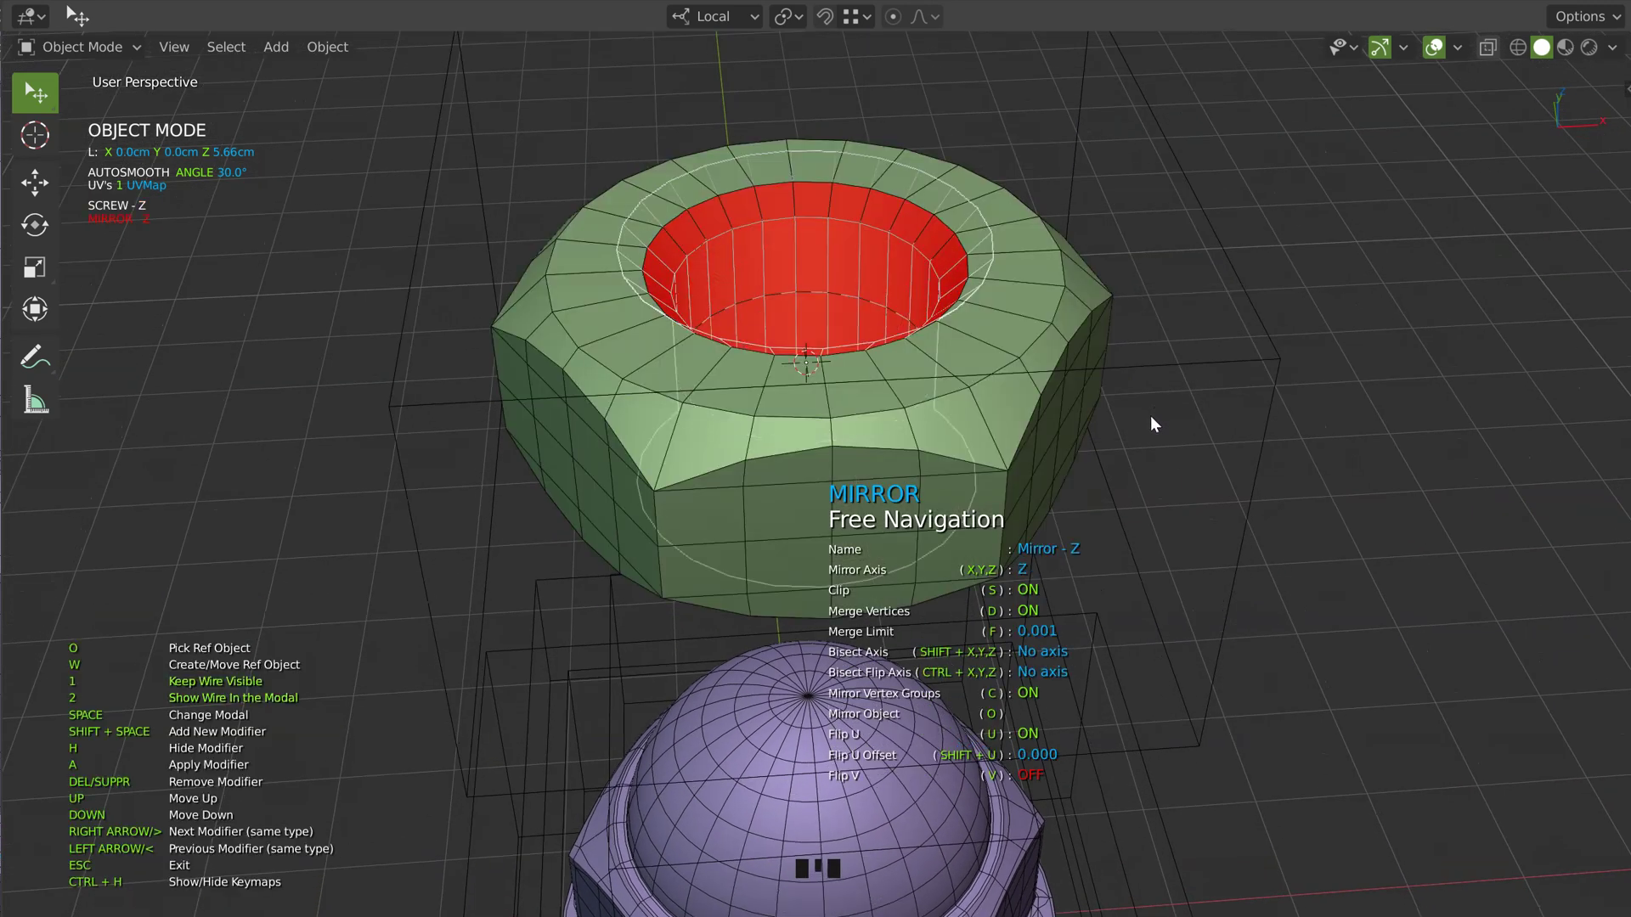
{"action": "left_click_drag", "start_coordinate": [1155, 416], "coordinate": [1231, 294]}
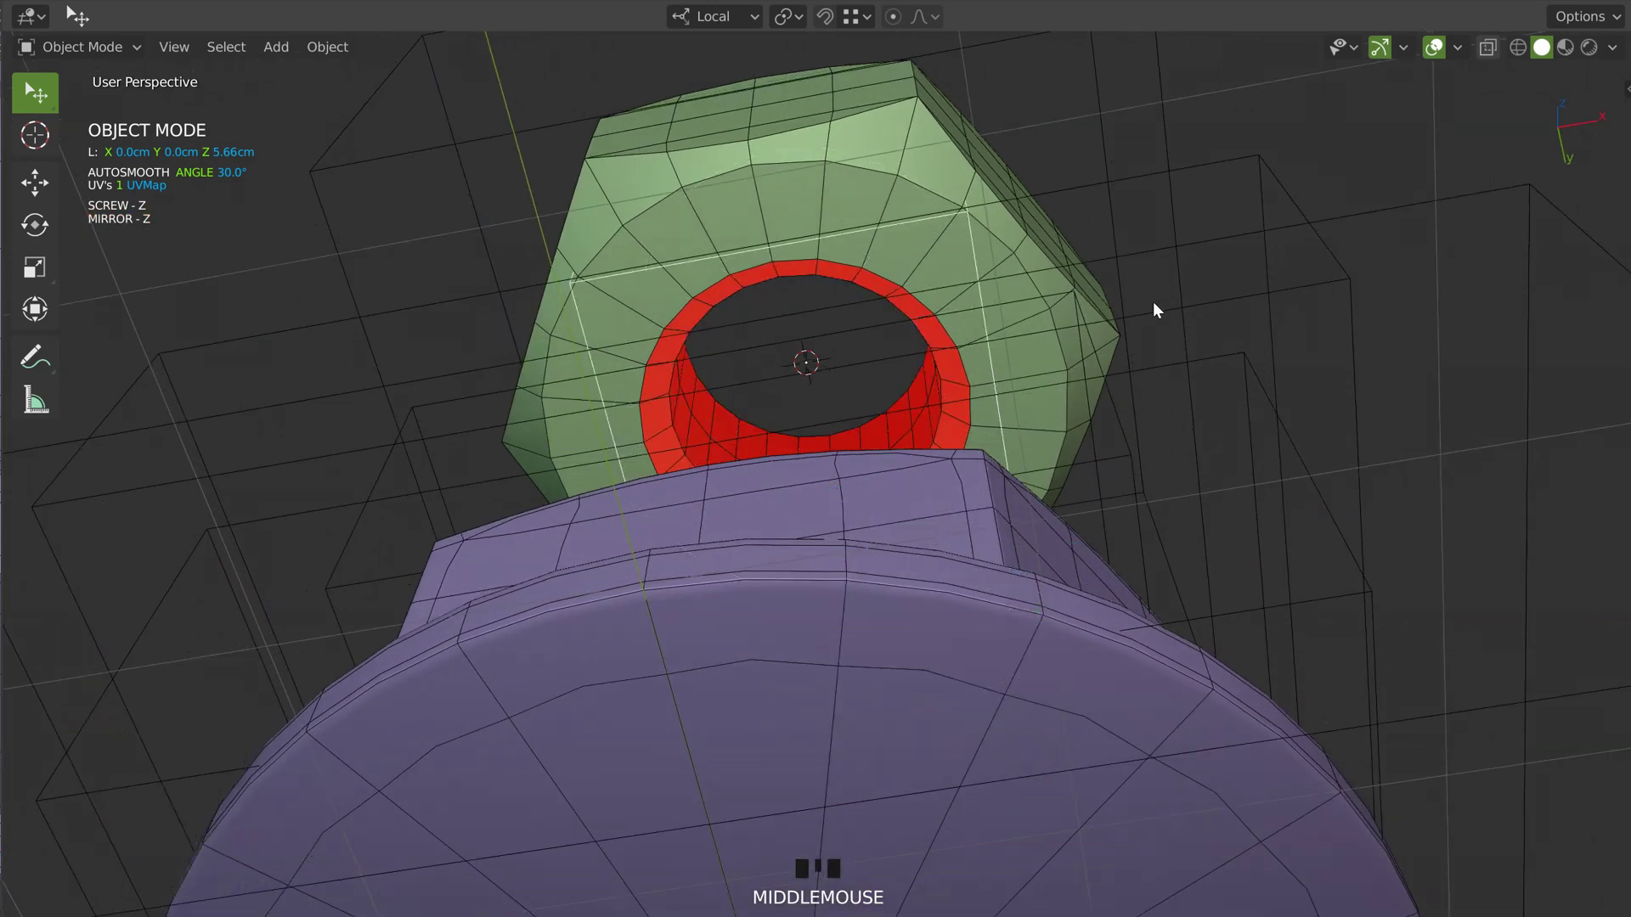
{"action": "left_click_drag", "start_coordinate": [1246, 294], "coordinate": [1247, 296]}
Mirror the bore cutter along Z so the hole runs right through the nut
{"action": "left_click_drag", "start_coordinate": [1116, 333], "coordinate": [953, 433]}
{"action": "left_click", "coordinate": [954, 433]}
{"action": "left_click_drag", "start_coordinate": [935, 429], "coordinate": [1087, 202]}
{"action": "left_click", "coordinate": [1087, 201]}
{"action": "key", "text": "space"}
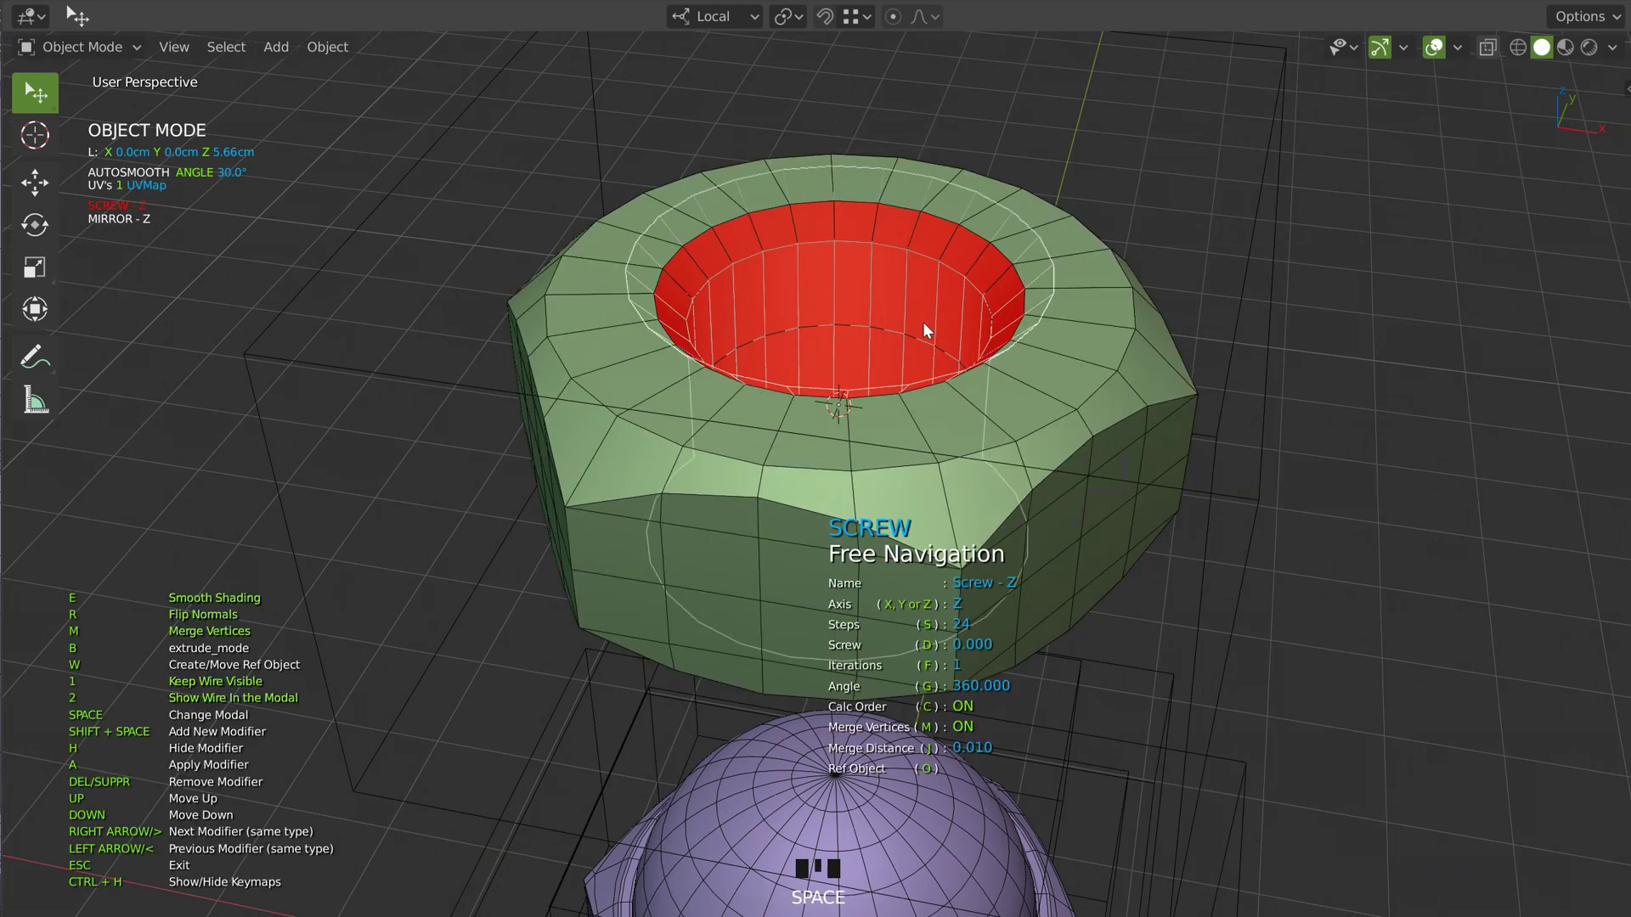